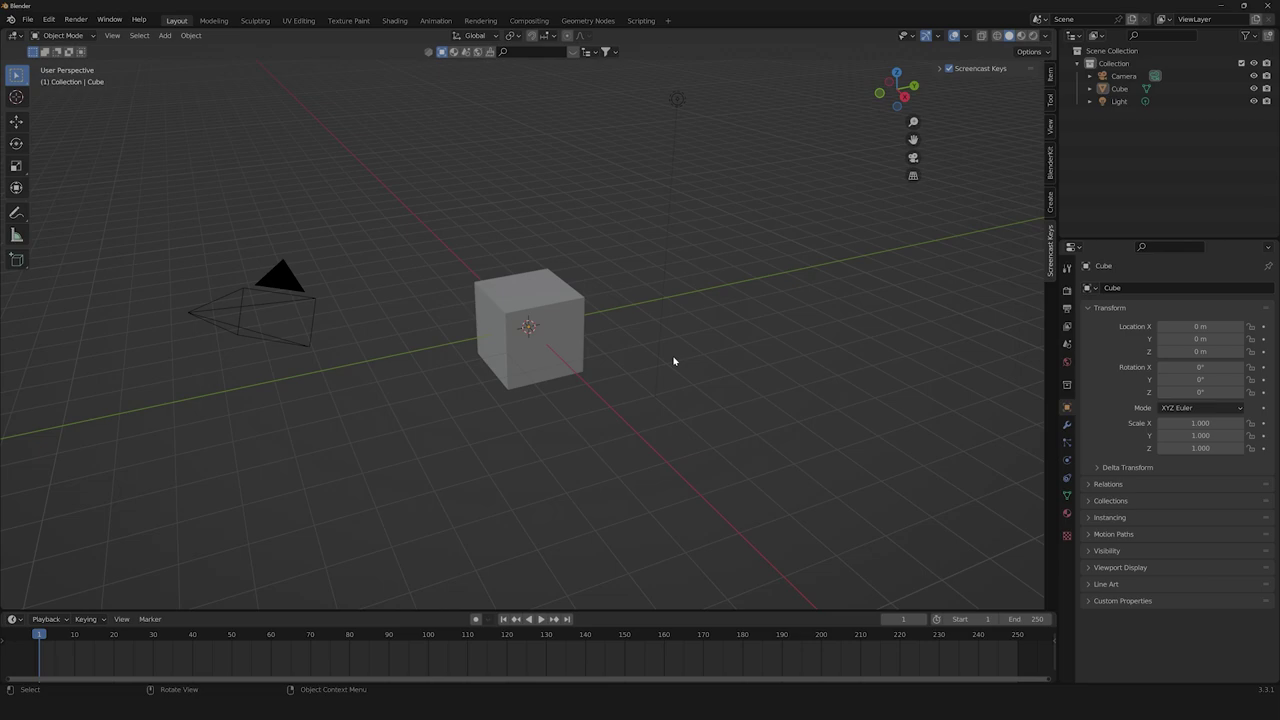
Delete the default cube from the scene.
scroll(down, 3)
click(504, 223)
key(x)
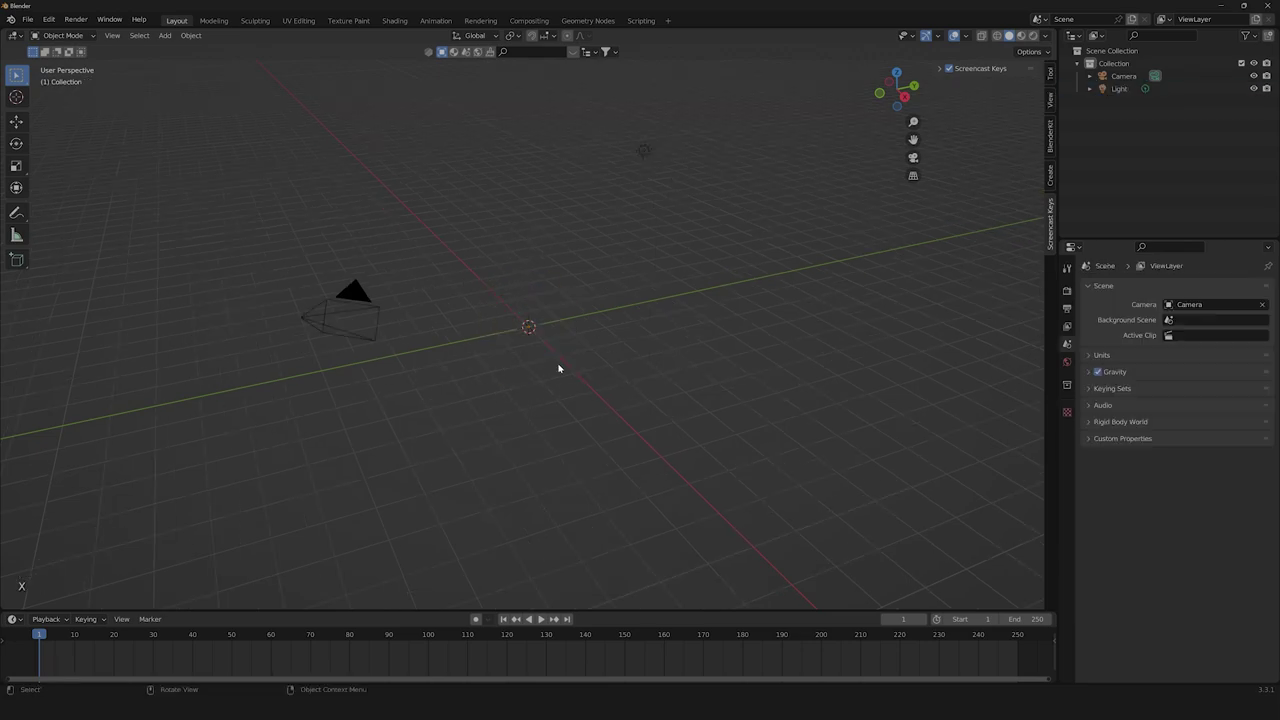
Add a mesh circle at the origin and view it straight down from above.
scroll(down, 3)
key(shift+a)
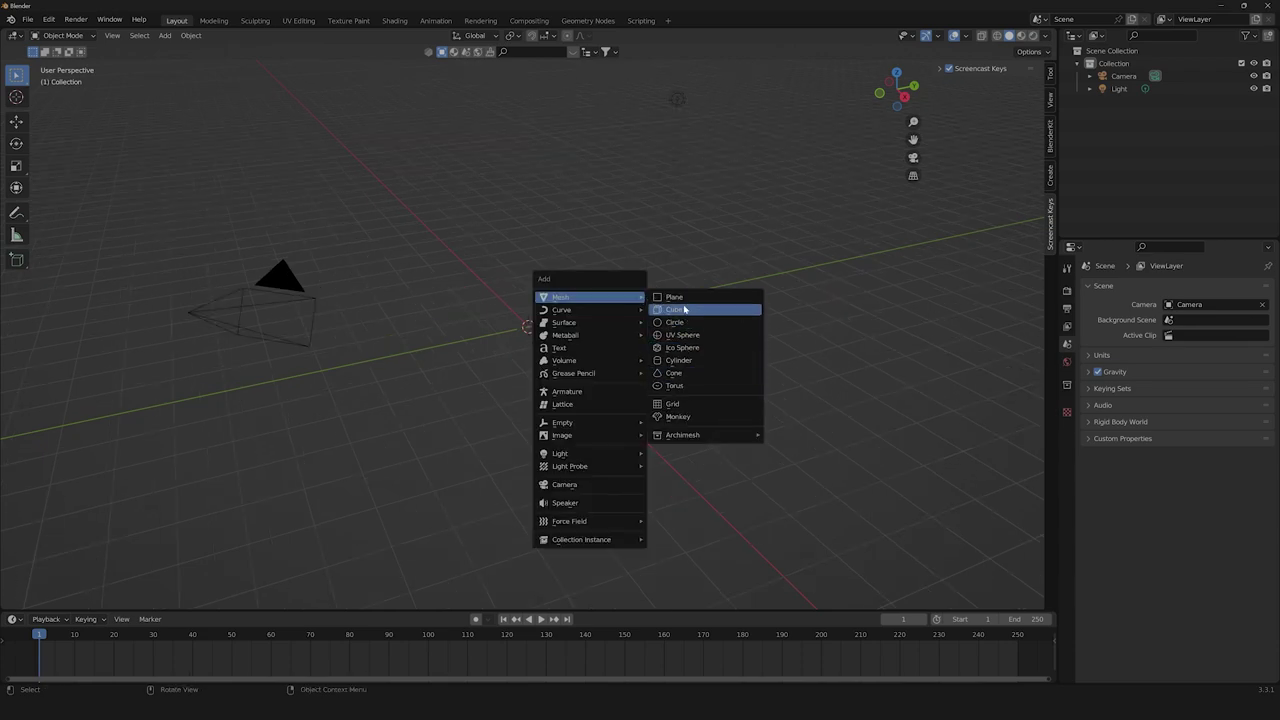
scroll(up, 3)
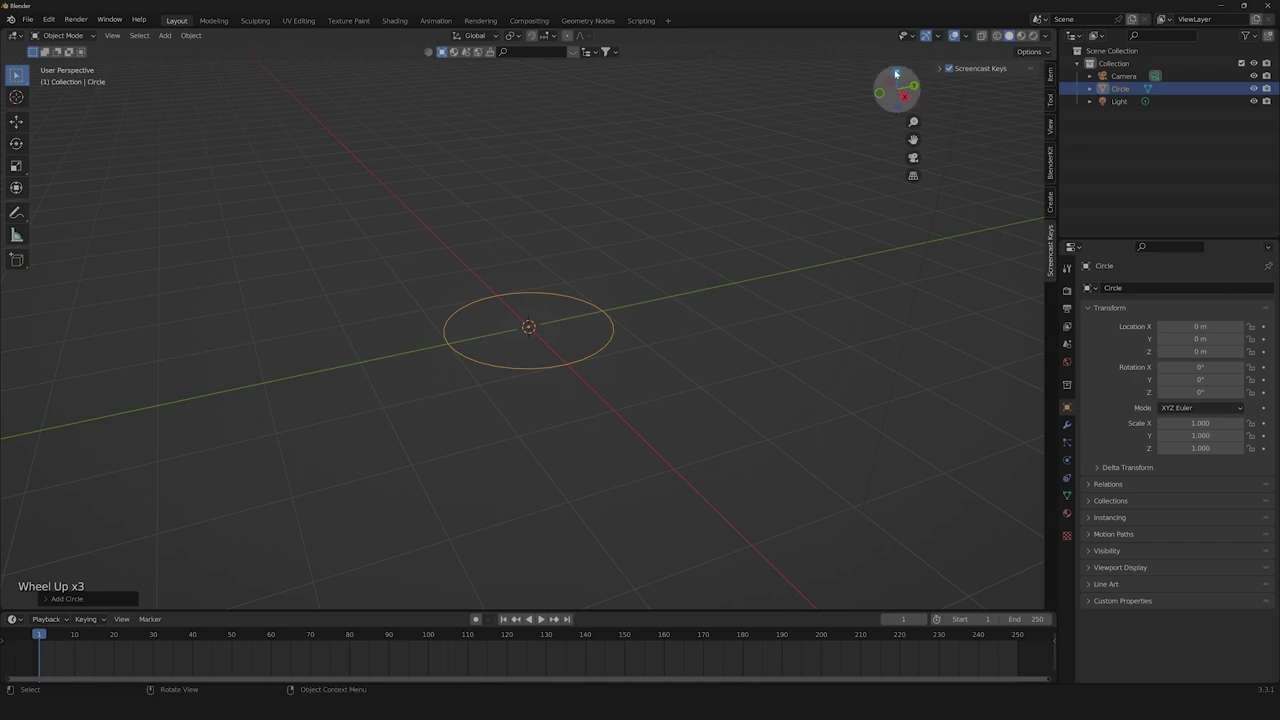
click(900, 74)
Edit the circle's vertices and push the remaining half-arc outward along Y.
key(Tab)
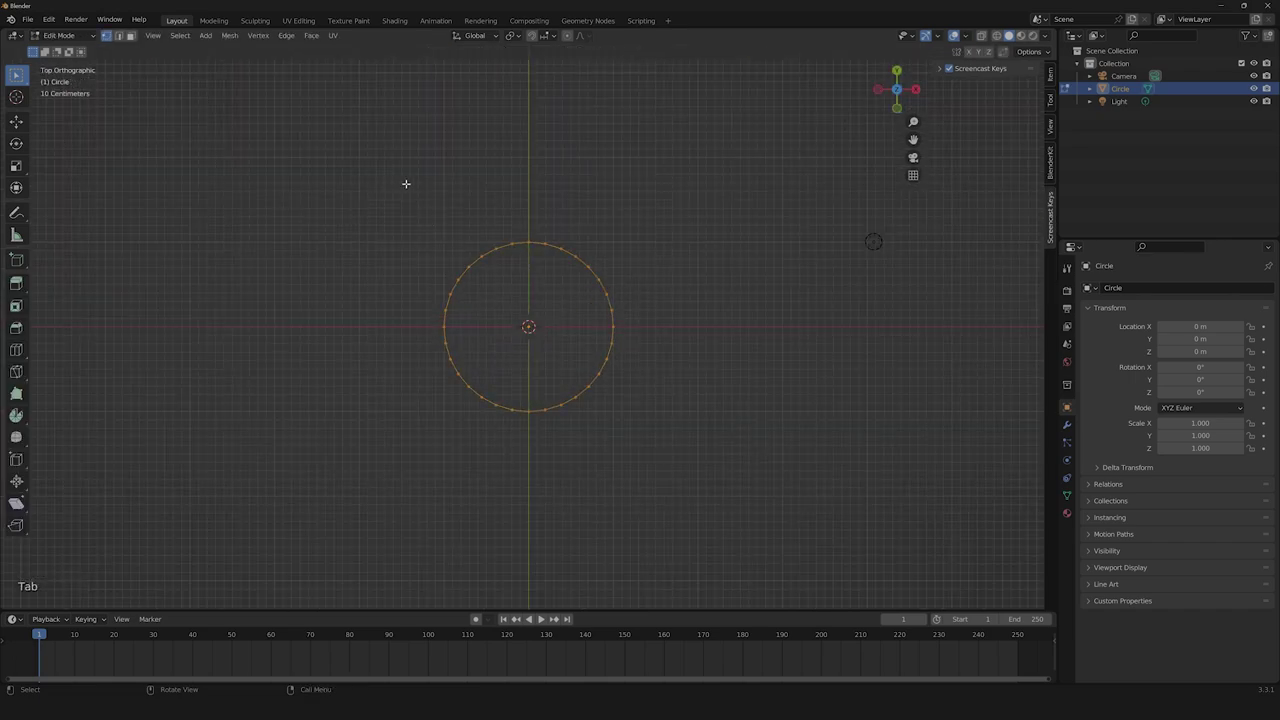
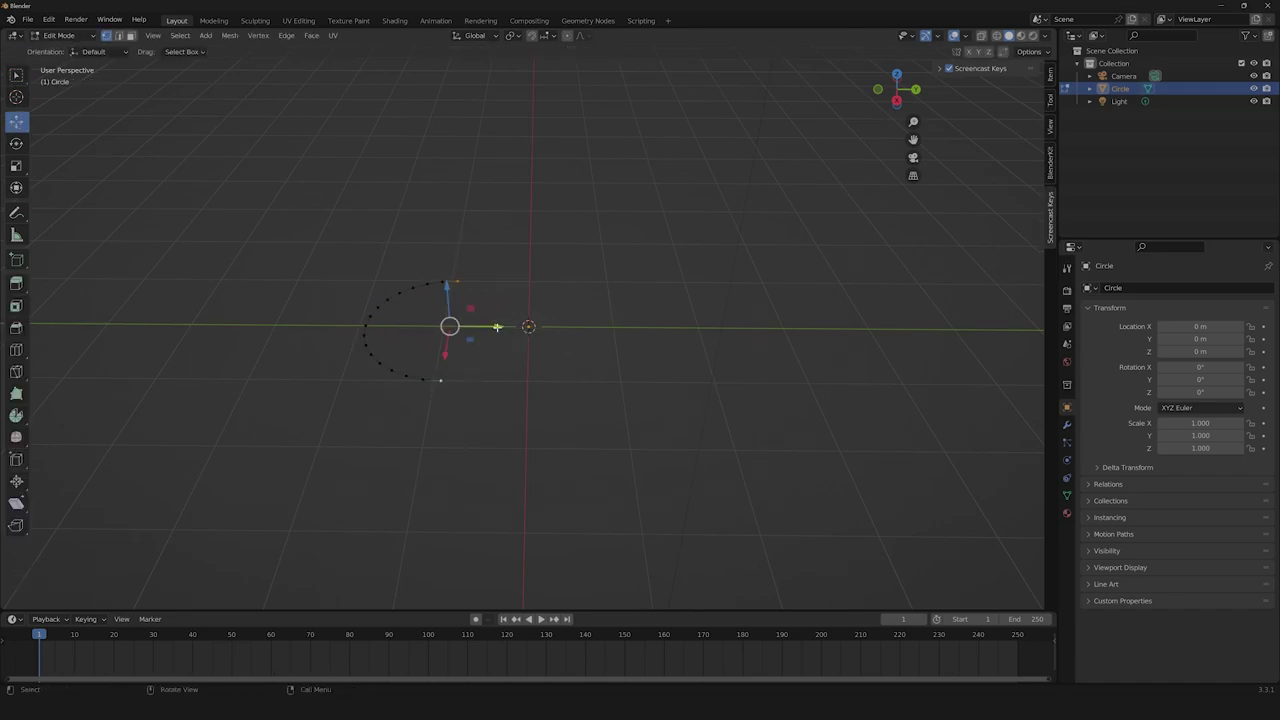
key(e)
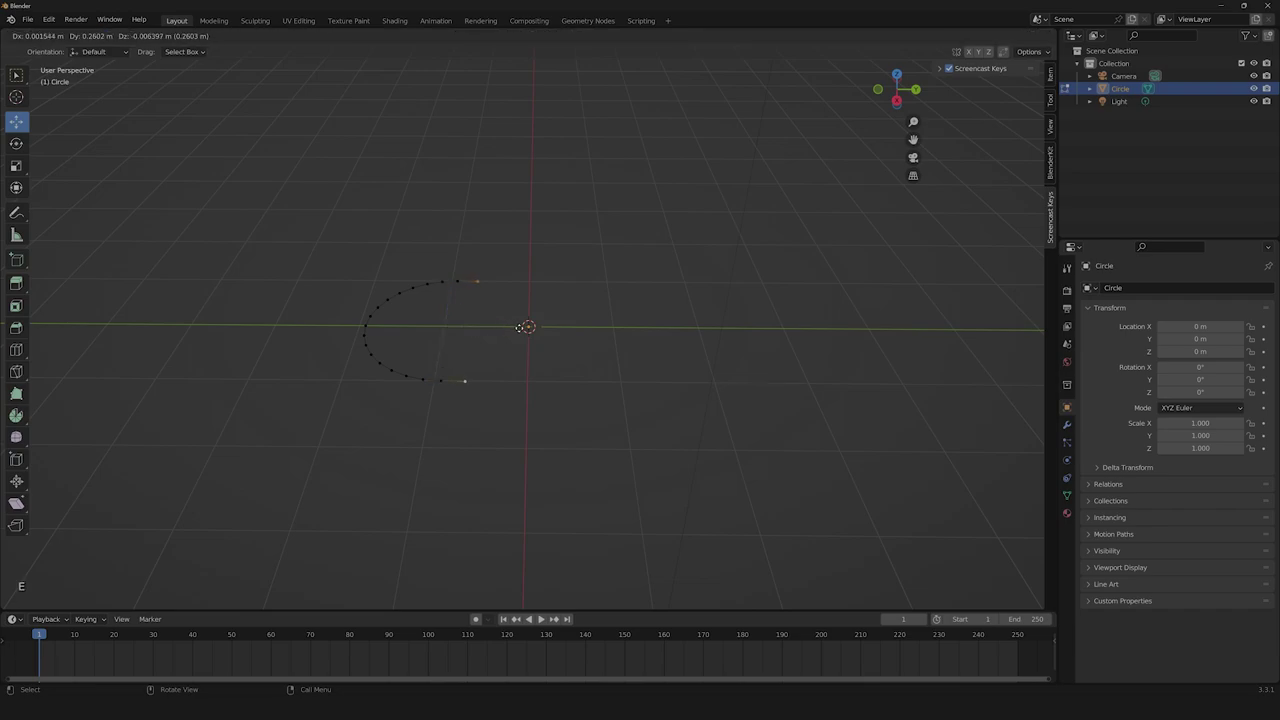
key(y)
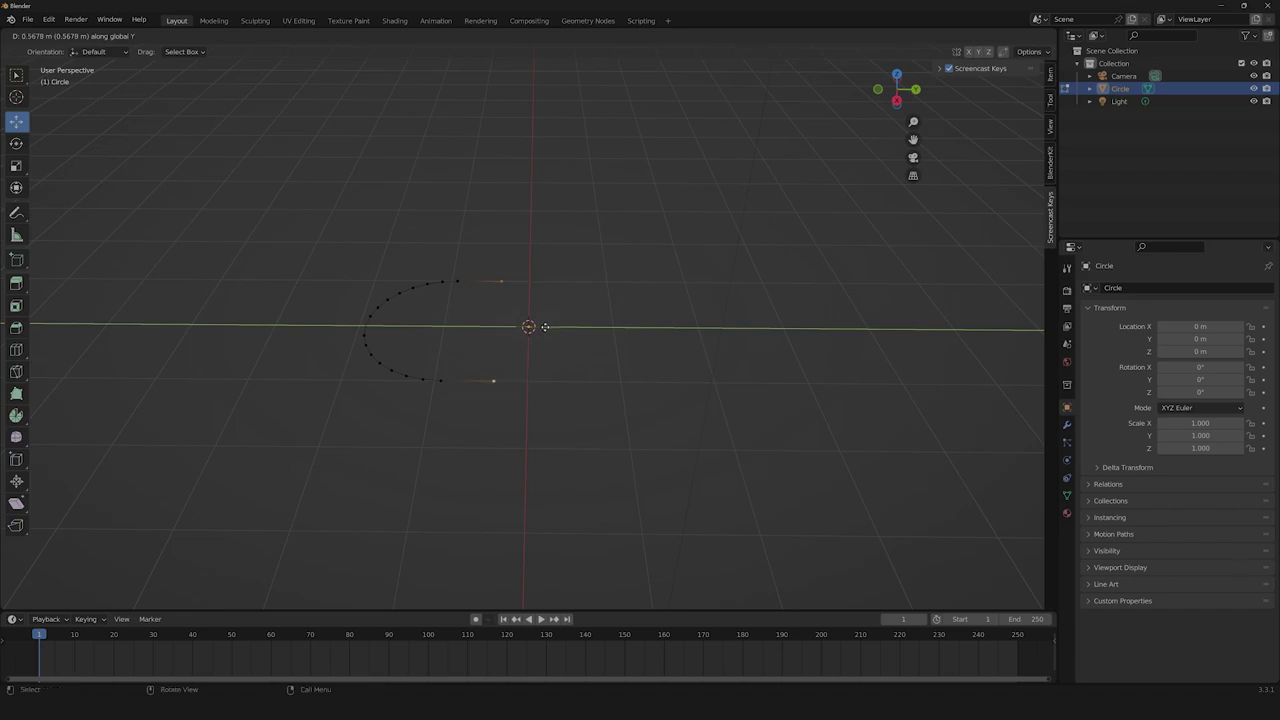
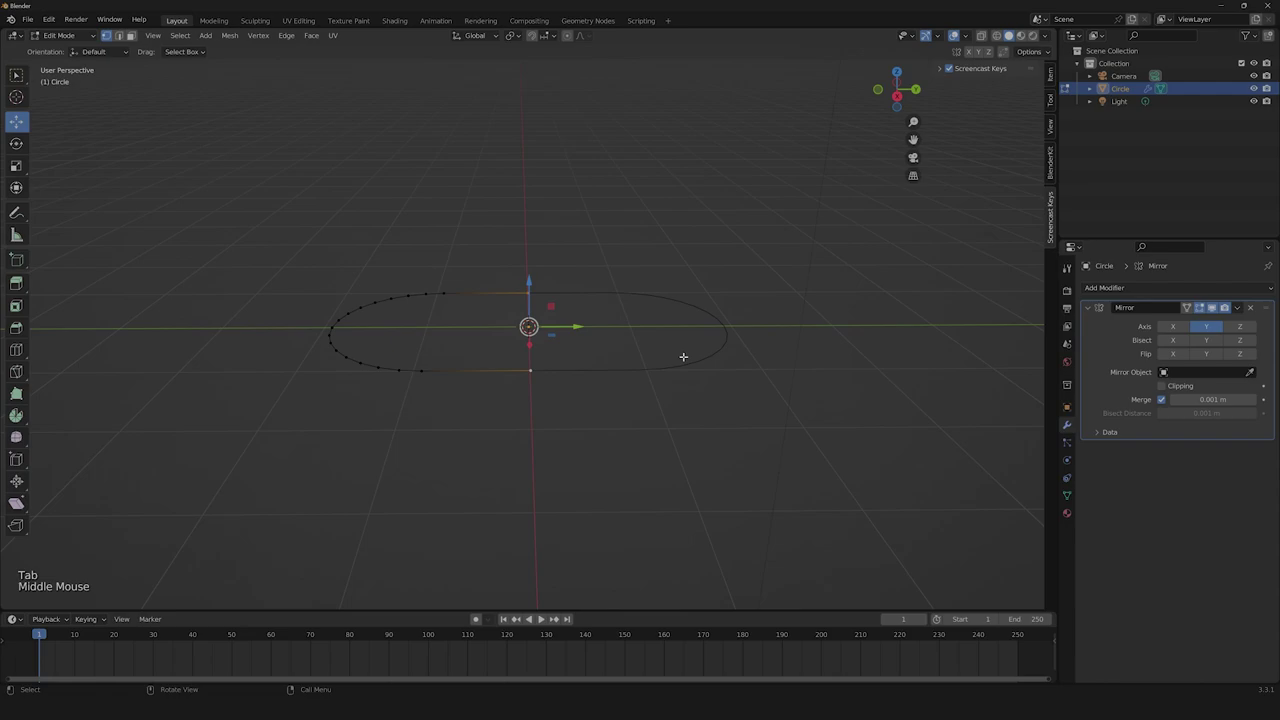
Extrude the whole outline straight up along Z and fill the top with a face.
key(a)
key(e)
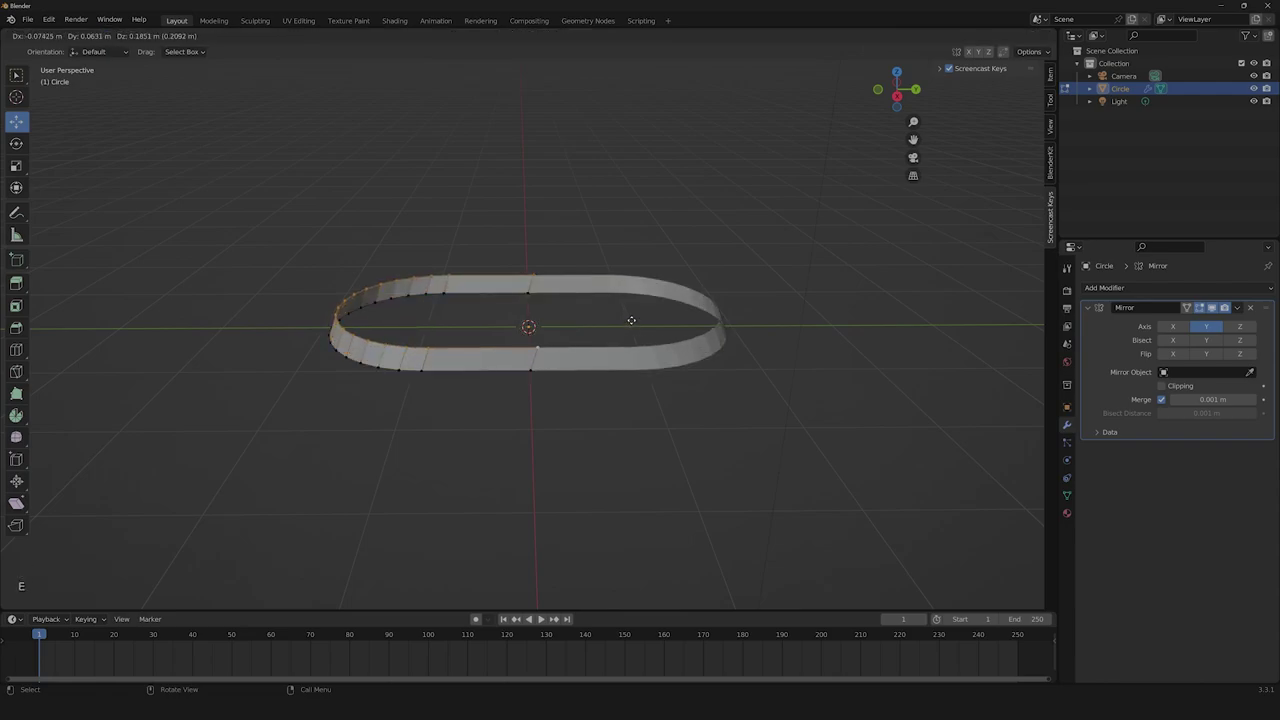
key(z)
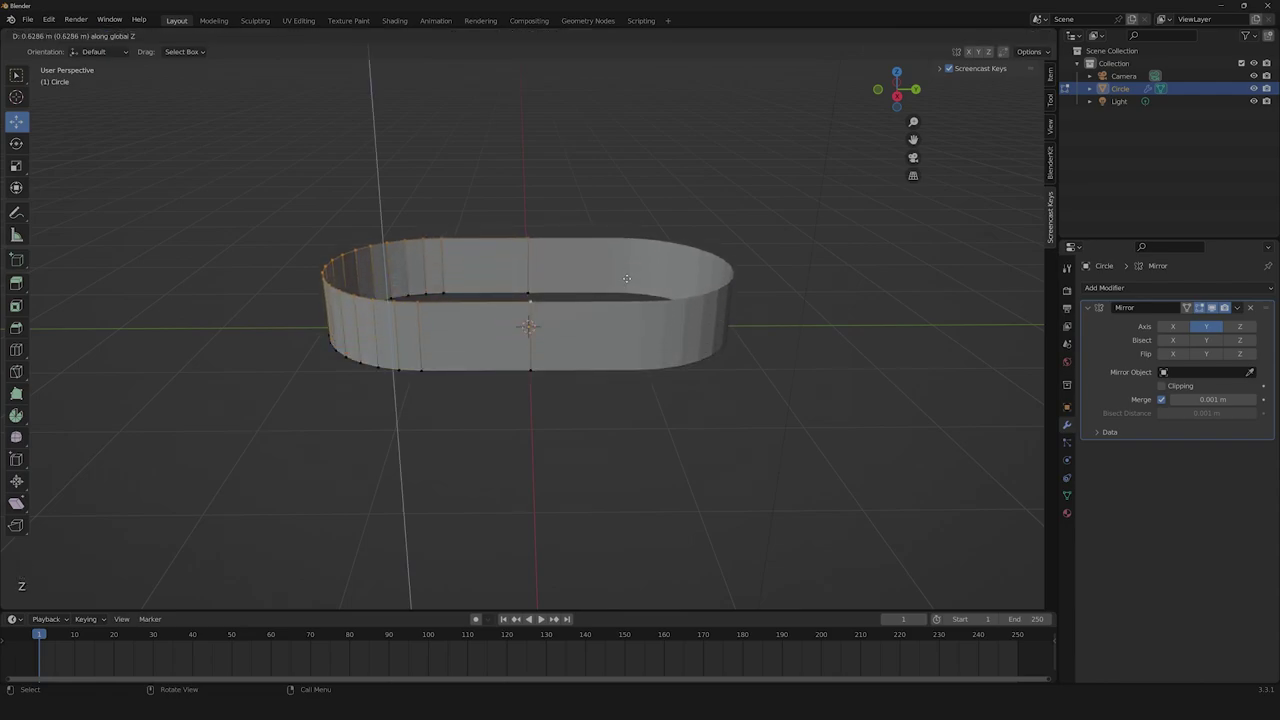
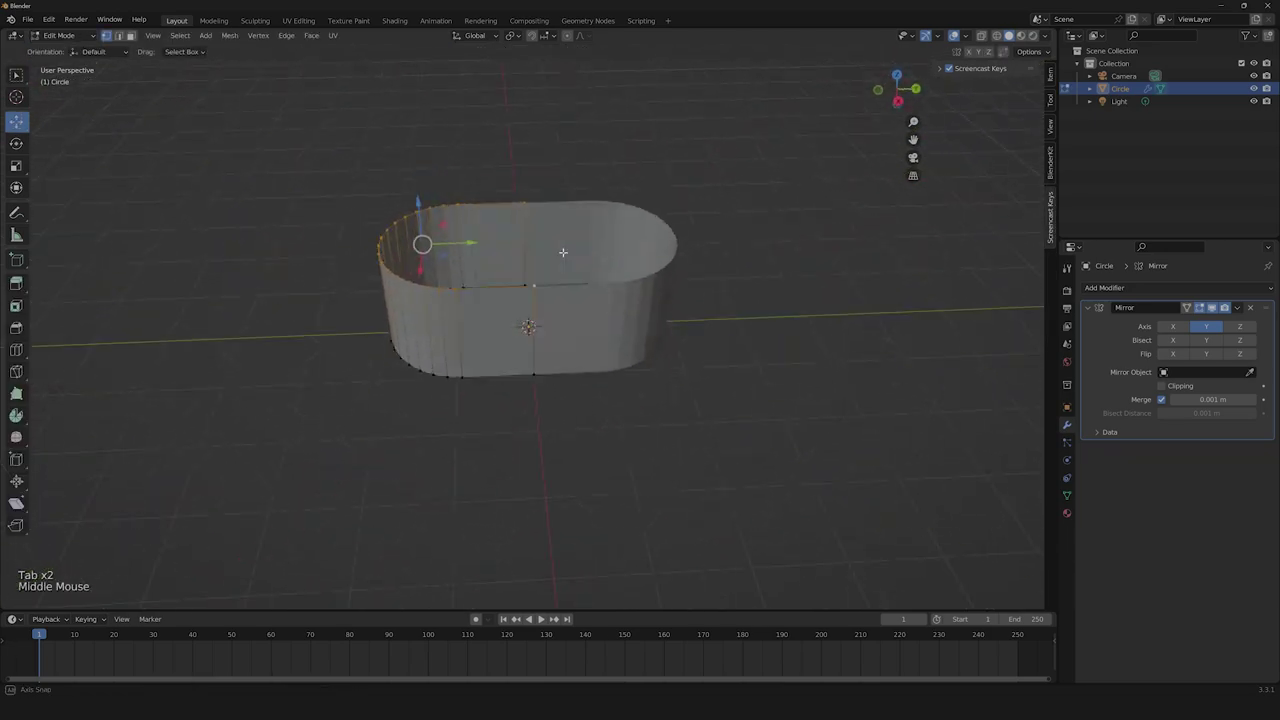
scroll(up, 3)
scroll(down, 3)
key(f)
key(Tab)
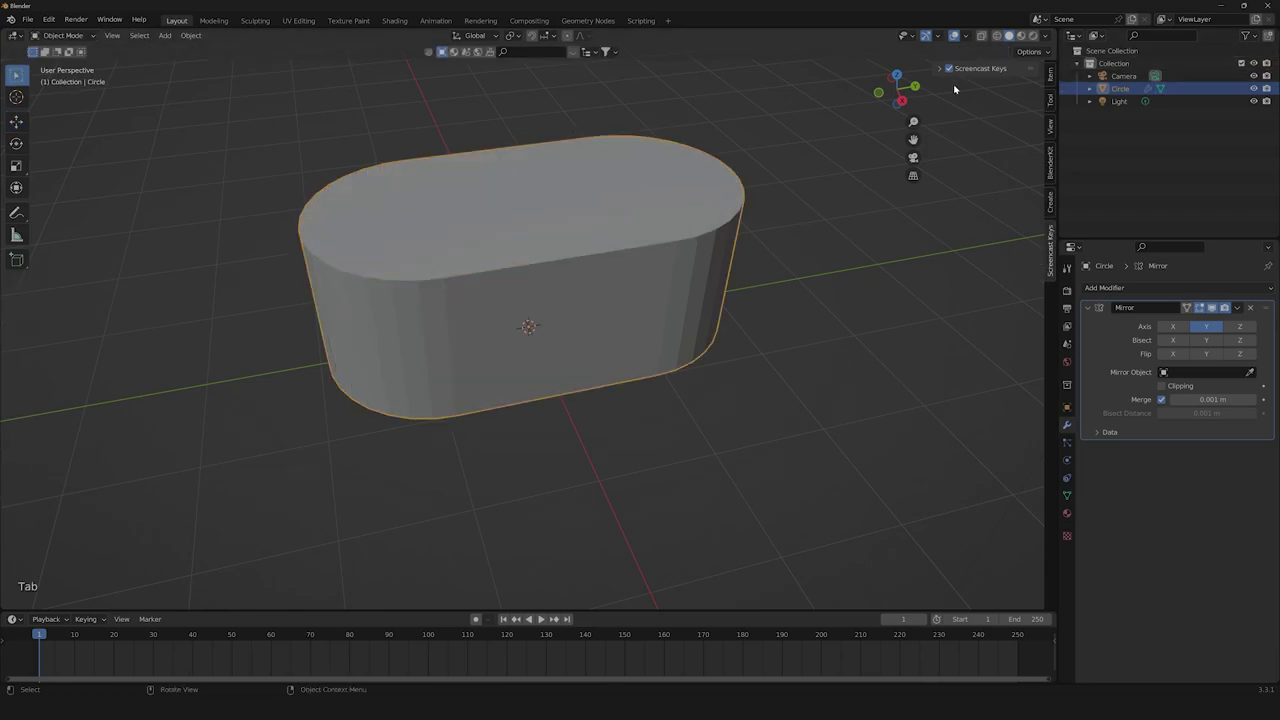
Select the capsule block and edit its faces with the top cap selected.
right_click(632, 242)
key(Tab)
key(Tab)
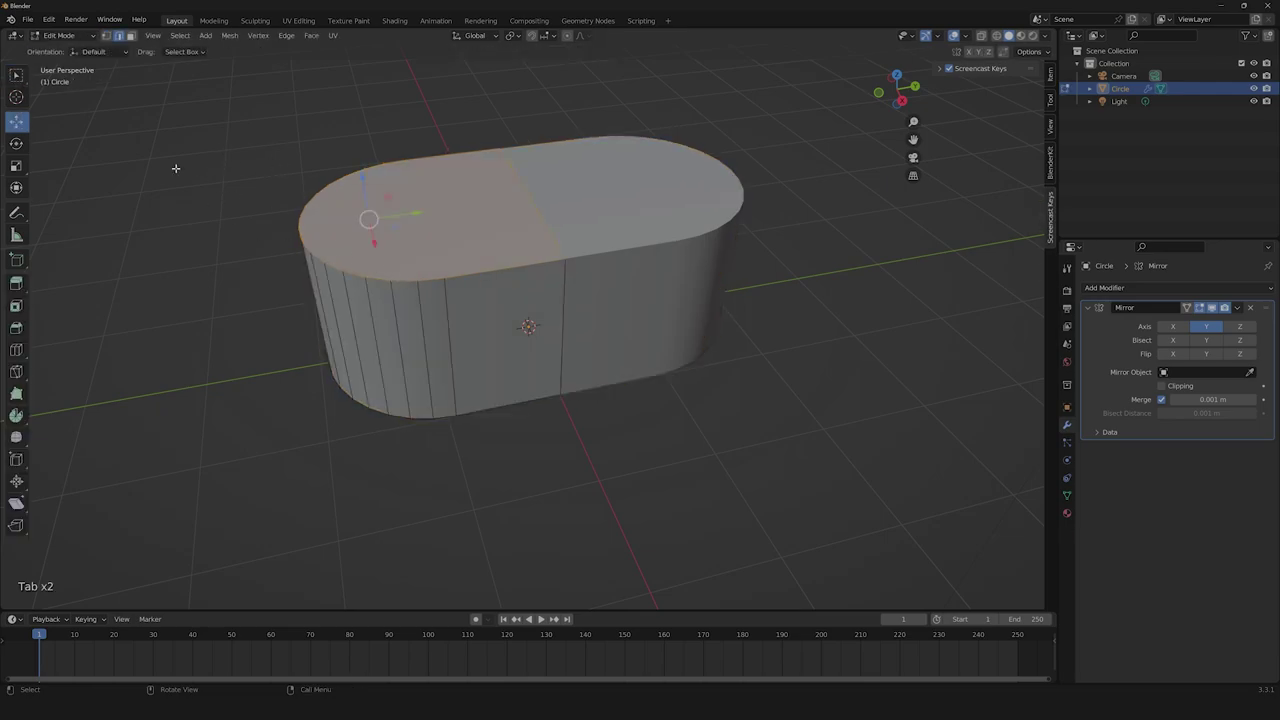
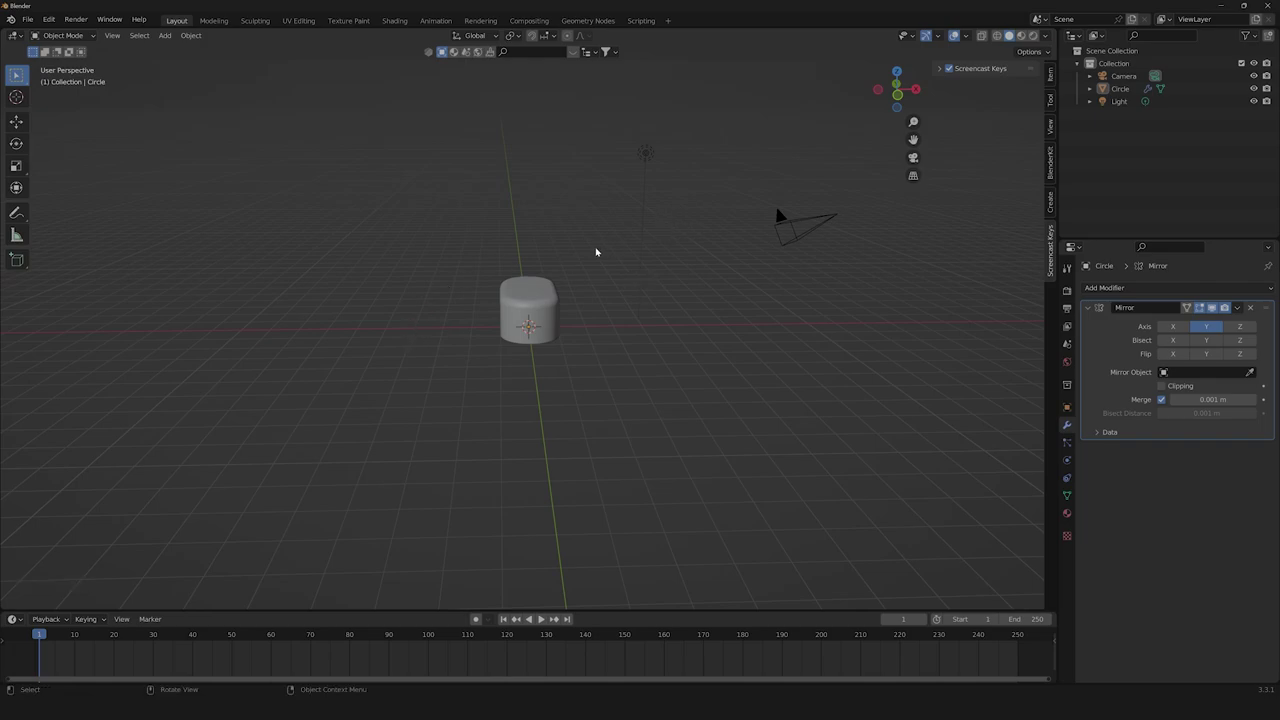
Add a new cylinder mesh to the scene above the capsule base.
middle_click(716, 264)
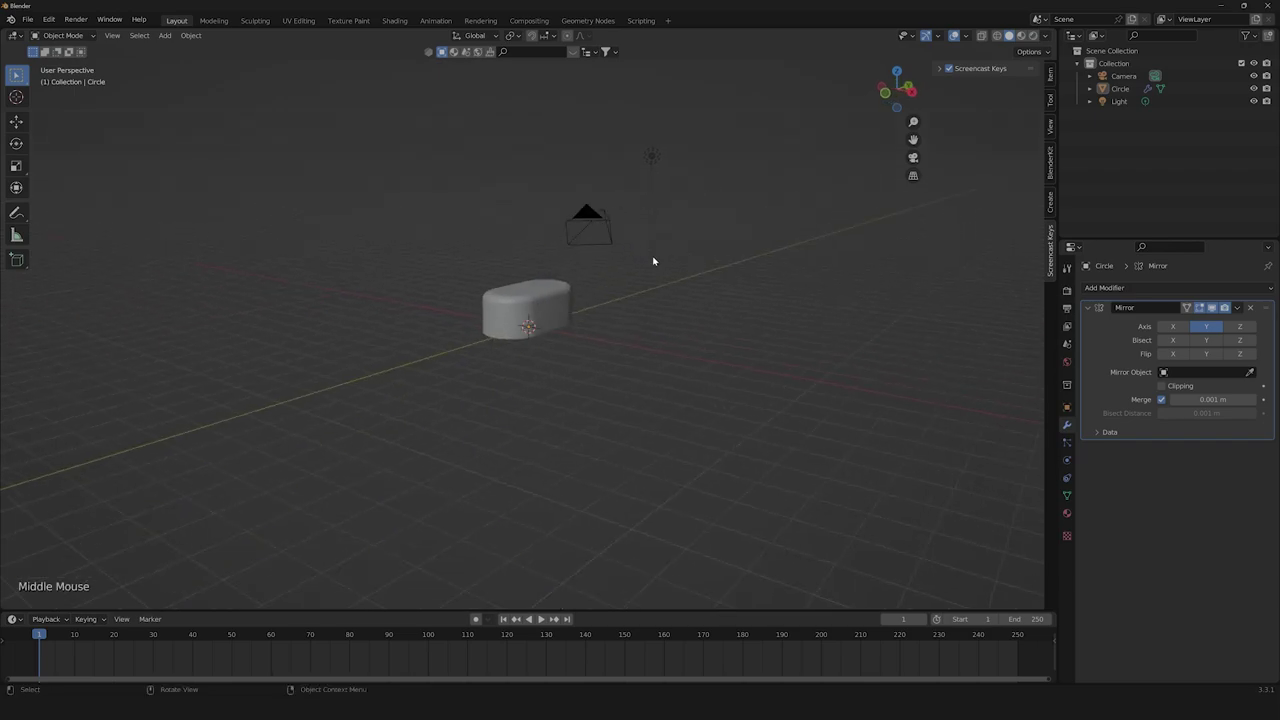
scroll(down, 3)
middle_click(661, 256)
scroll(up, 3)
scroll(down, 3)
key(shift+a)
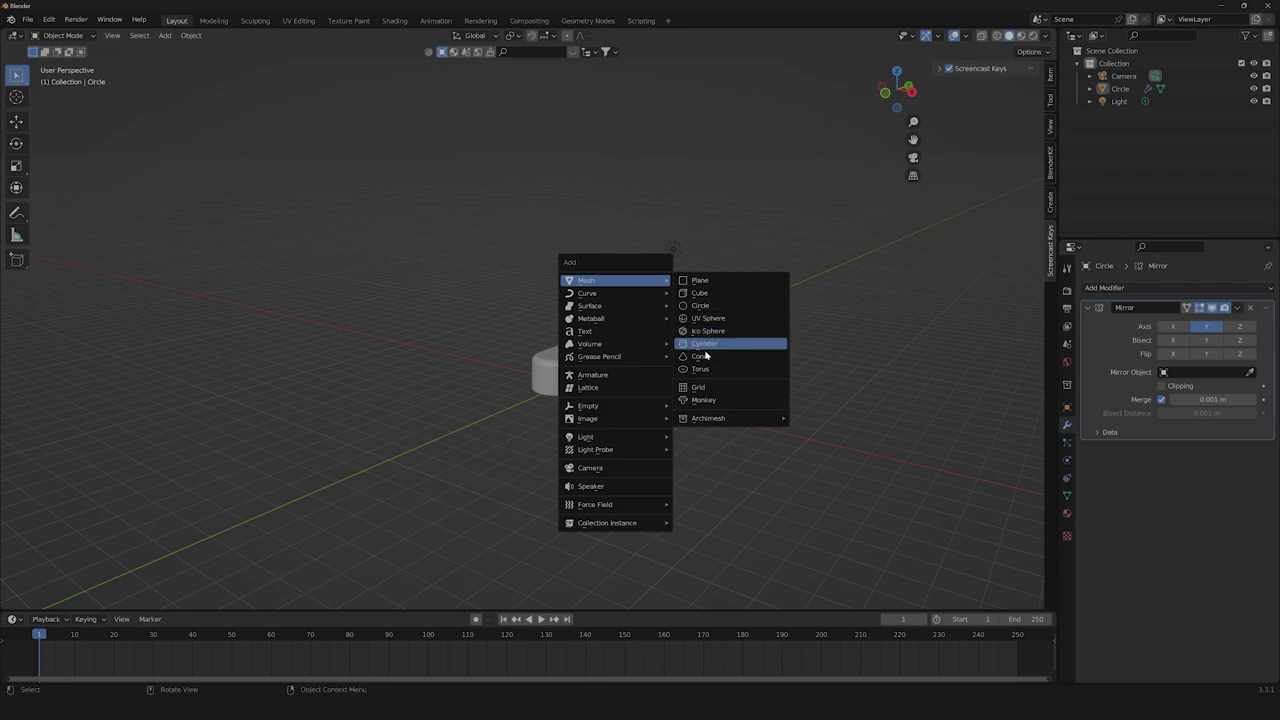
click(889, 95)
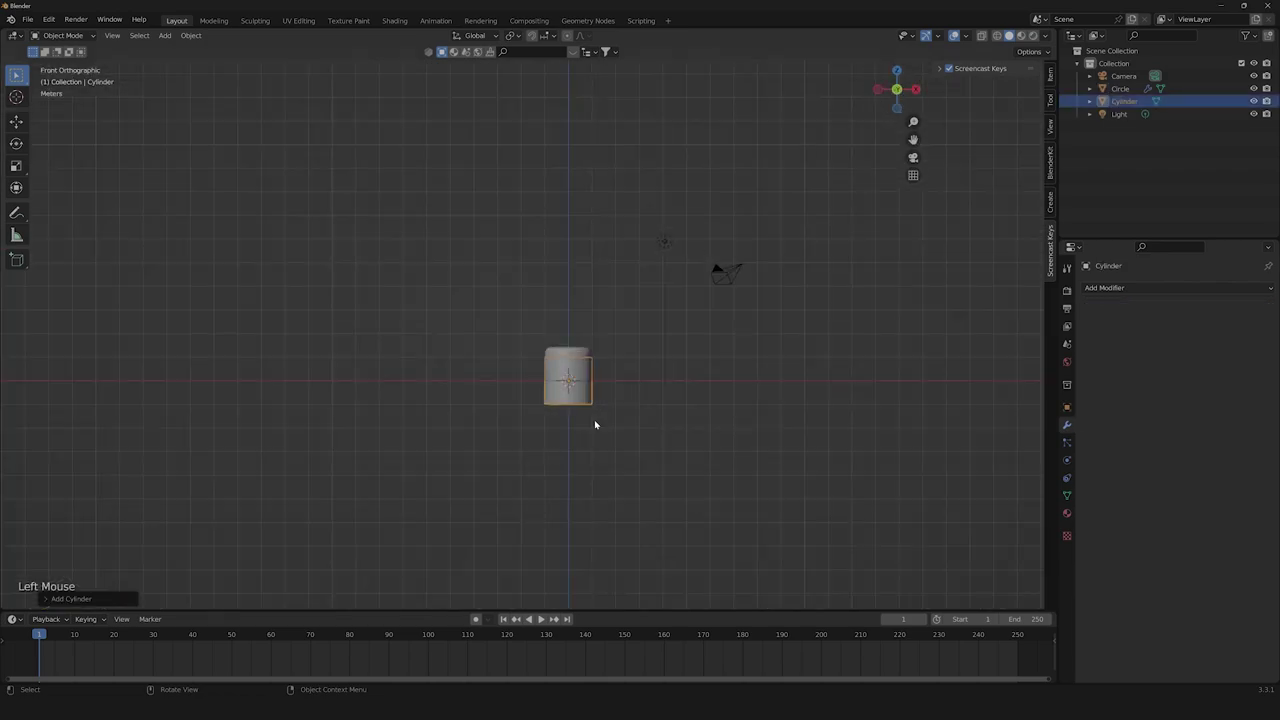
Rotate the cylinder onto its side and lift it above the capsule block.
key(r)
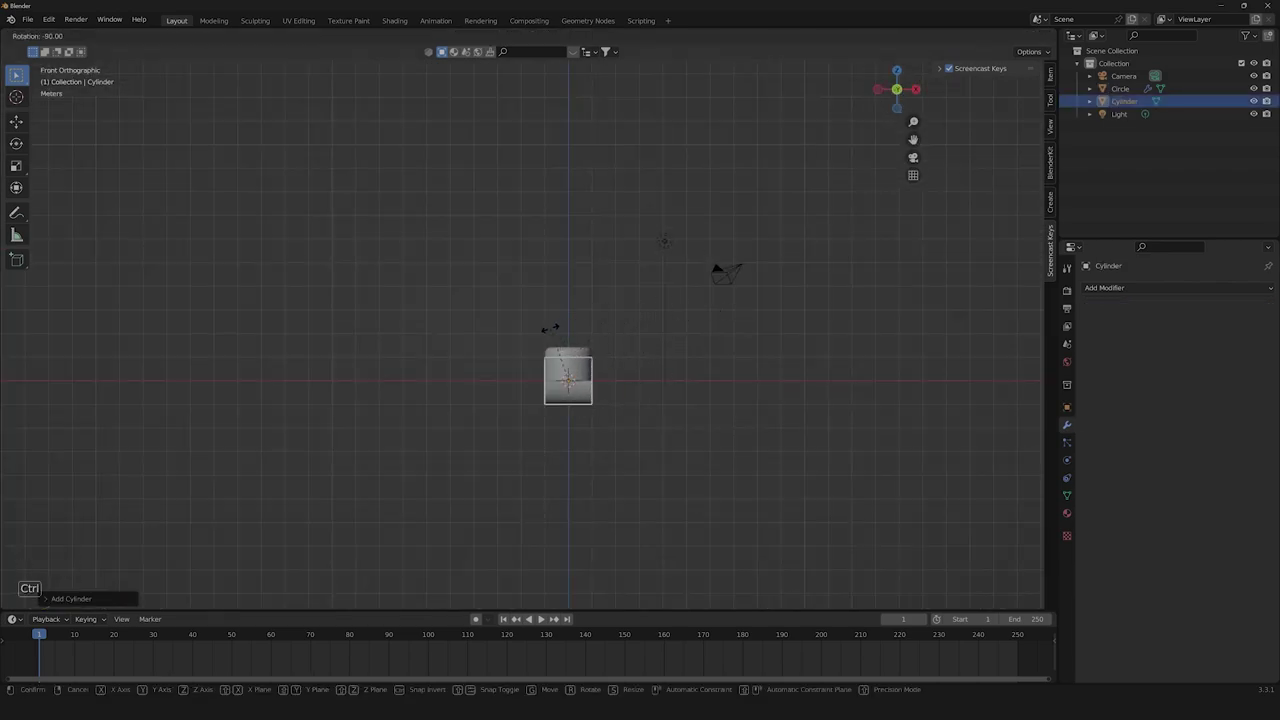
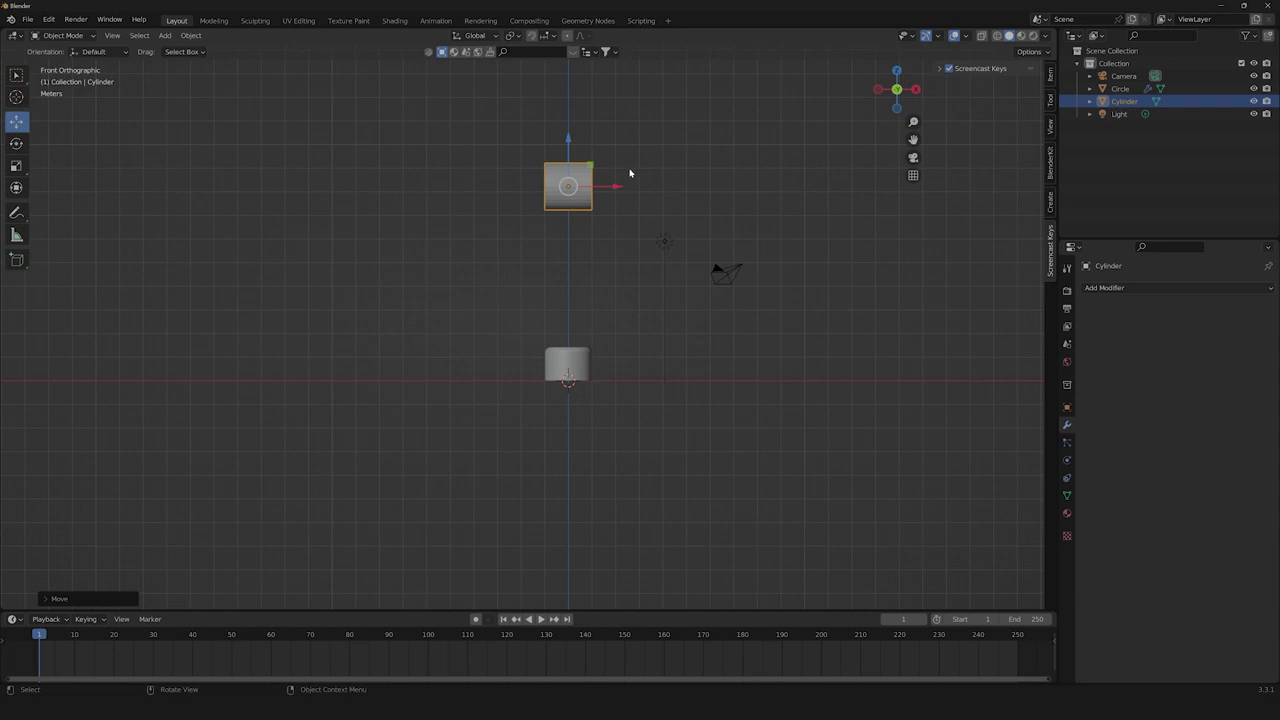
scroll(up, 3)
right_click(599, 176)
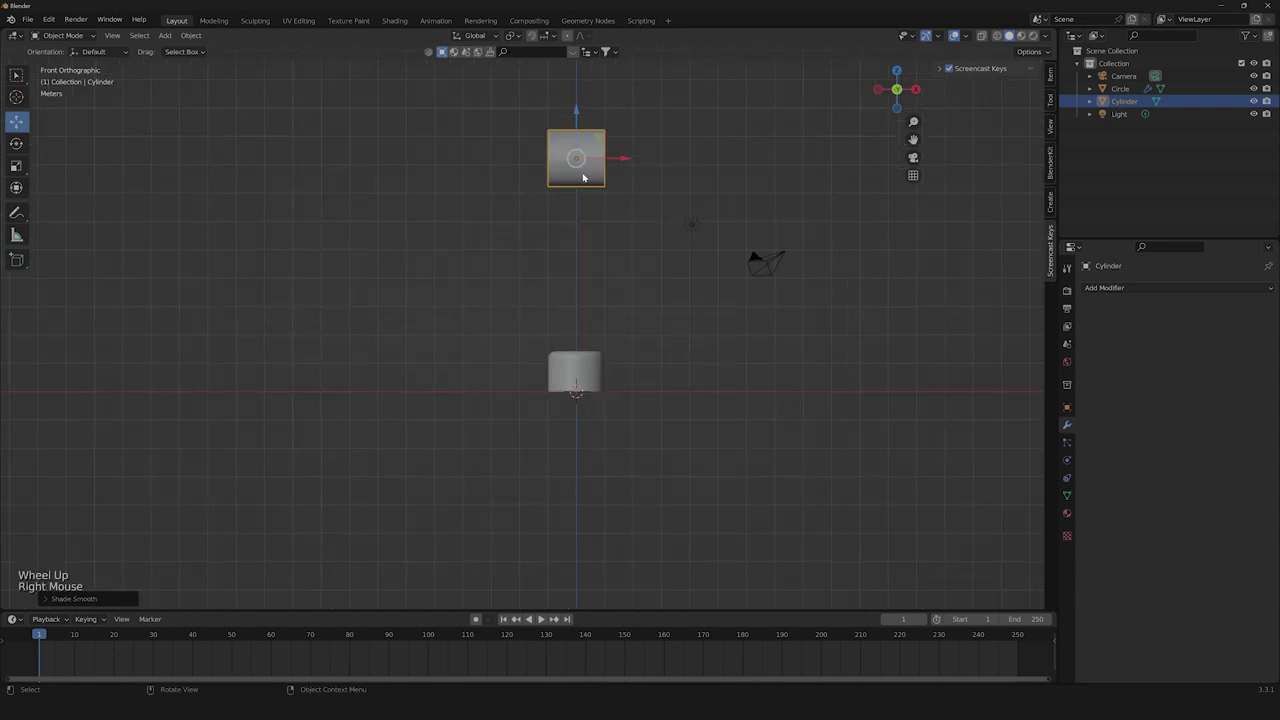
middle_click(700, 210)
click(691, 231)
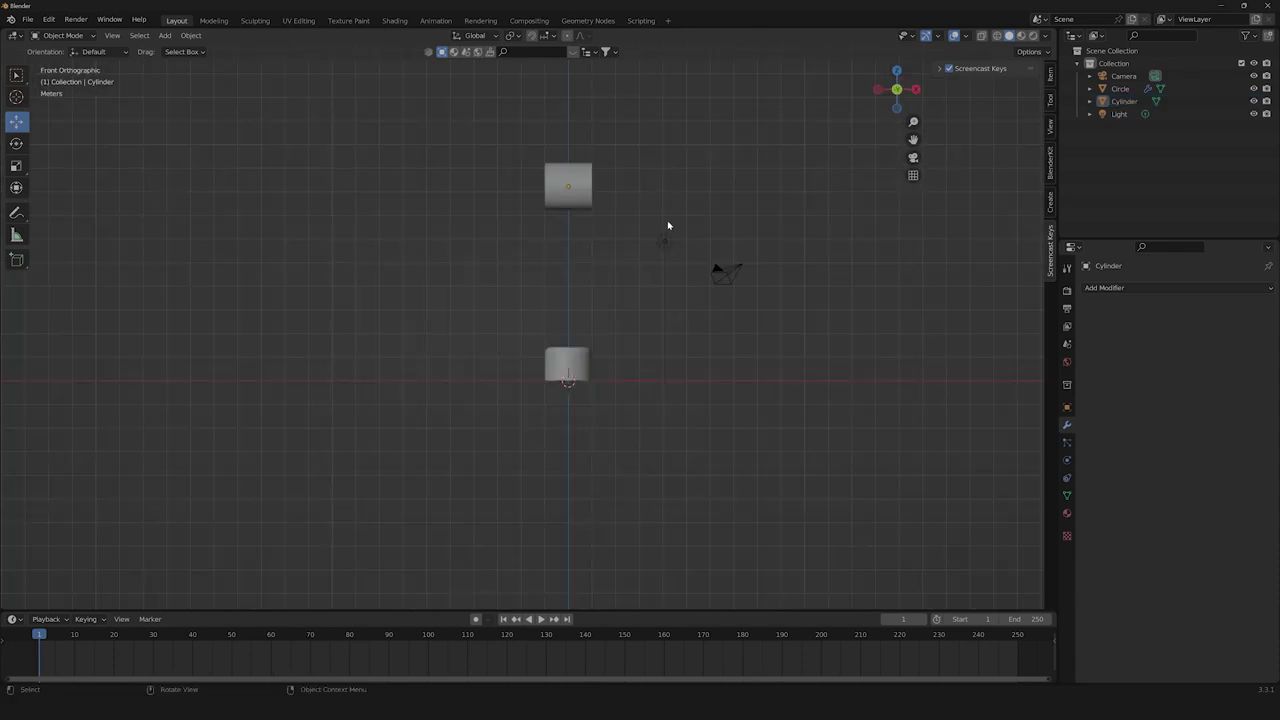
Duplicate the sideways cylinder to its right and scale the copy up much larger.
key(ctrl+shift+z)
click(524, 299)
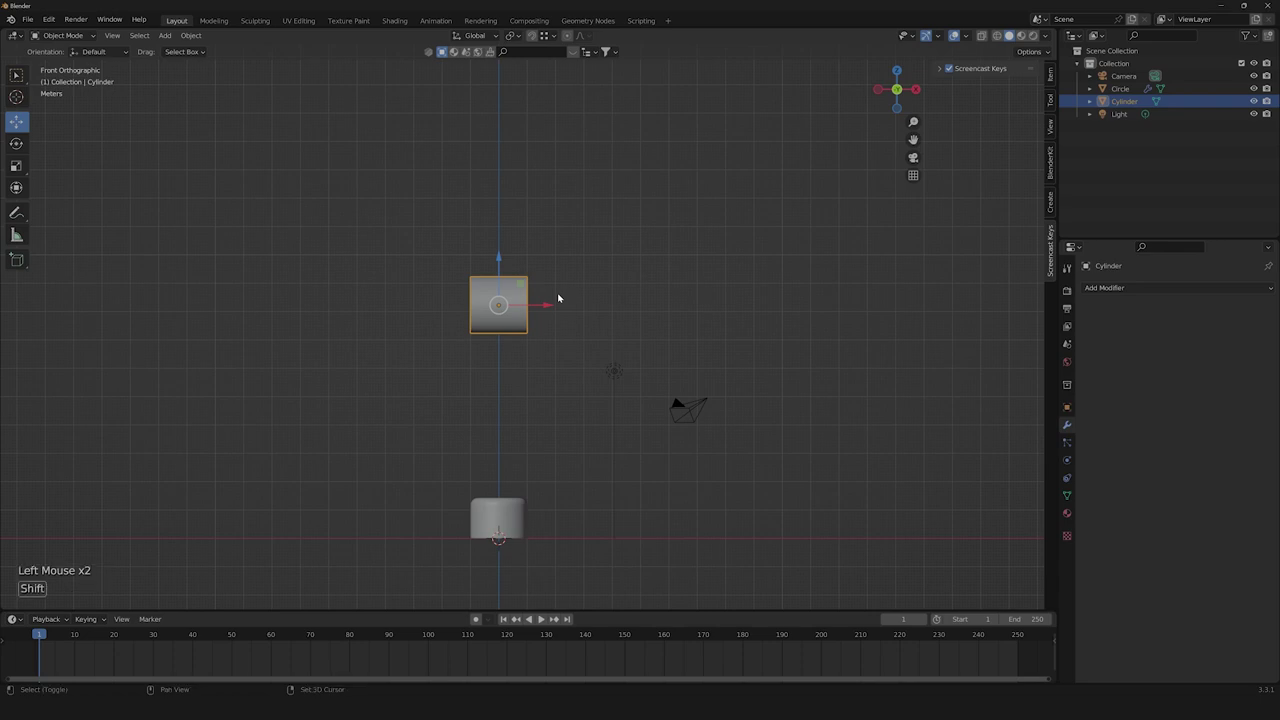
key(shift+d)
key(Escape)
click(528, 307)
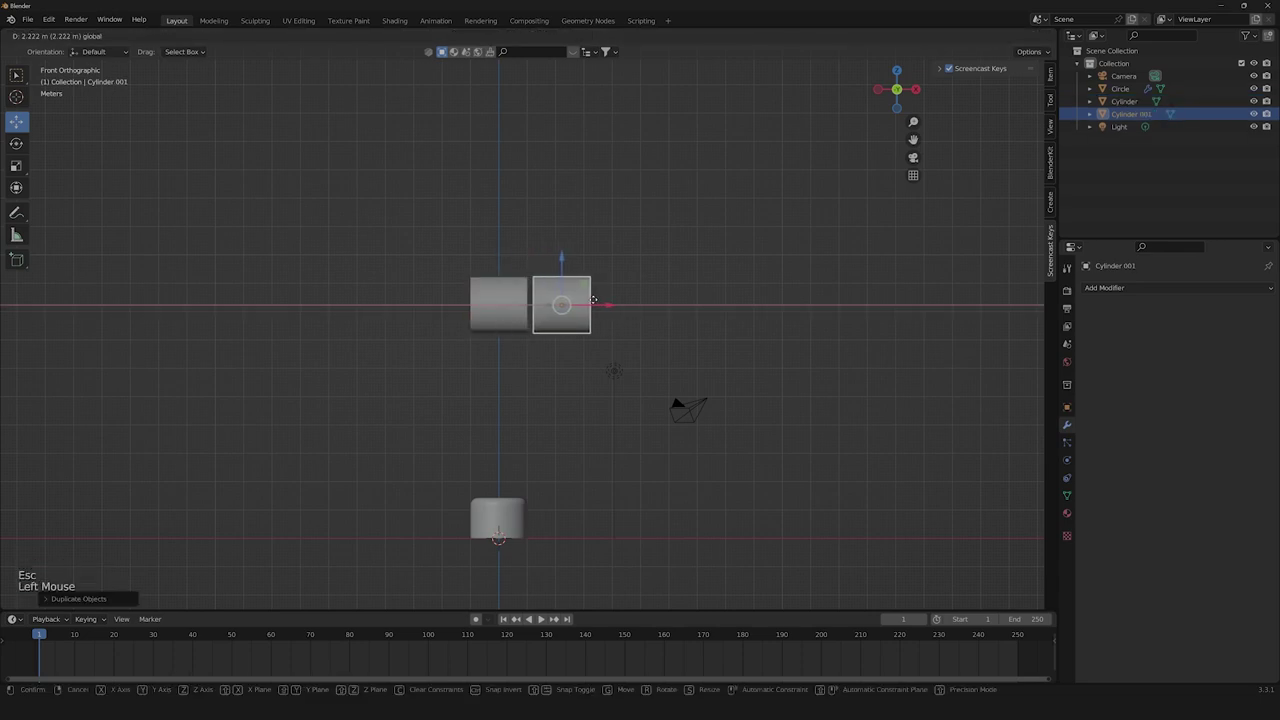
key(s)
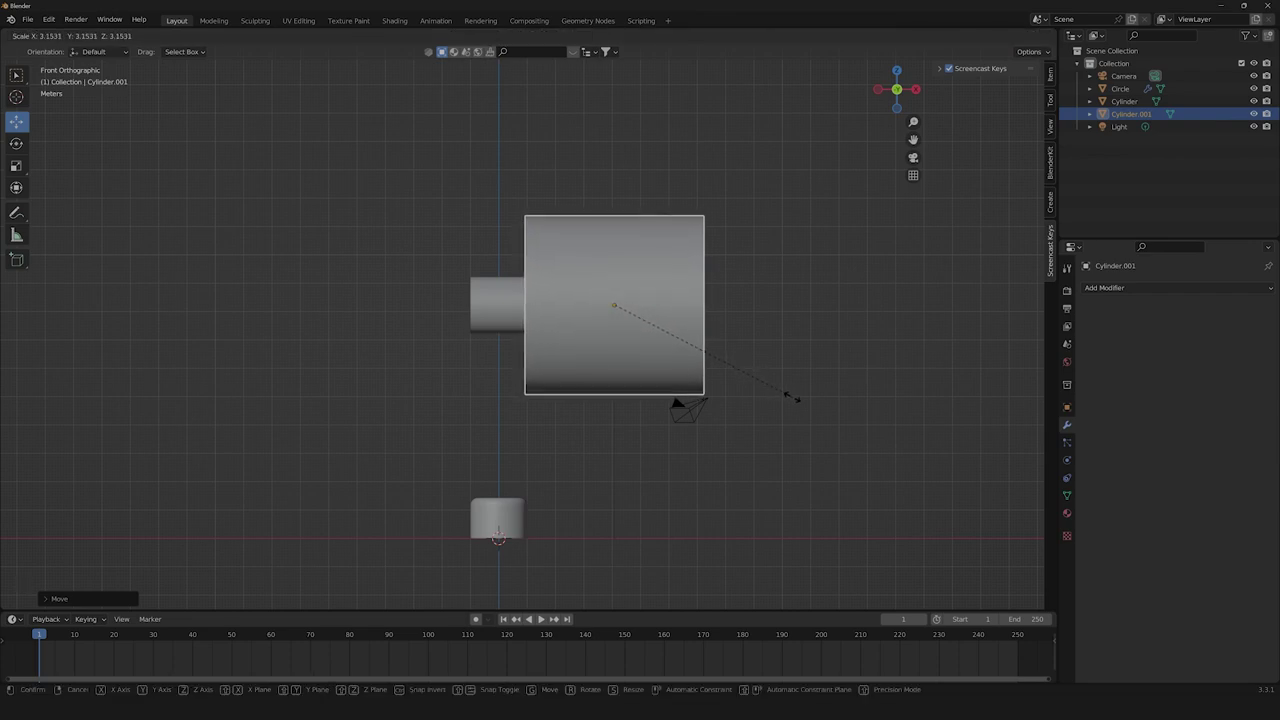
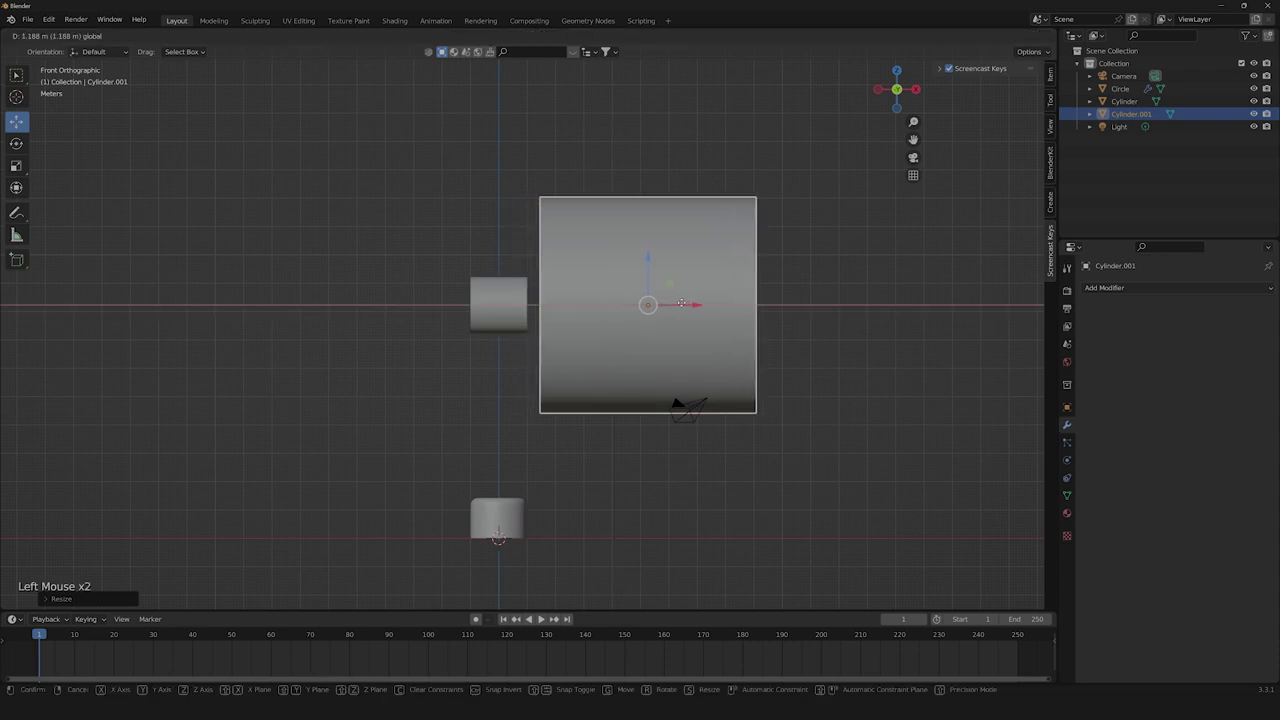
Enable vertex snapping and slide the large cylinder against the small one's end.
click(555, 36)
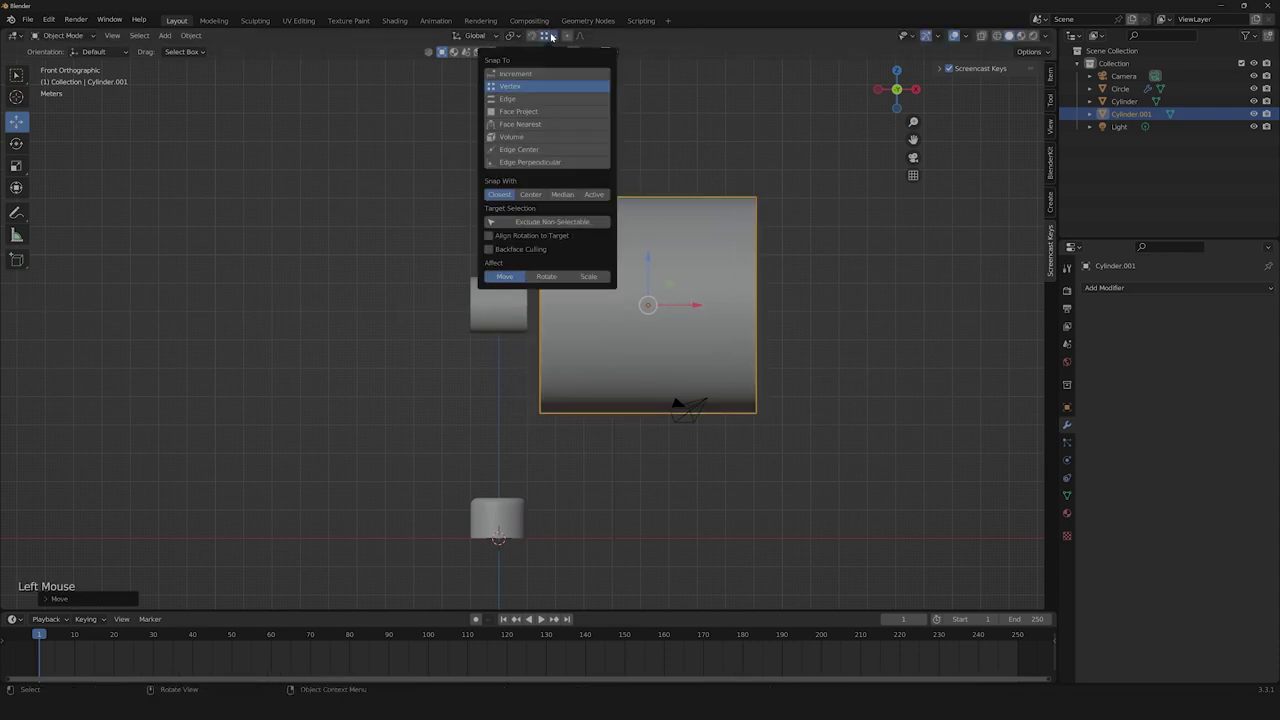
click(554, 38)
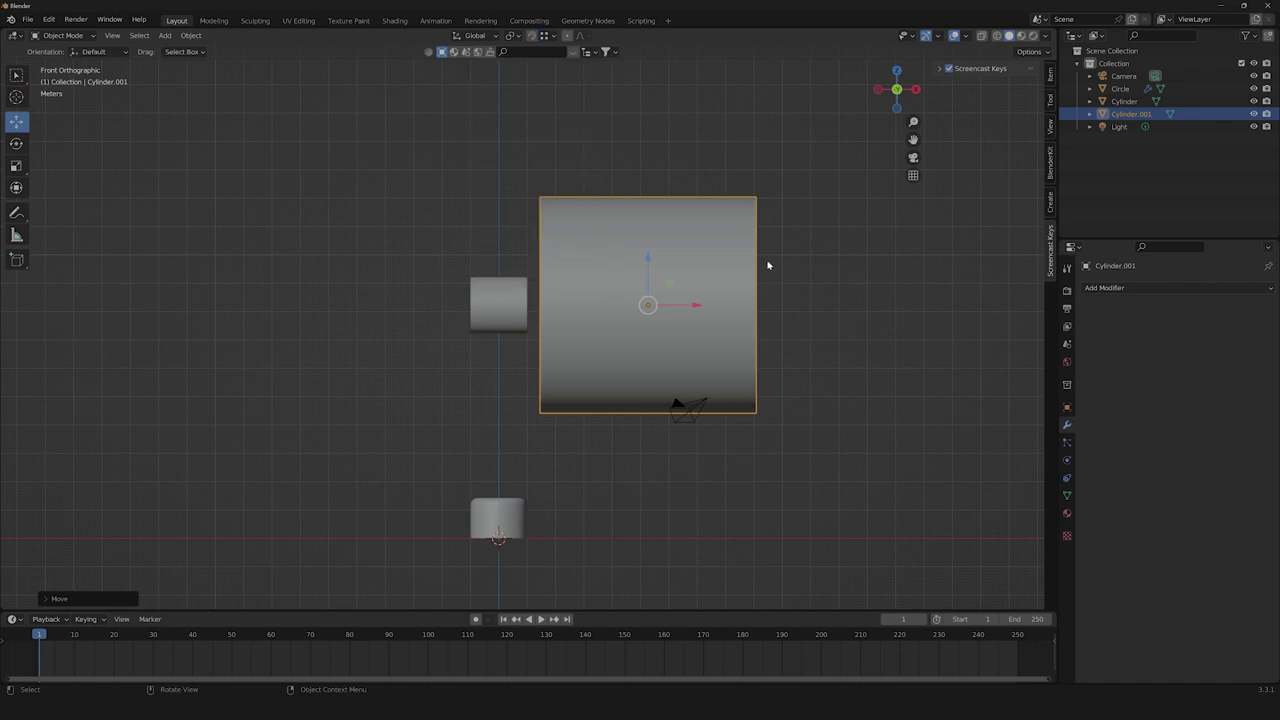
click(694, 306)
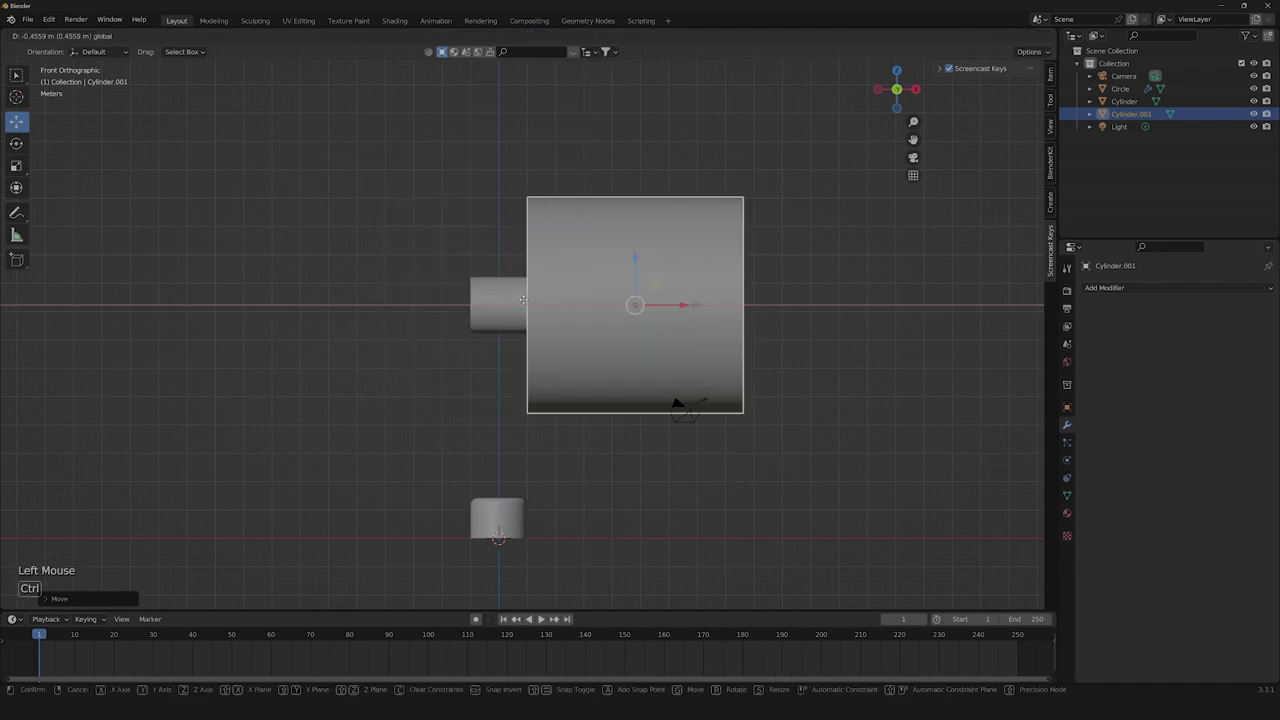
Flatten the large cylinder into a thin disc and bevel its front rim.
key(Tab)
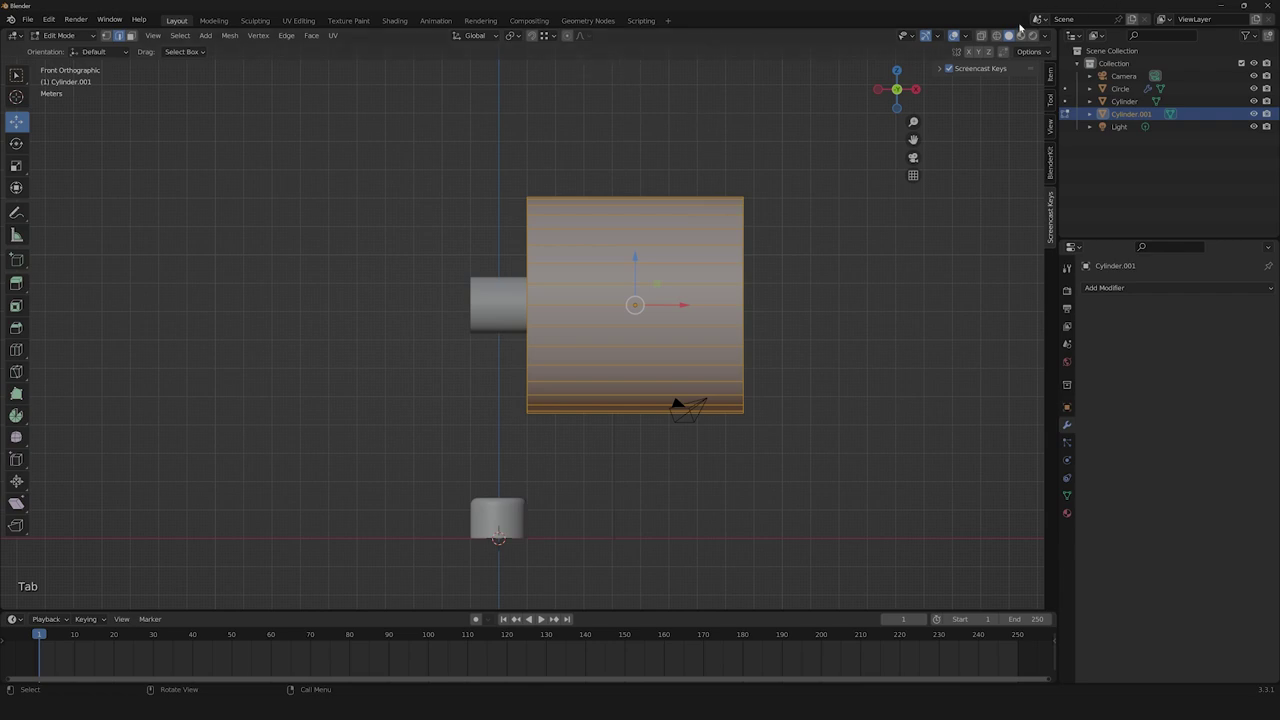
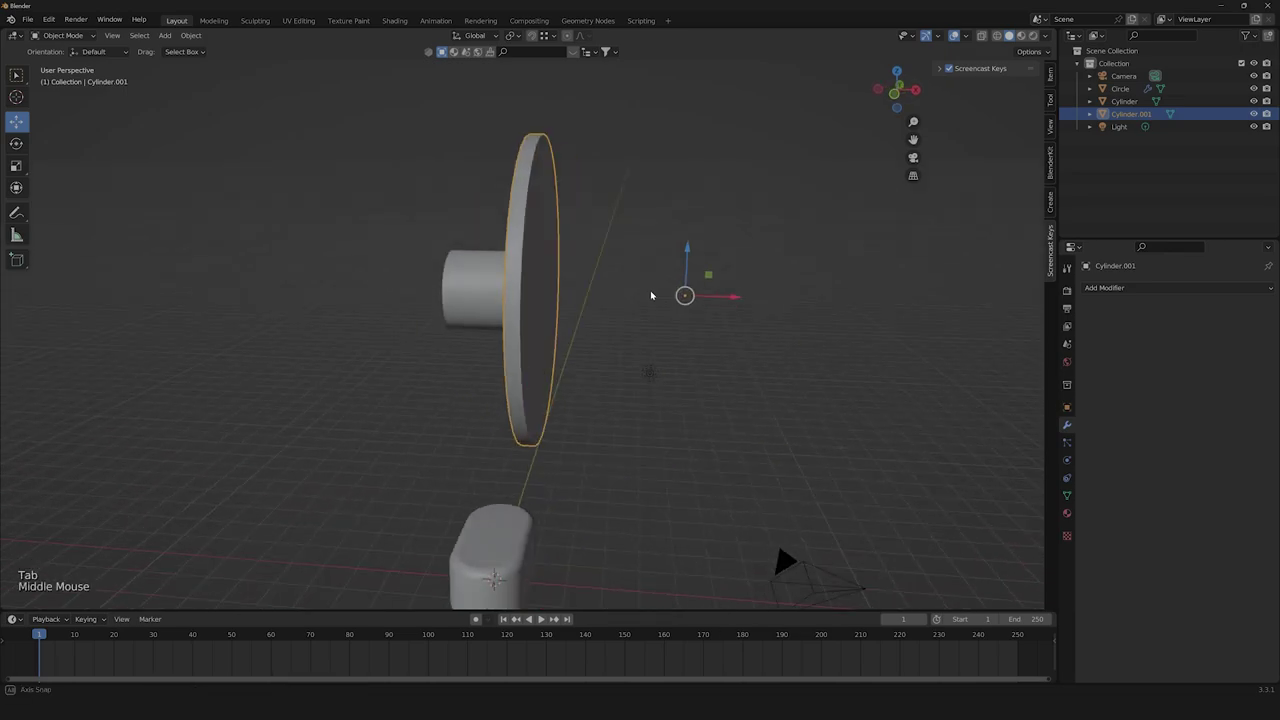
scroll(up, 3)
scroll(down, 3)
middle_click(574, 298)
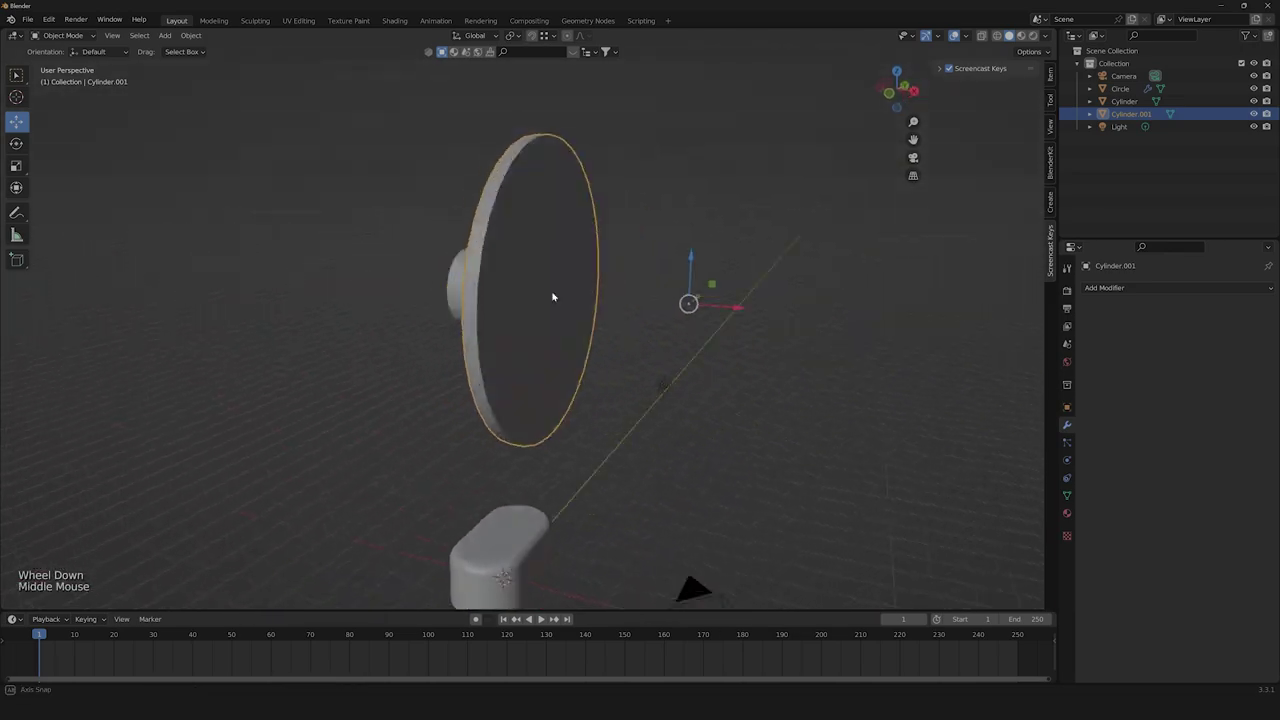
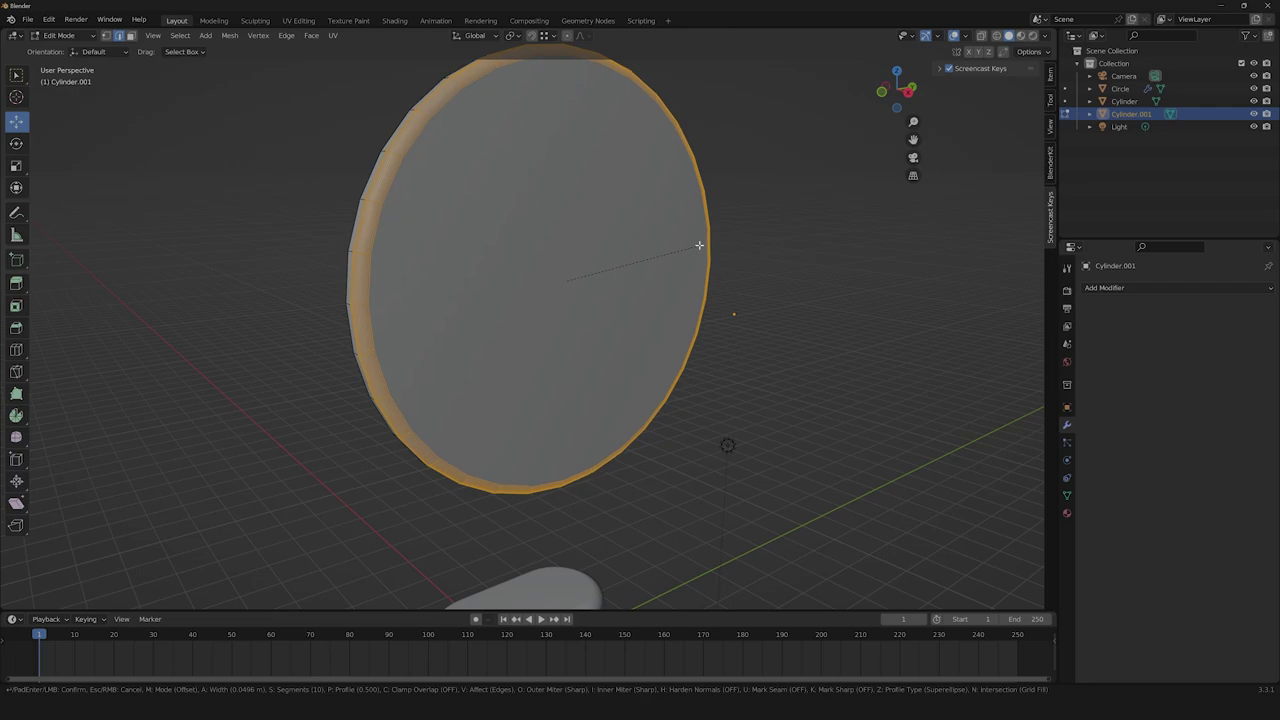
scroll(up, 3)
scroll(down, 3)
scroll(up, 3)
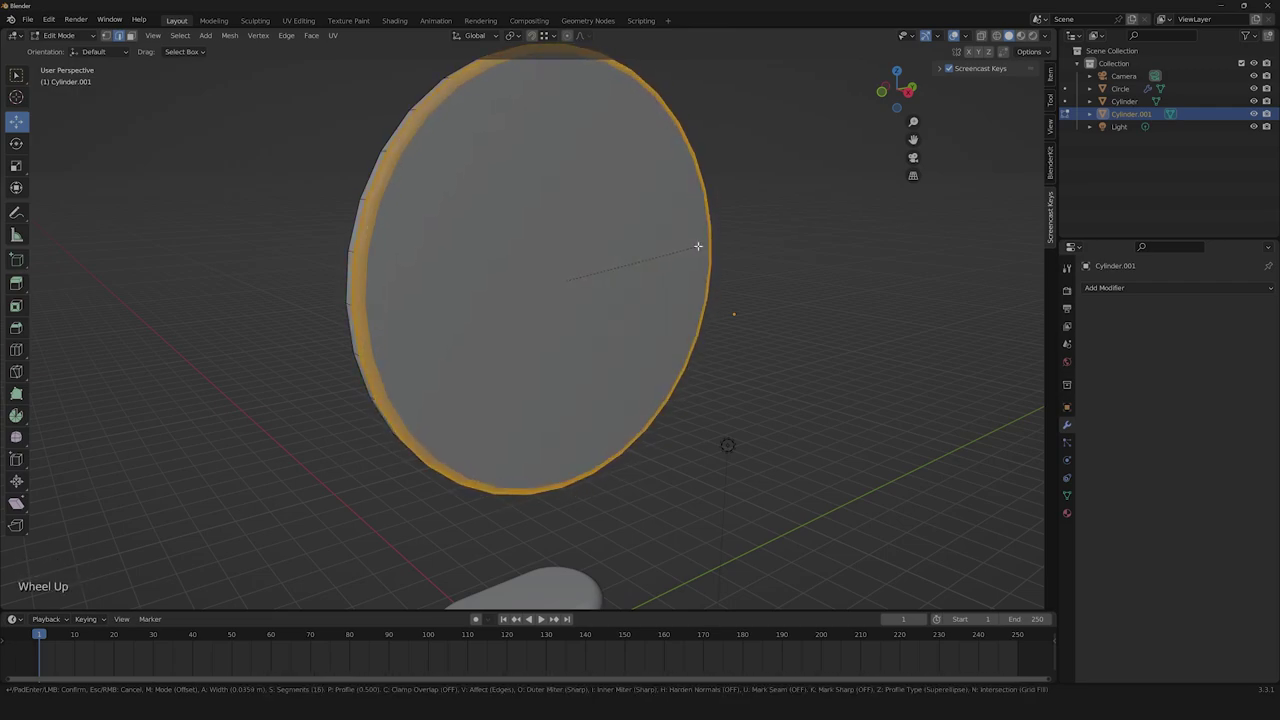
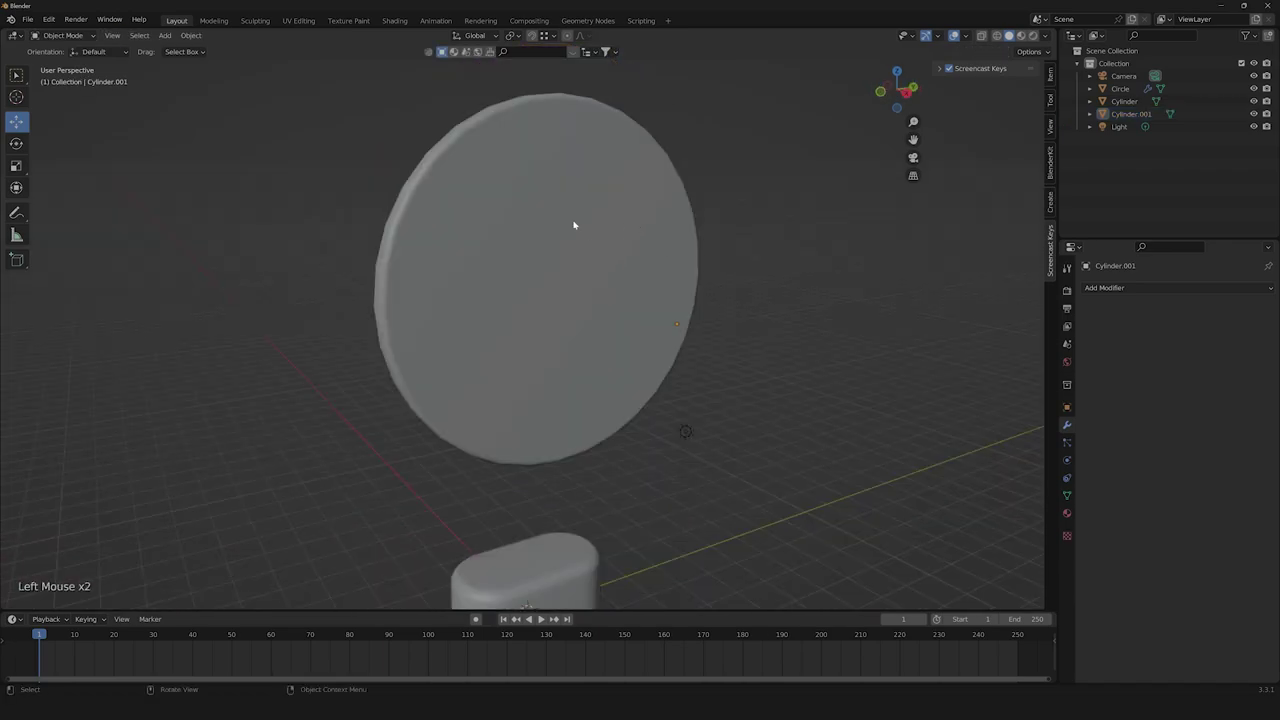
Add a Subdivision Surface modifier to the disc with viewport level 2.
click(582, 214)
click(1123, 289)
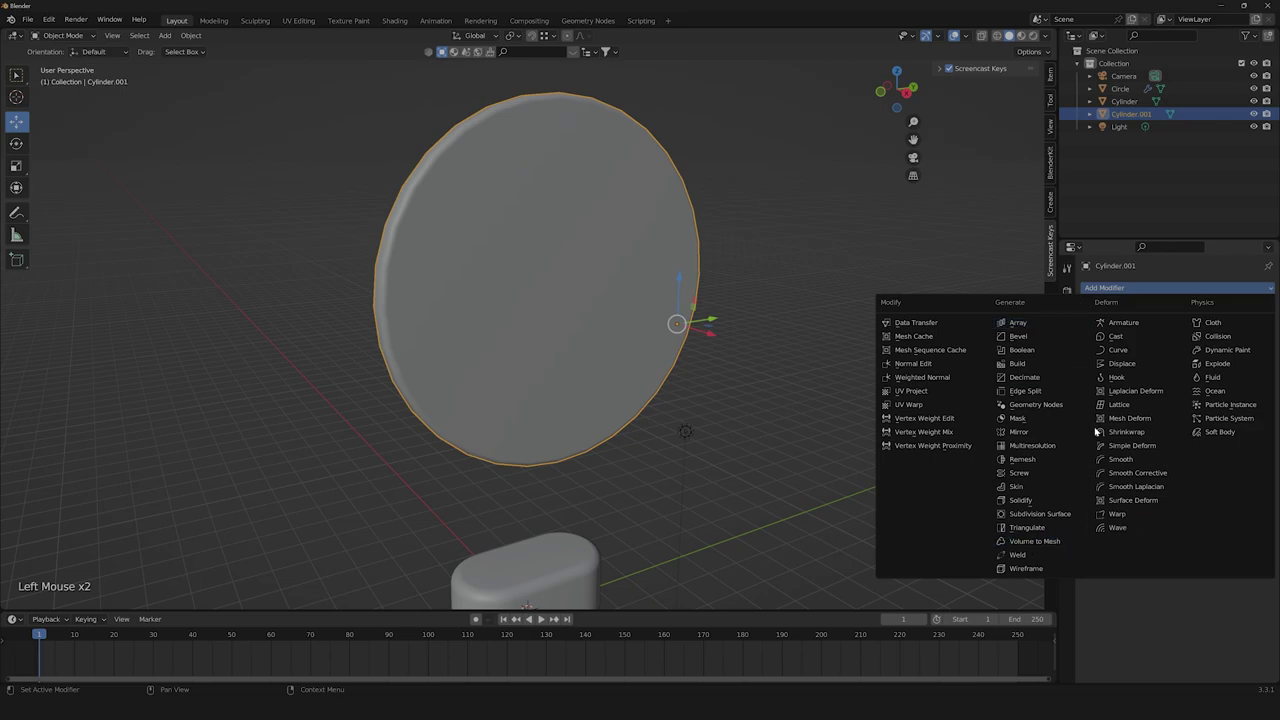
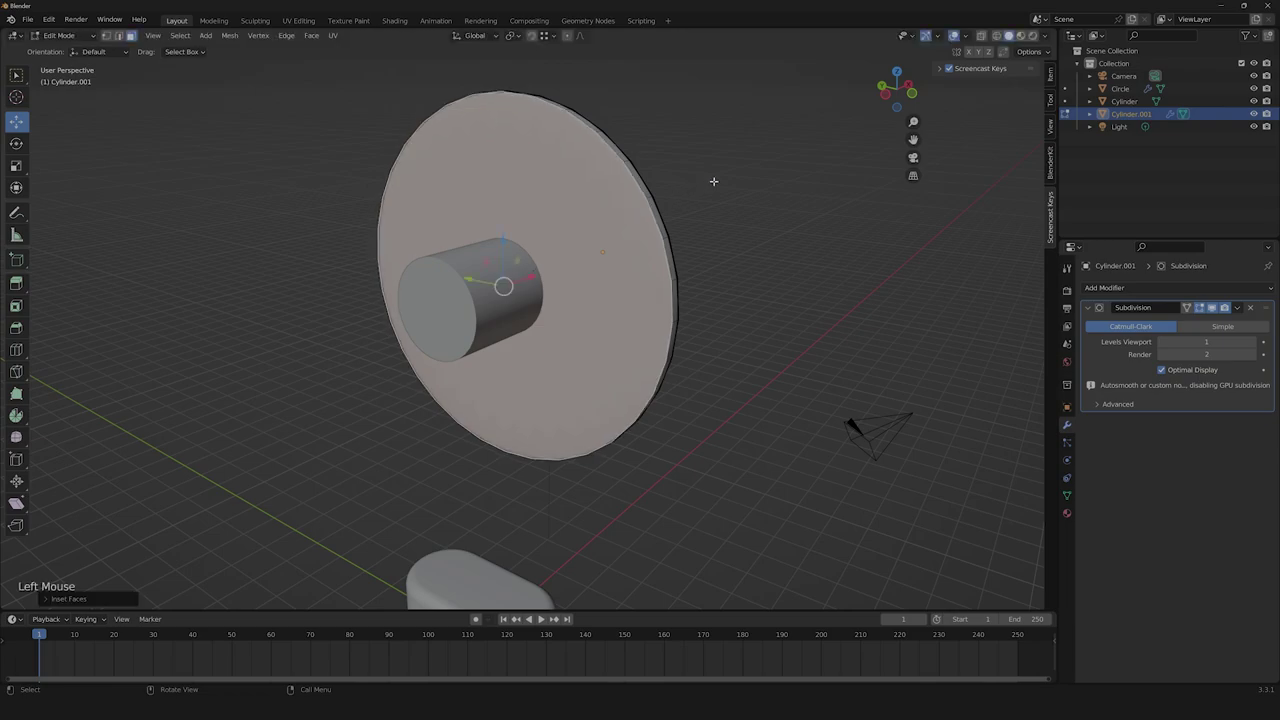
key(Tab)
click(732, 194)
middle_click(732, 194)
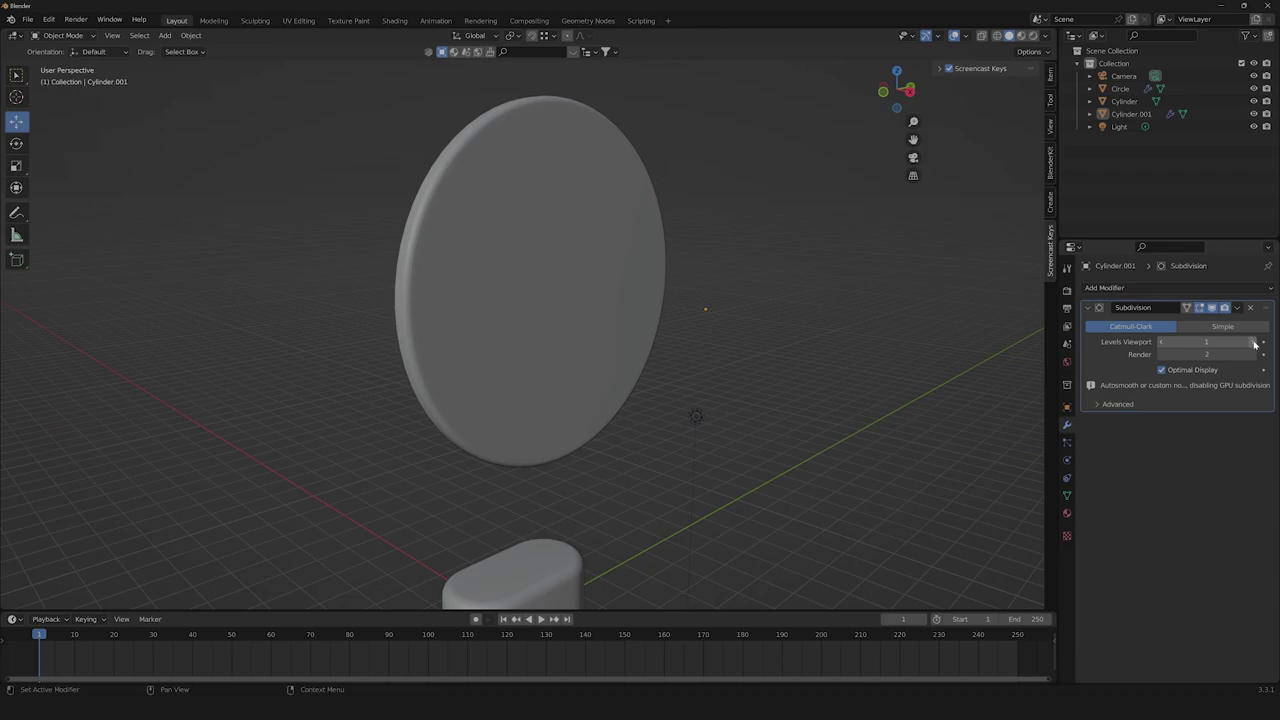
click(1258, 343)
Orbit the view to inspect the smoothed disc side-on.
middle_click(522, 269)
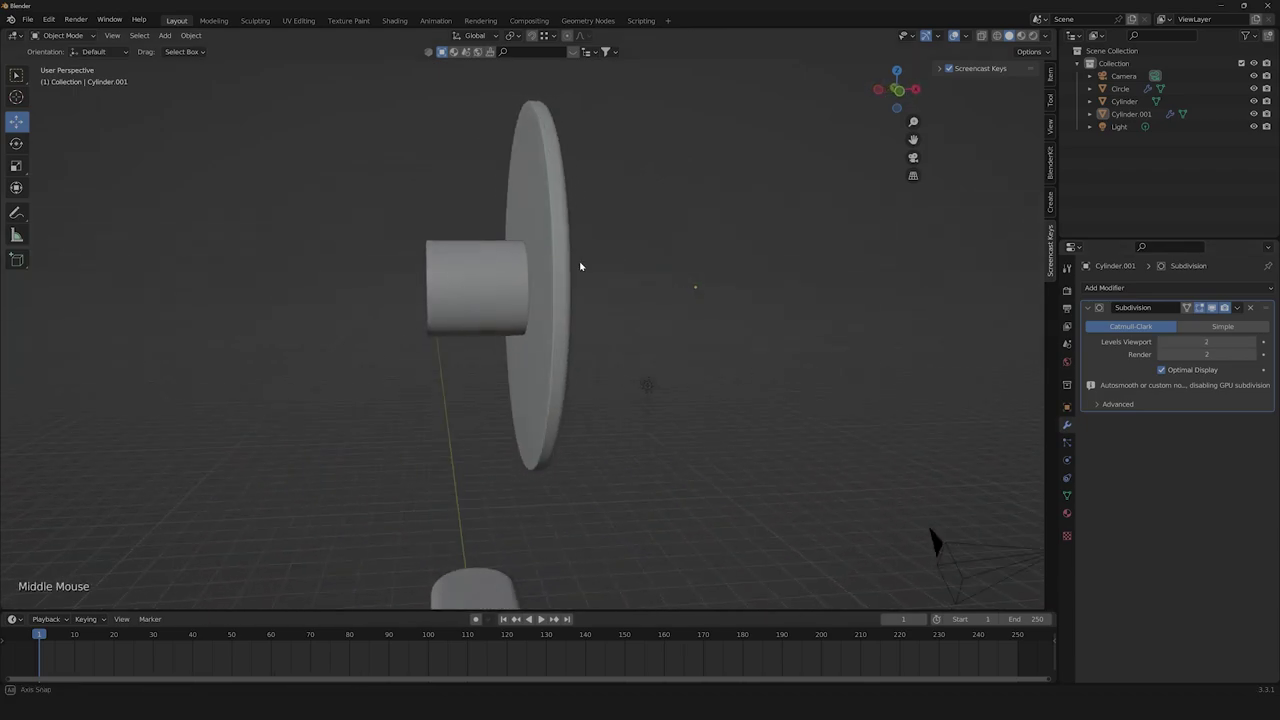
scroll(down, 3)
click(656, 240)
scroll(up, 3)
scroll(down, 3)
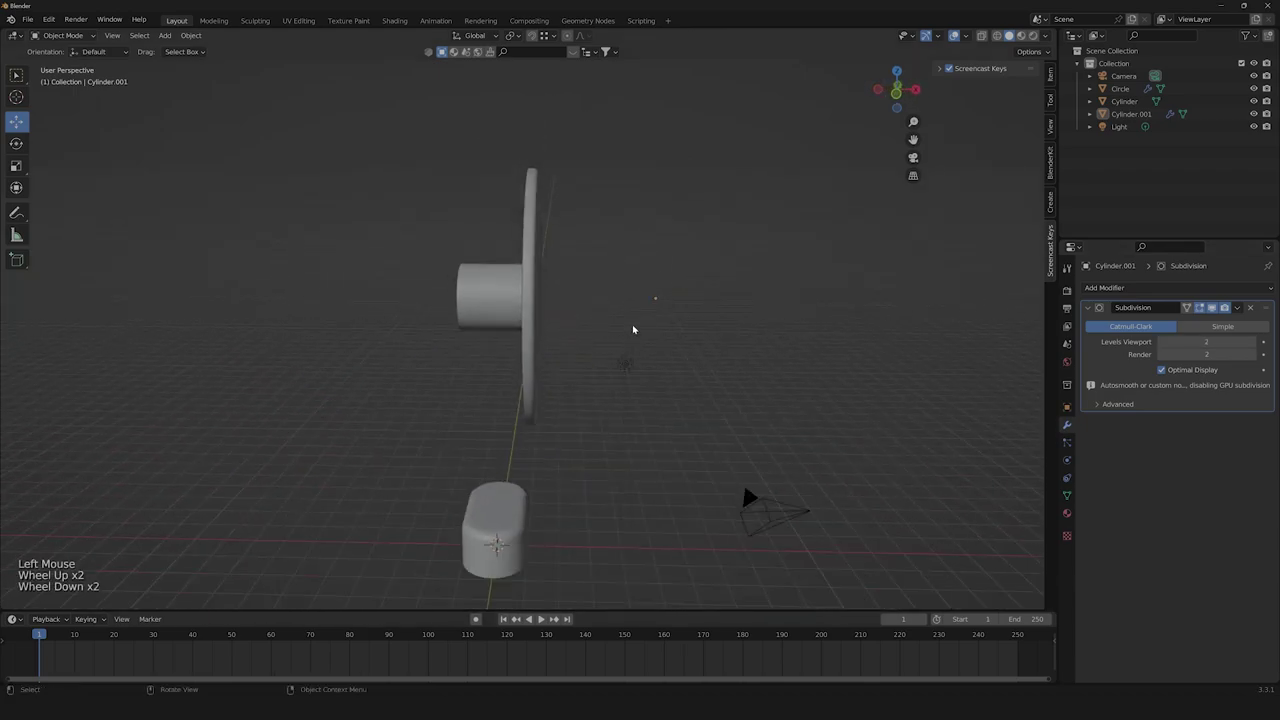
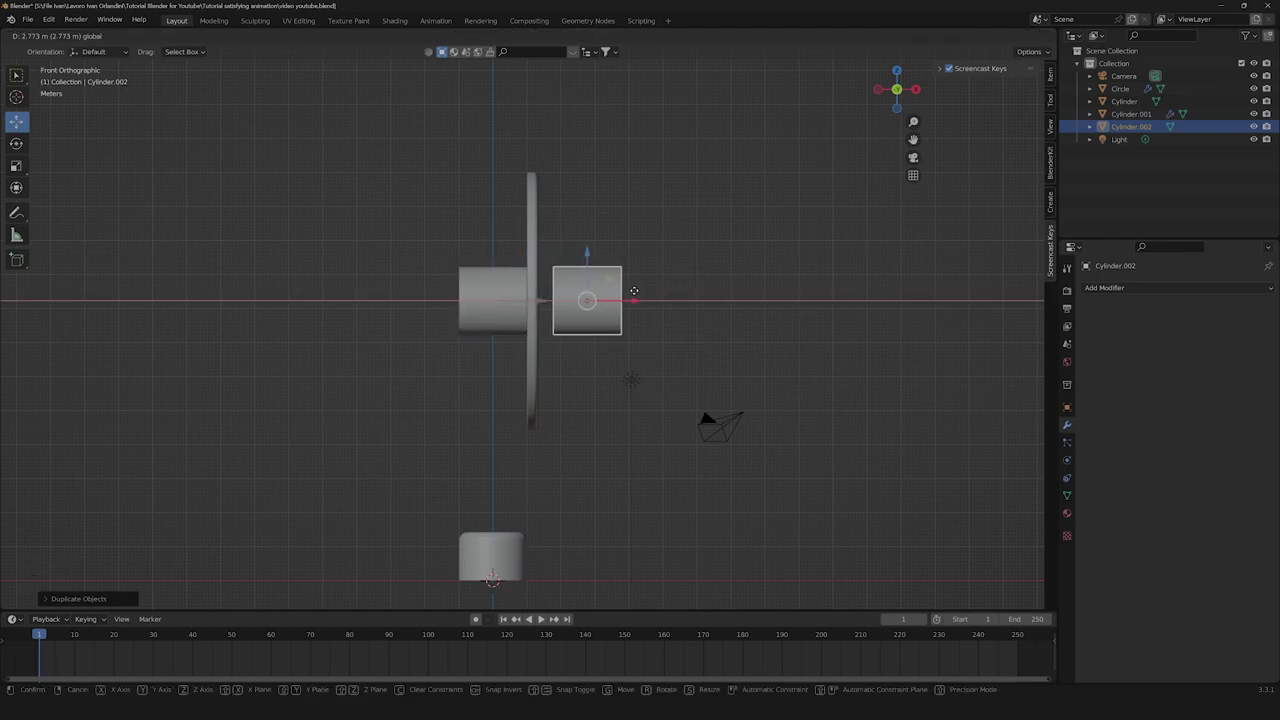
Shrink the copied cylinder and stretch it into a thin rod through the disc.
key(s)
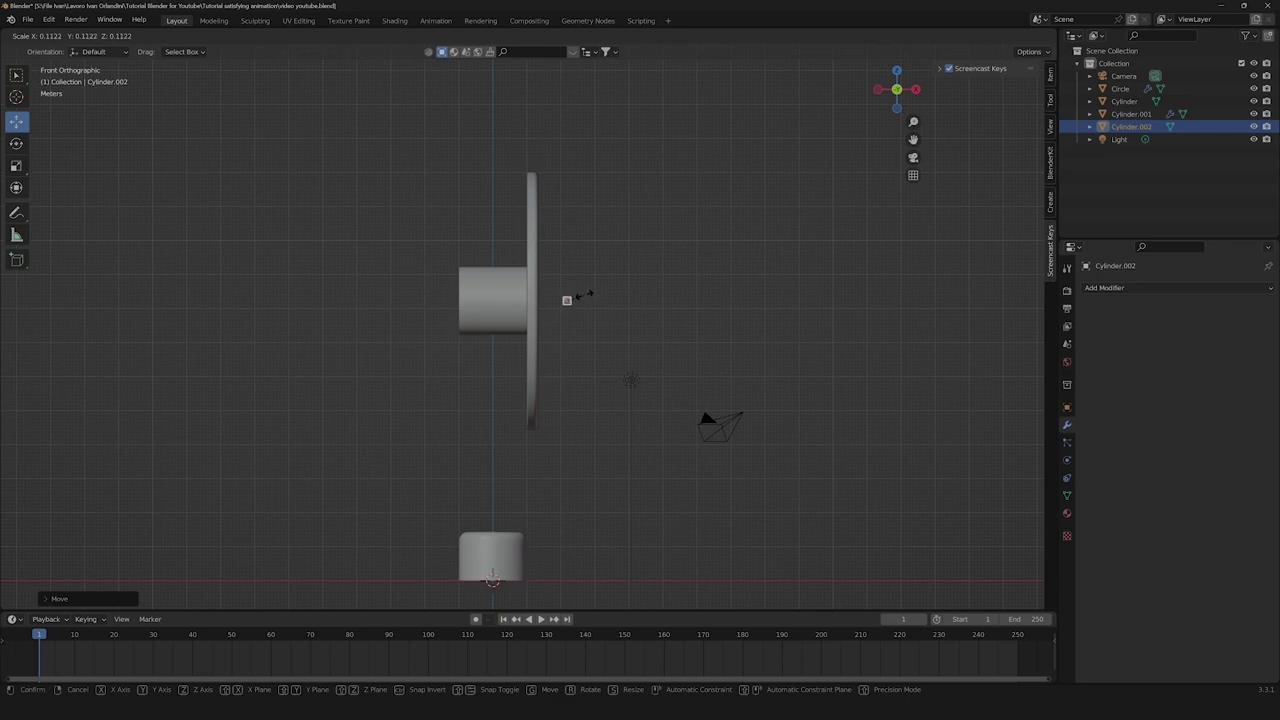
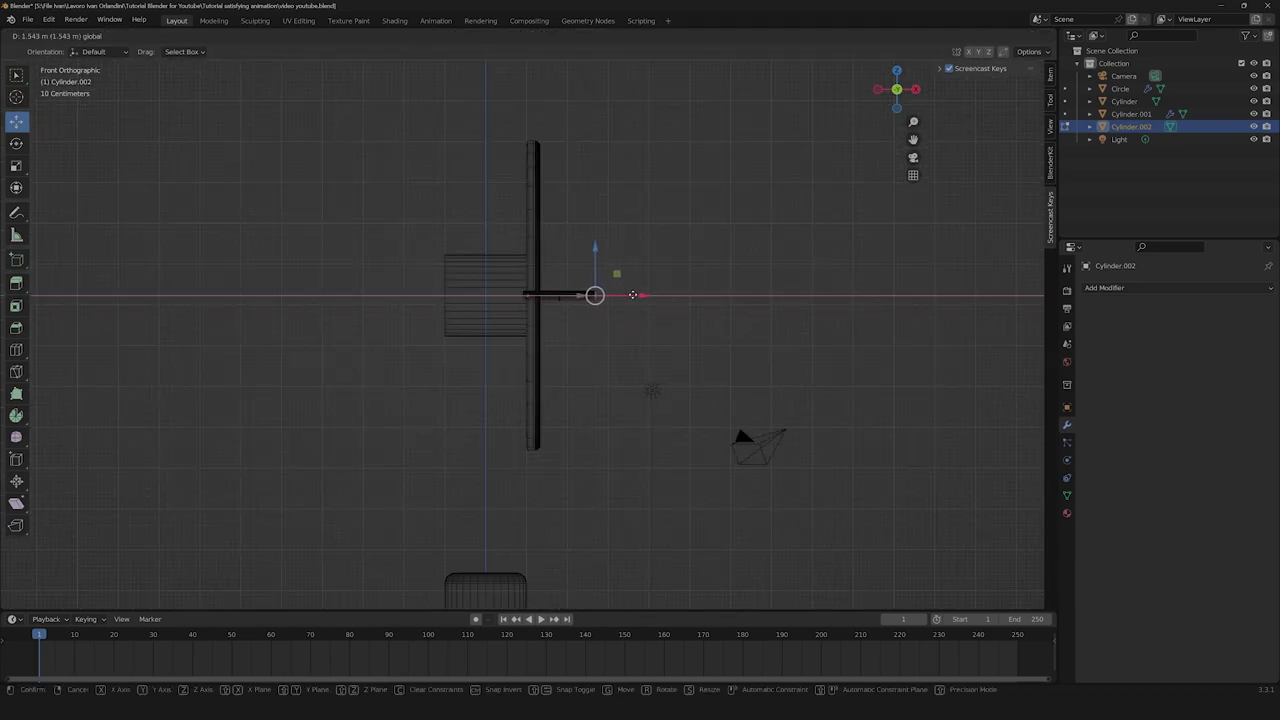
key(Tab)
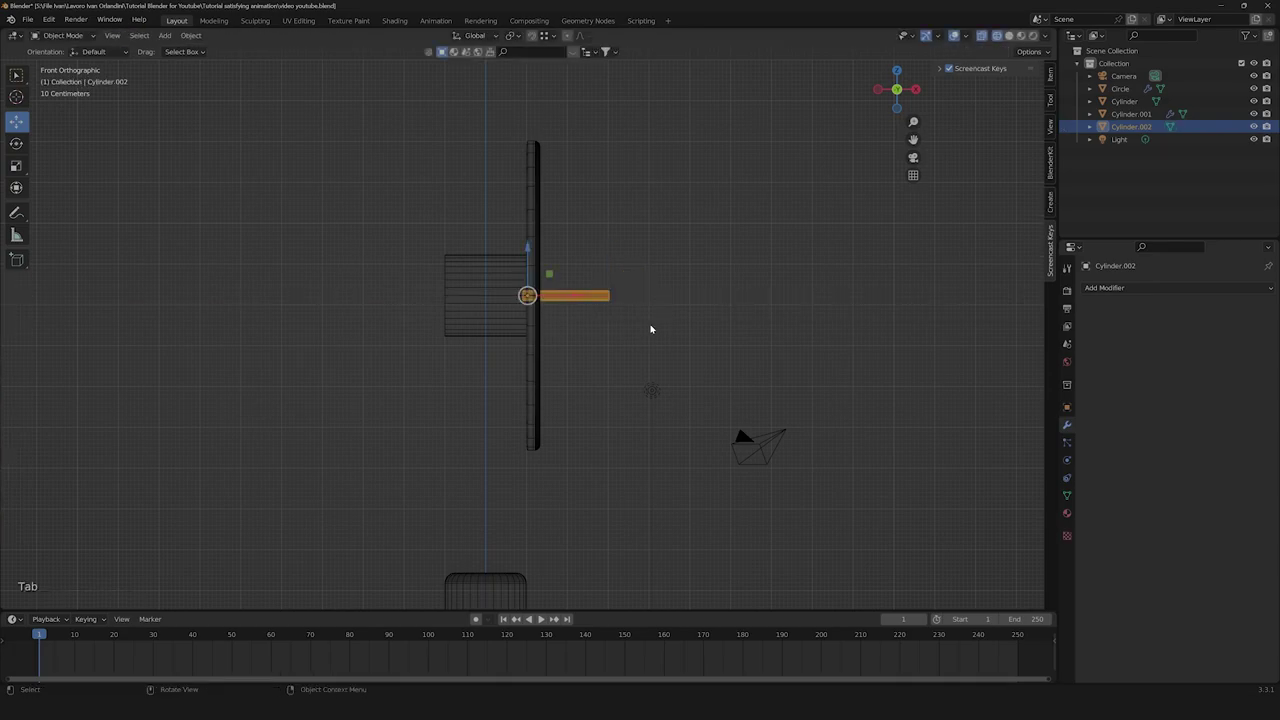
click(654, 325)
click(1014, 35)
click(774, 251)
Return to front view and select the hub cylinder.
middle_click(753, 292)
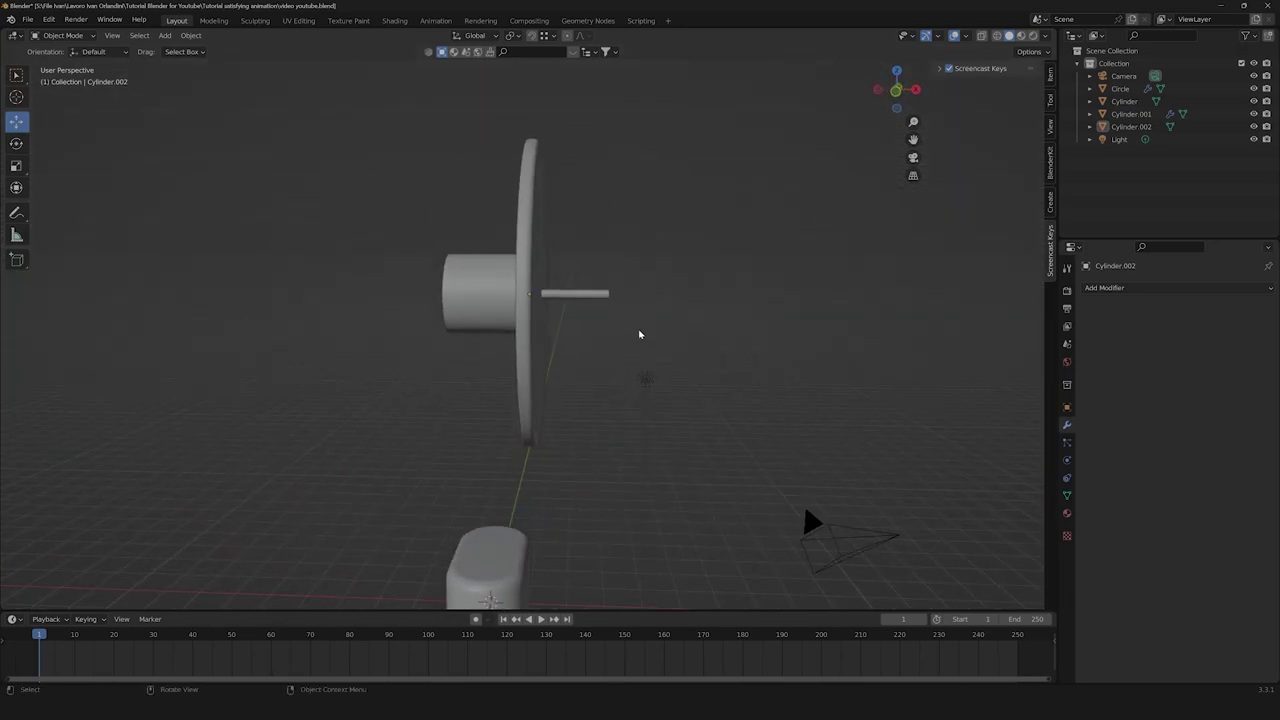
click(497, 277)
click(898, 94)
Duplicate the hub cylinder onto the rod, shrink the copy and seat it near the disc.
key(shift+d)
key(Escape)
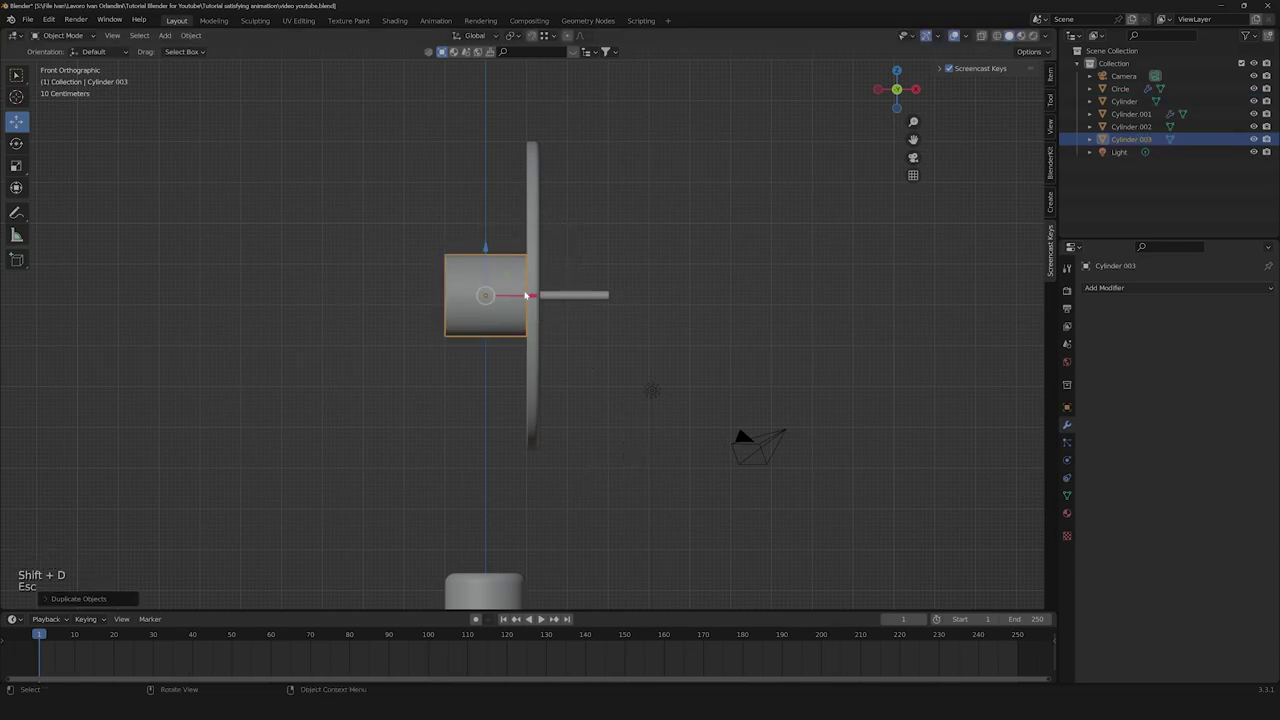
click(522, 294)
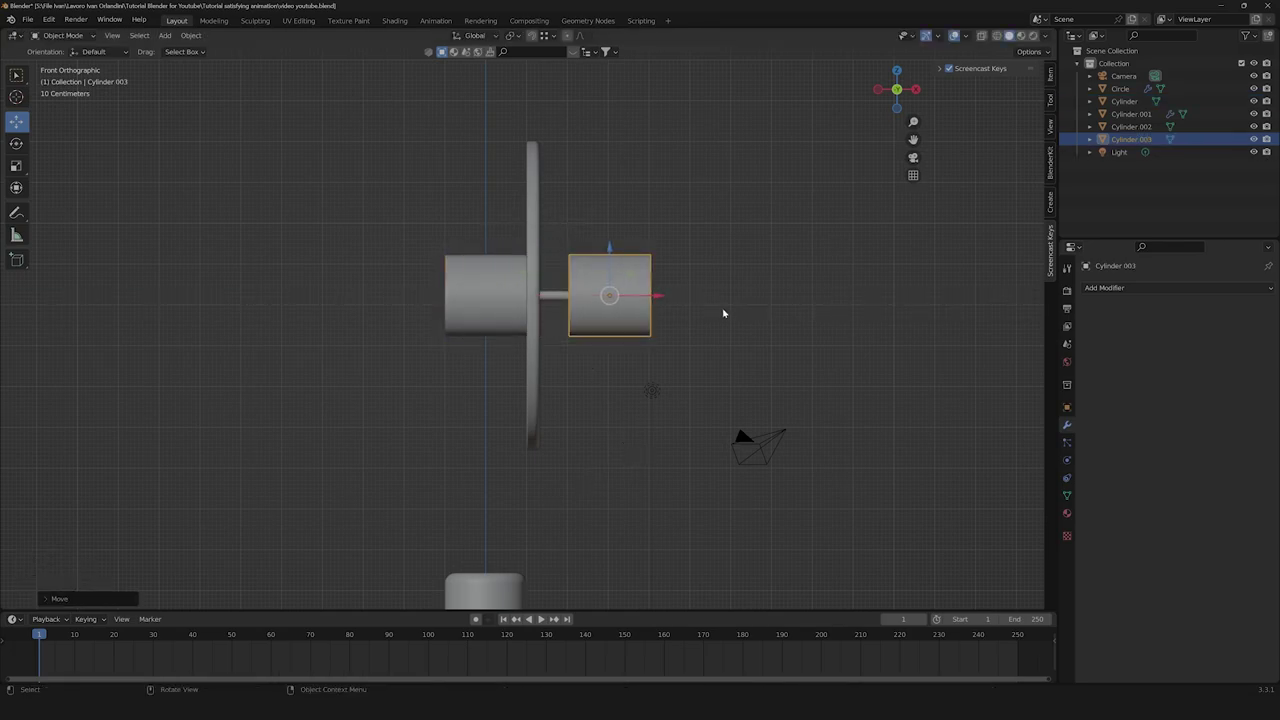
key(s)
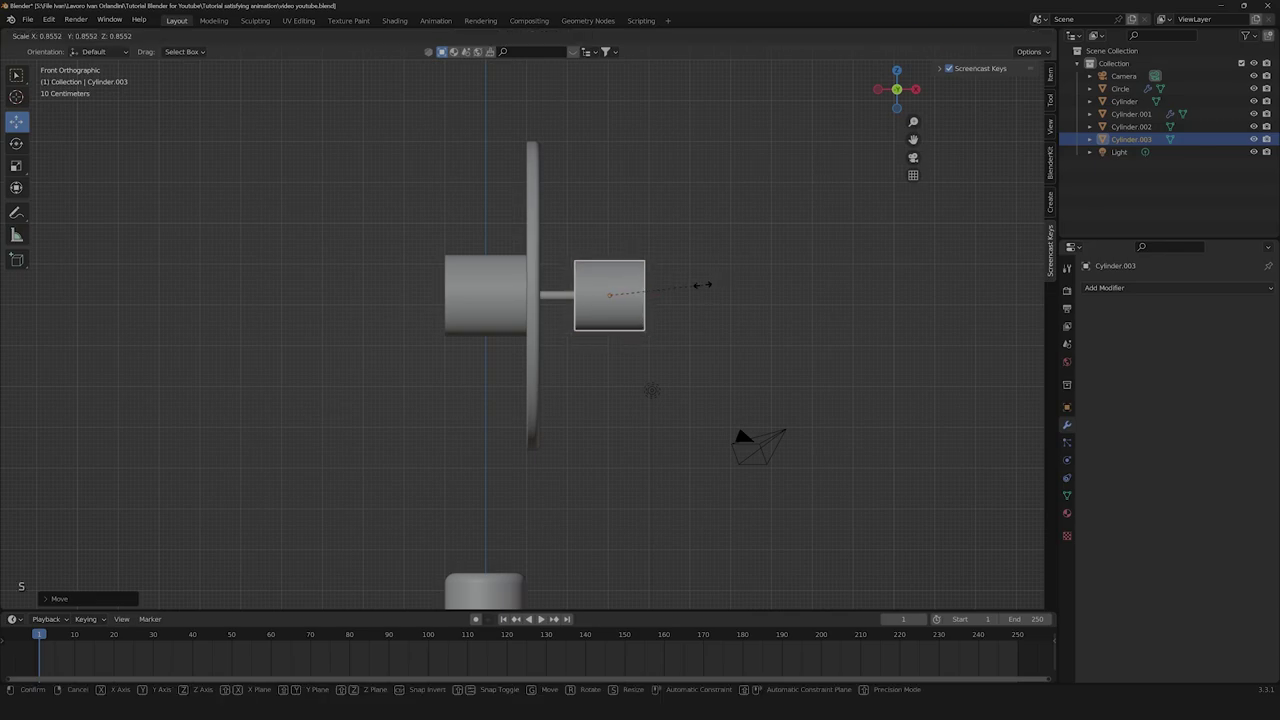
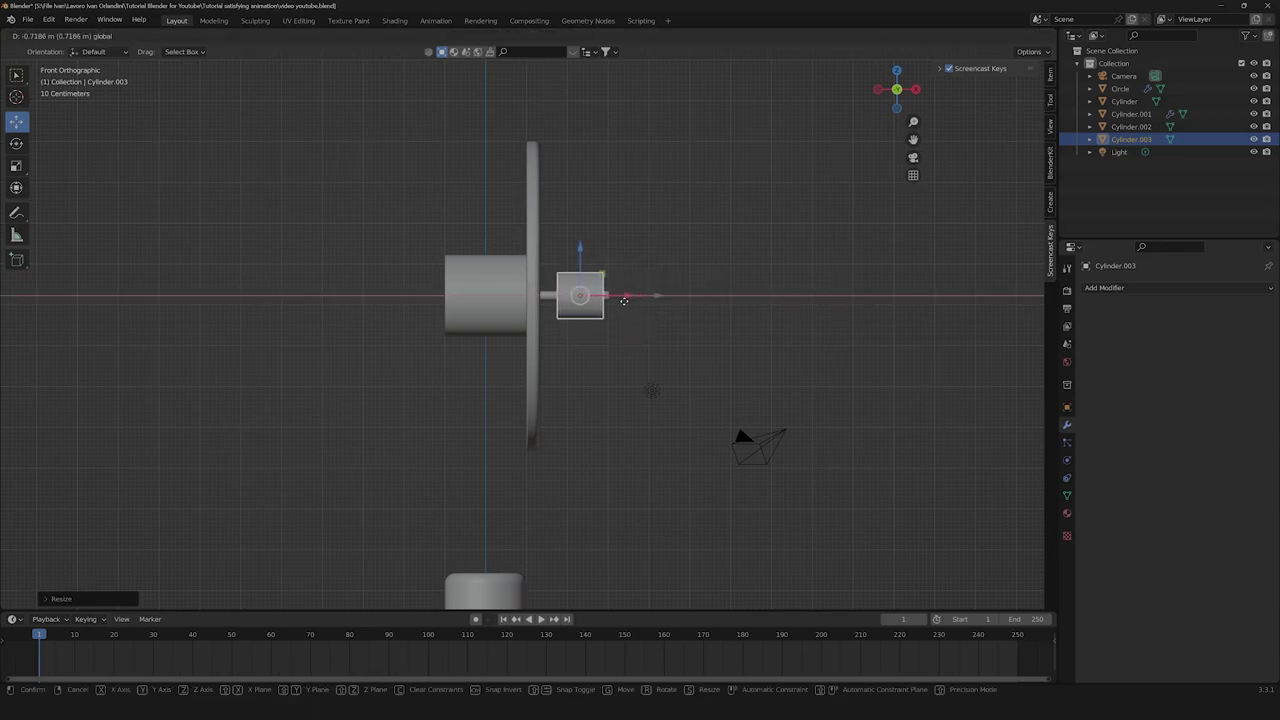
click(704, 326)
middle_click(767, 333)
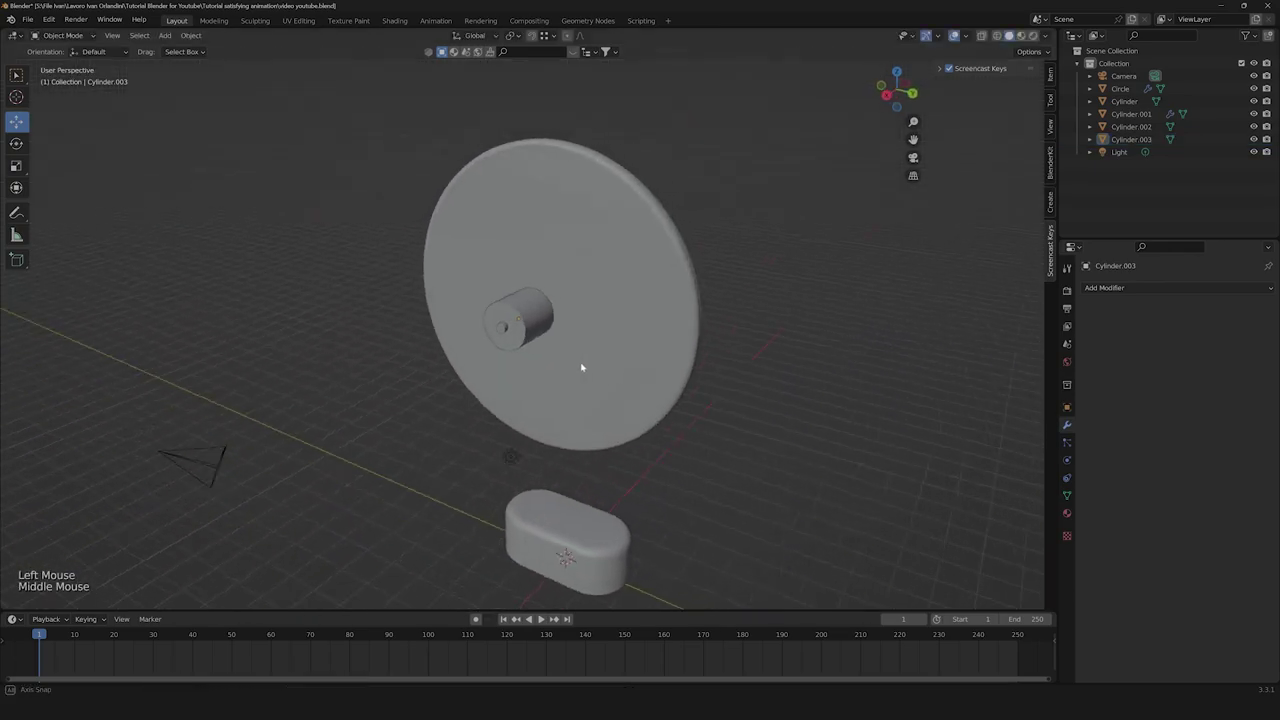
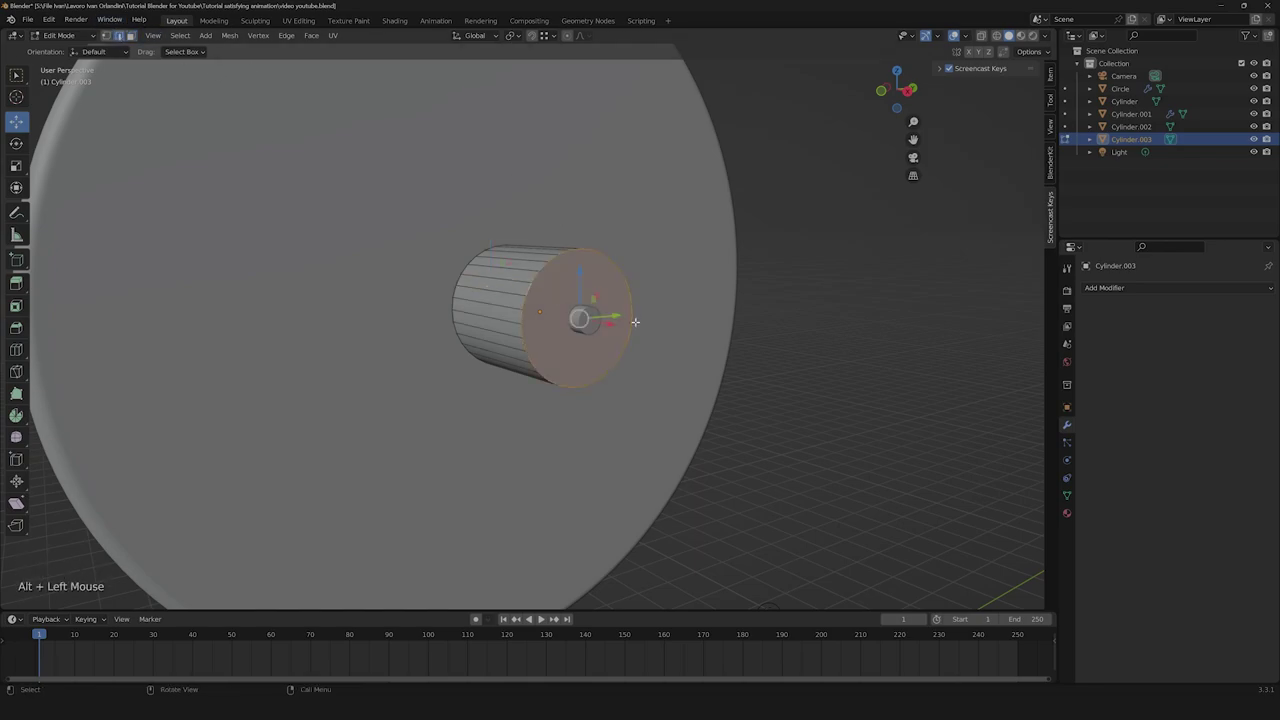
Bevel the front rim of the small cylinder on the rod to round its edge.
key(ctrl+b)
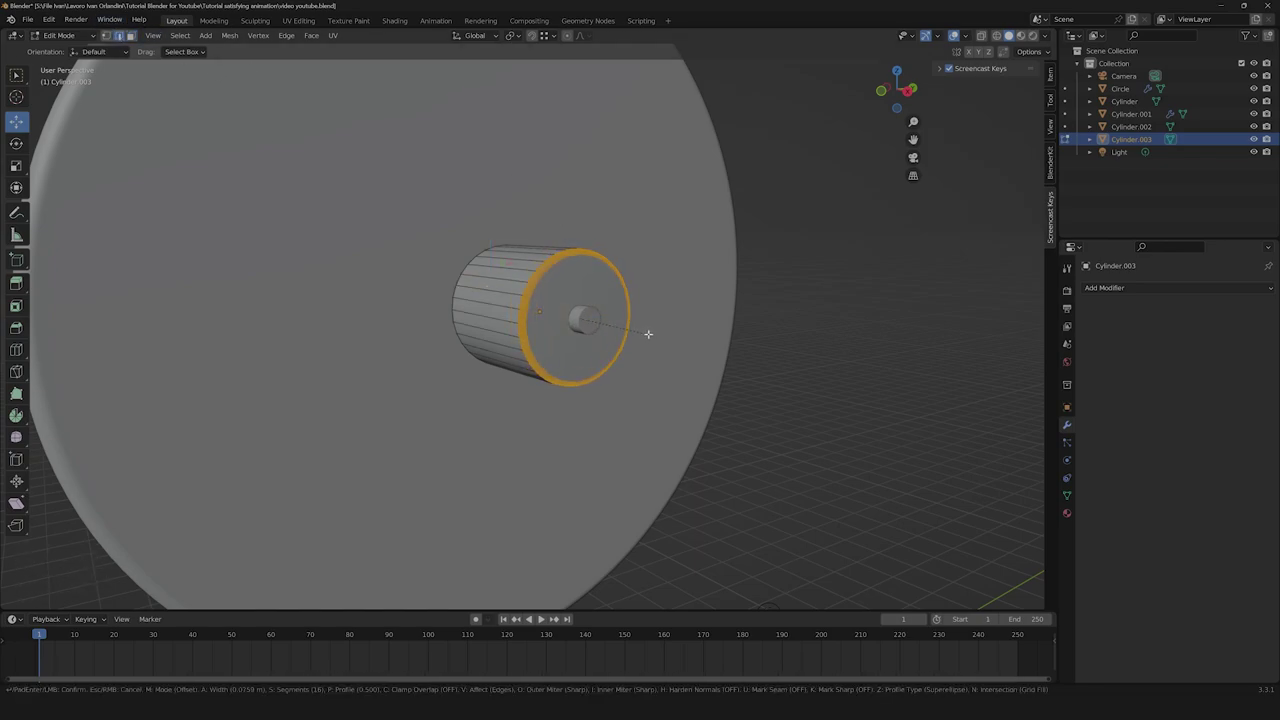
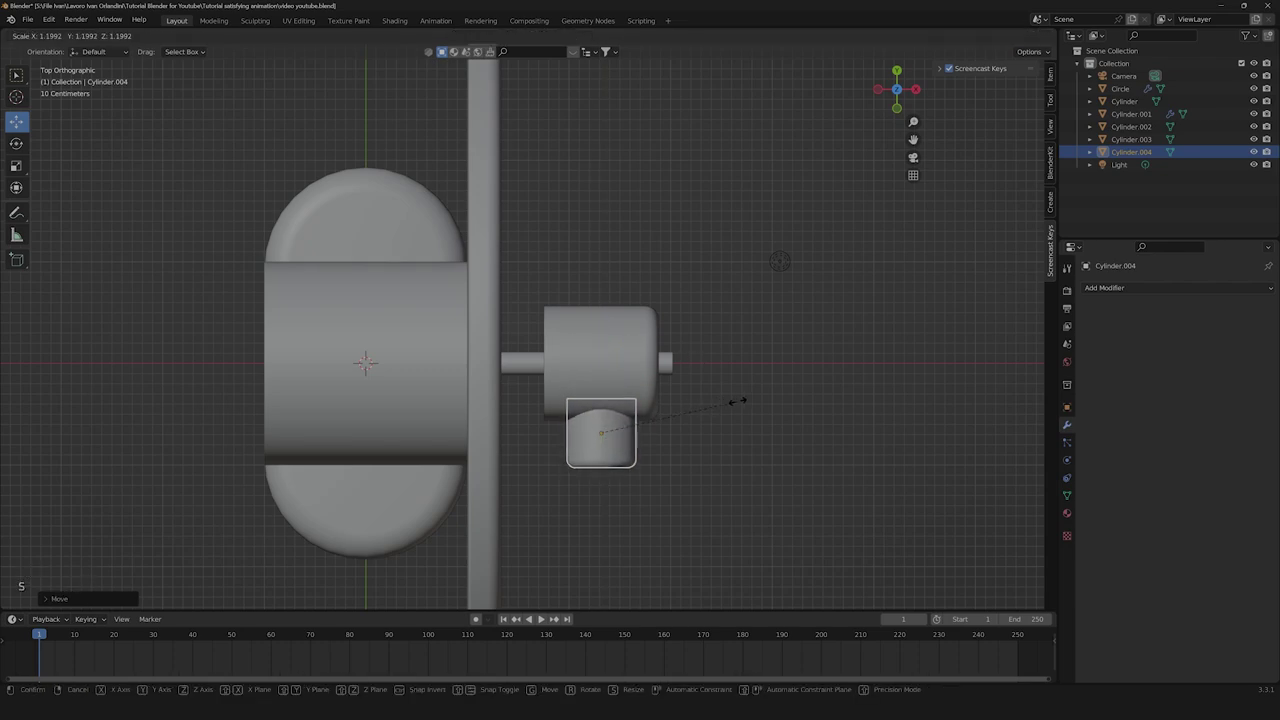
Confirm and scale the new small cylinder beside the hub, checking it from around.
click(755, 401)
key(s)
click(724, 422)
middle_click(719, 441)
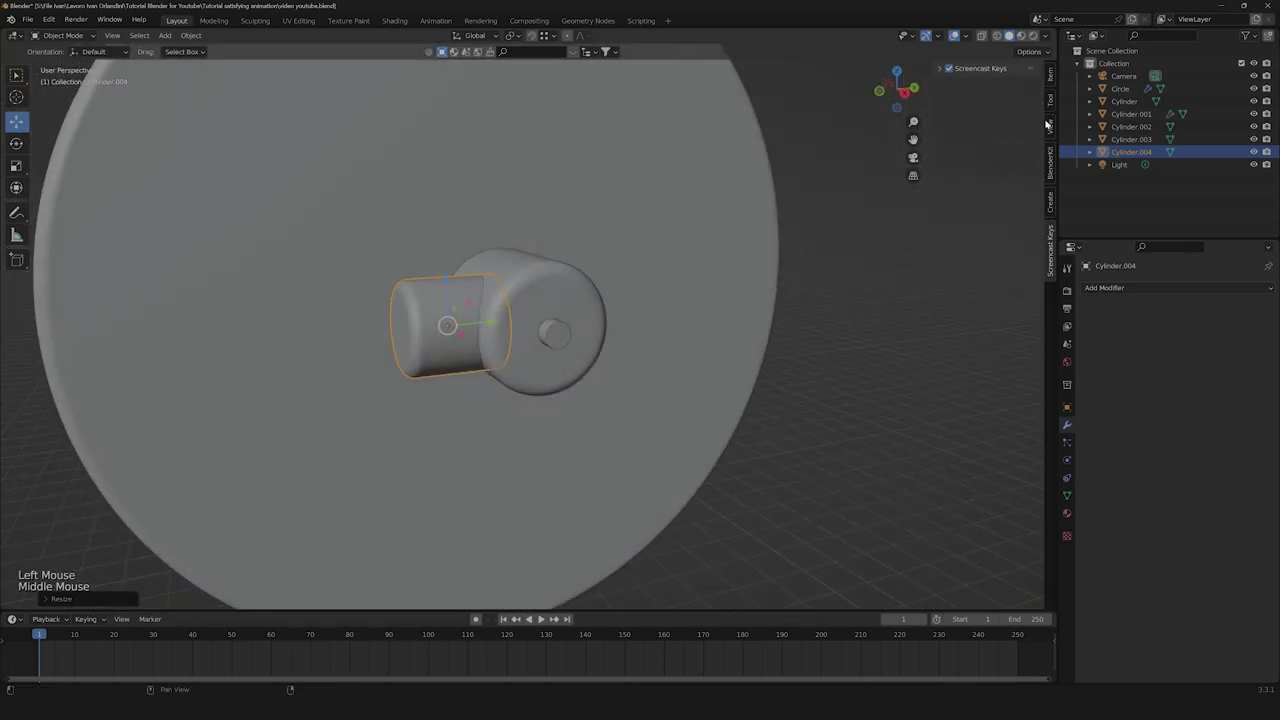
click(911, 97)
click(857, 354)
scroll(down, 3)
click(914, 329)
scroll(down, 3)
Orbit around the disc assembly to inspect the hub and its cylinders from all sides.
middle_click(496, 410)
scroll(up, 3)
click(580, 308)
middle_click(626, 388)
scroll(down, 3)
click(693, 406)
middle_click(637, 435)
scroll(up, 3)
middle_click(642, 359)
scroll(down, 3)
scroll(up, 3)
click(543, 316)
scroll(down, 3)
scroll(down, 3)
middle_click(481, 521)
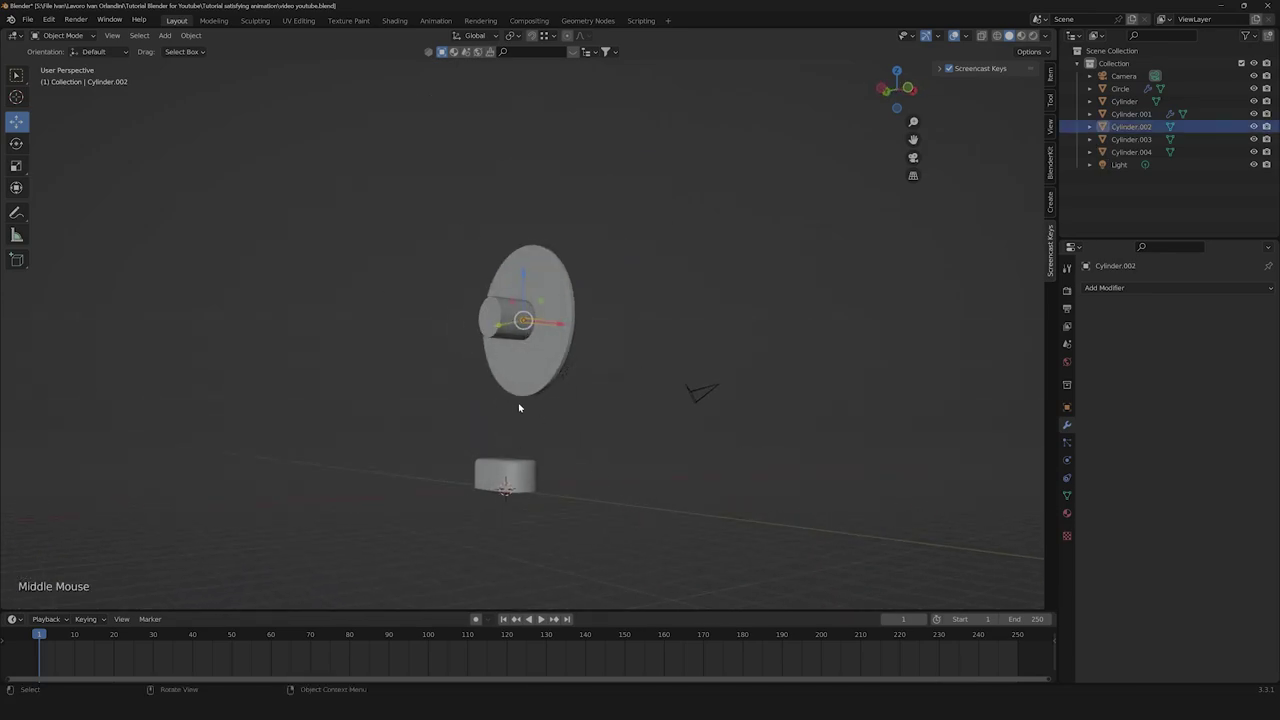
middle_click(519, 440)
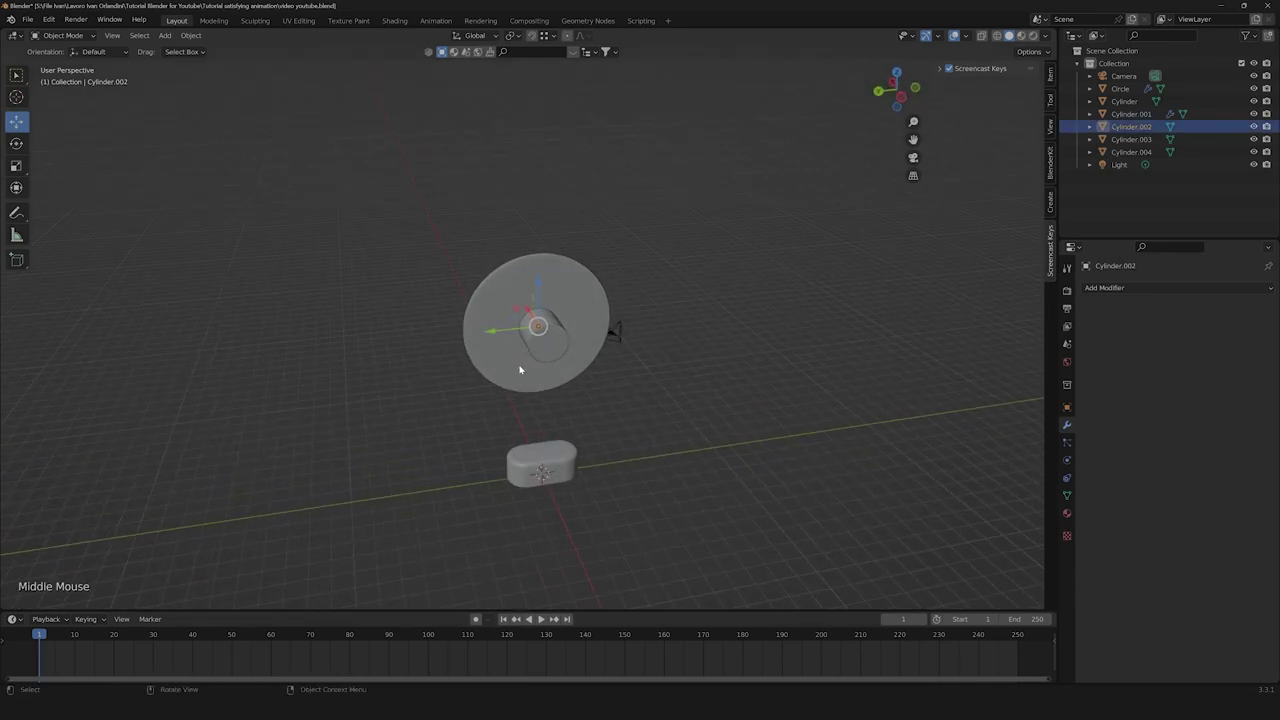
middle_click(502, 426)
scroll(up, 3)
middle_click(500, 390)
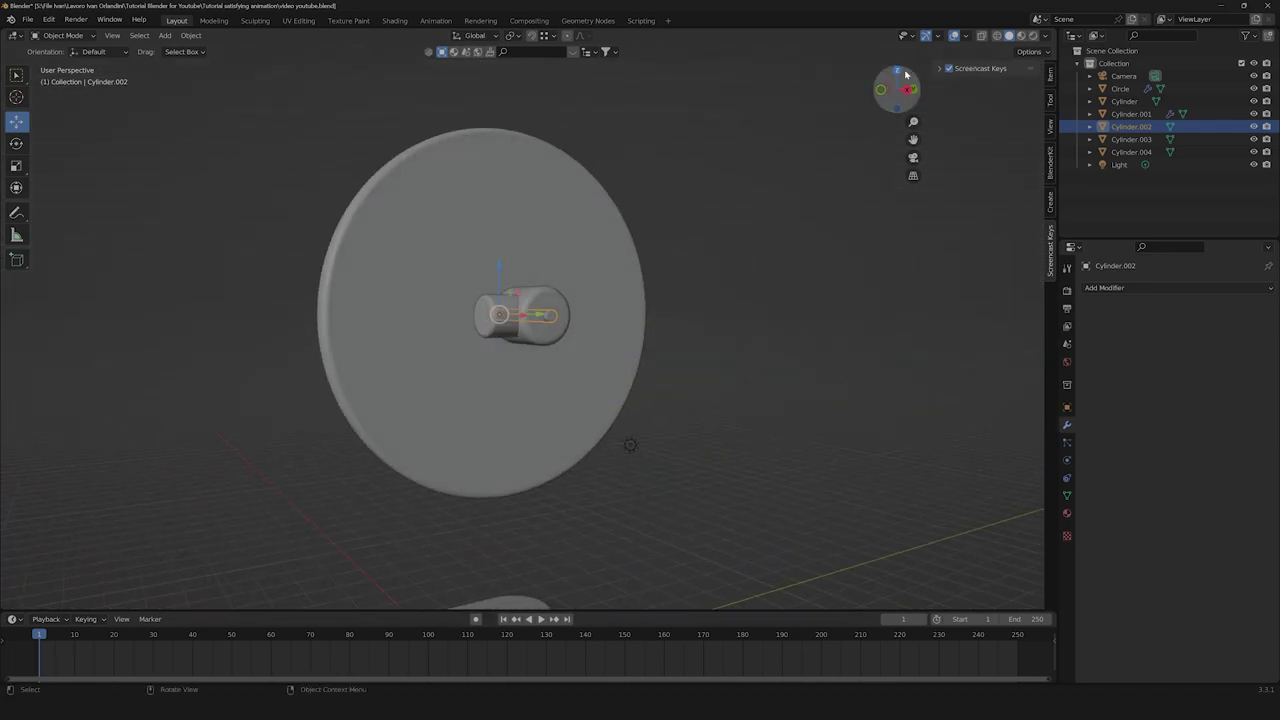
Line the view up from the front and place the thin rod Cylinder.005 beside the hub.
click(886, 91)
scroll(down, 3)
click(926, 88)
click(919, 88)
scroll(up, 3)
click(530, 319)
Rotate the new rod so it stands upright.
key(shift+d)
key(Escape)
key(r)
click(557, 244)
scroll(down, 3)
Move the rod down and stretch its end so it reaches the capsule base.
key(f)
key(g)
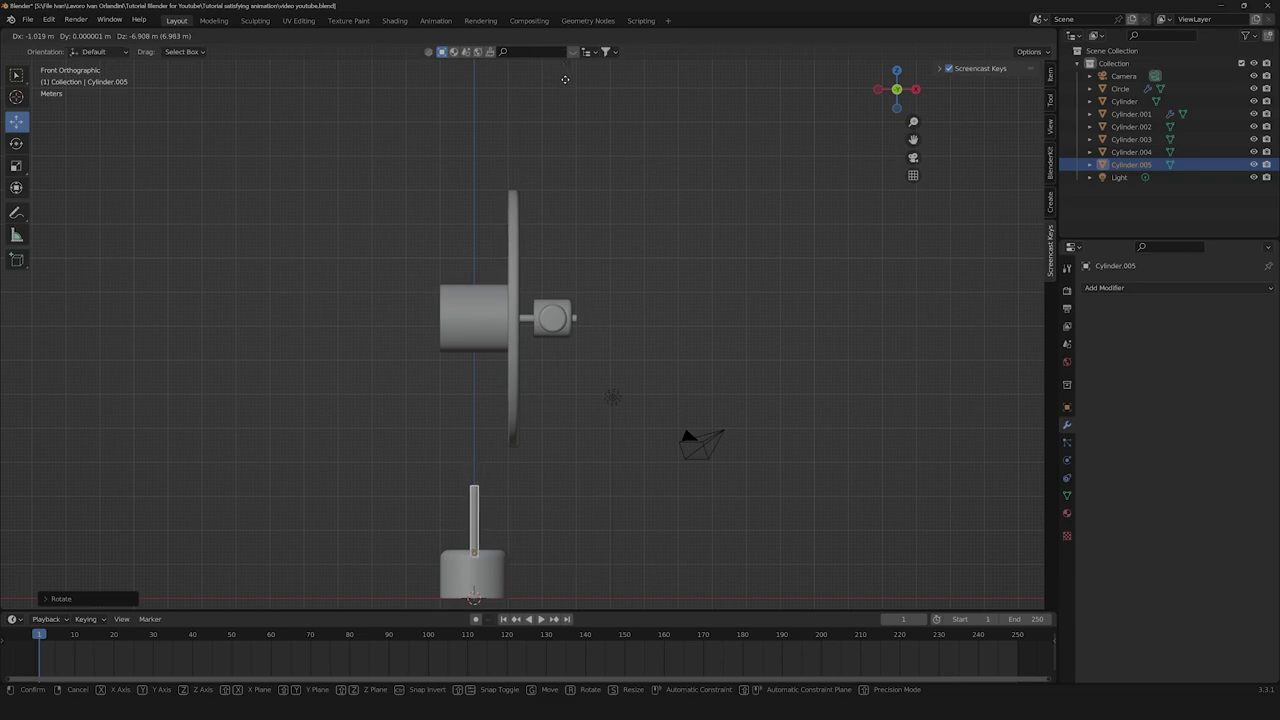
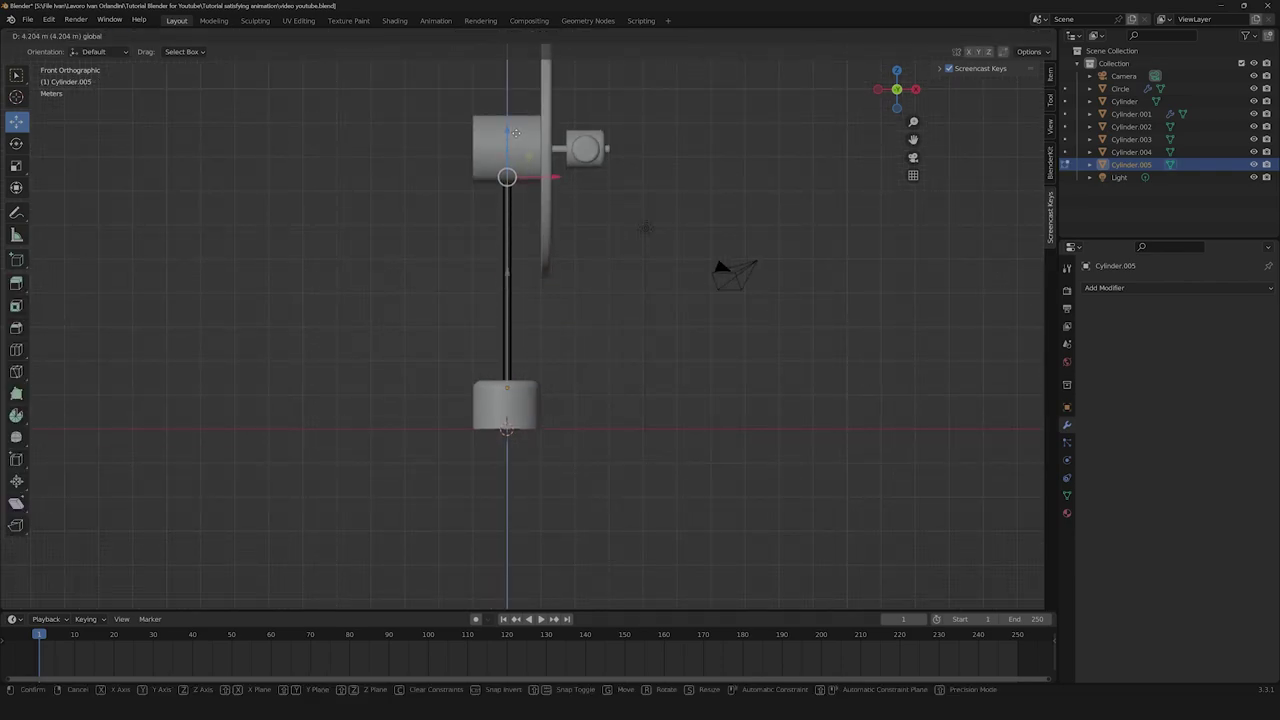
key(Tab)
click(619, 320)
Reselect the rod and bring up the Add Modifier list for it.
middle_click(620, 320)
click(517, 333)
click(902, 97)
scroll(up, 3)
click(552, 434)
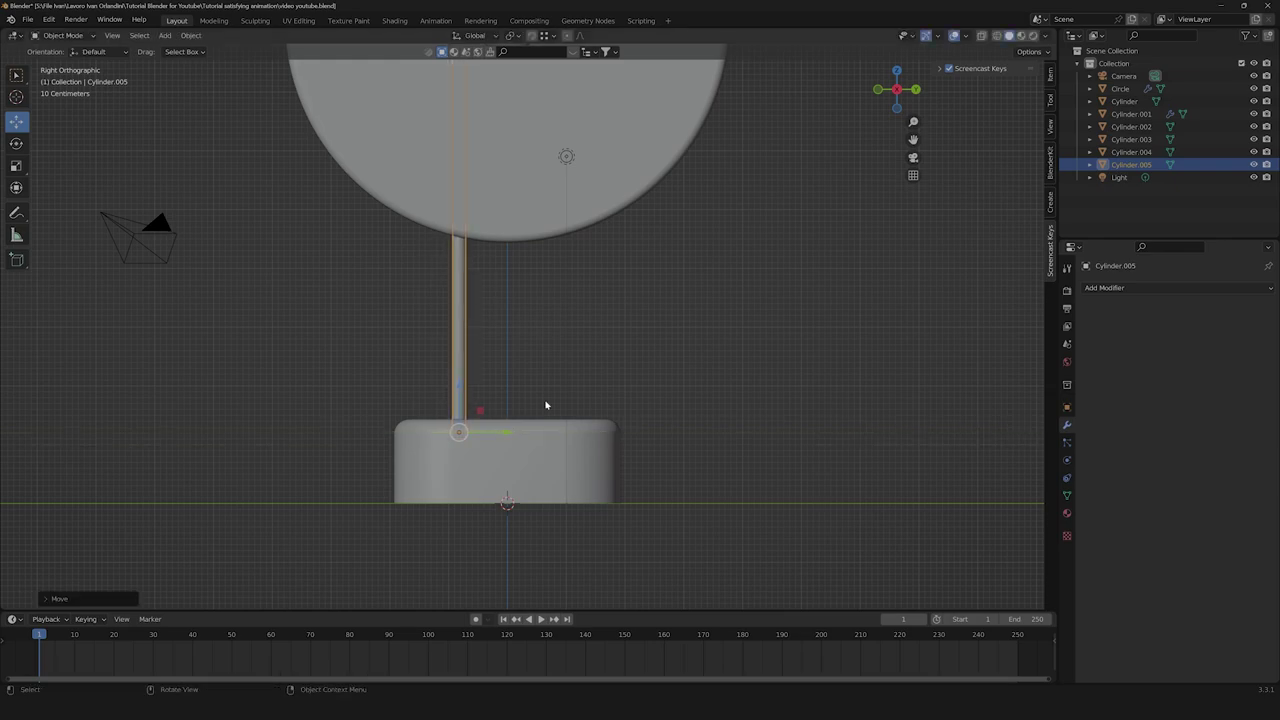
scroll(down, 3)
click(662, 310)
click(486, 346)
click(1114, 290)
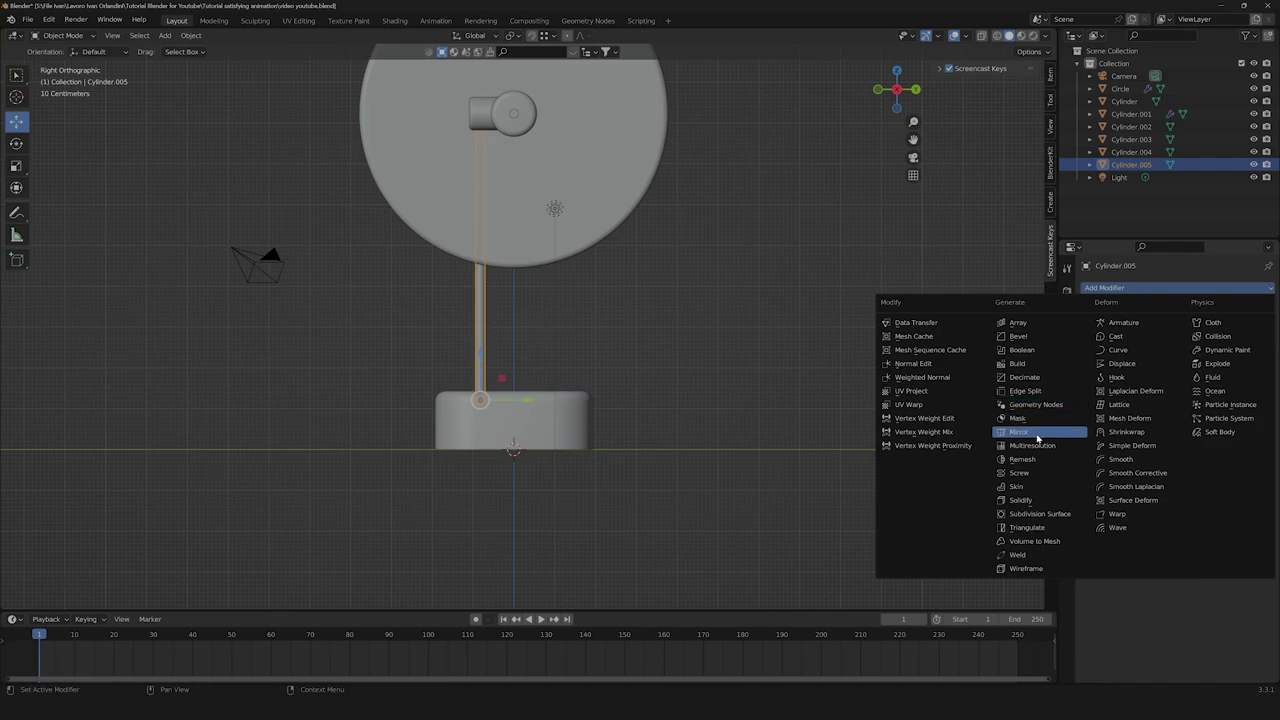
Give the rod a Mirror modifier on Y only around Circle, producing two parallel rods.
click(1254, 375)
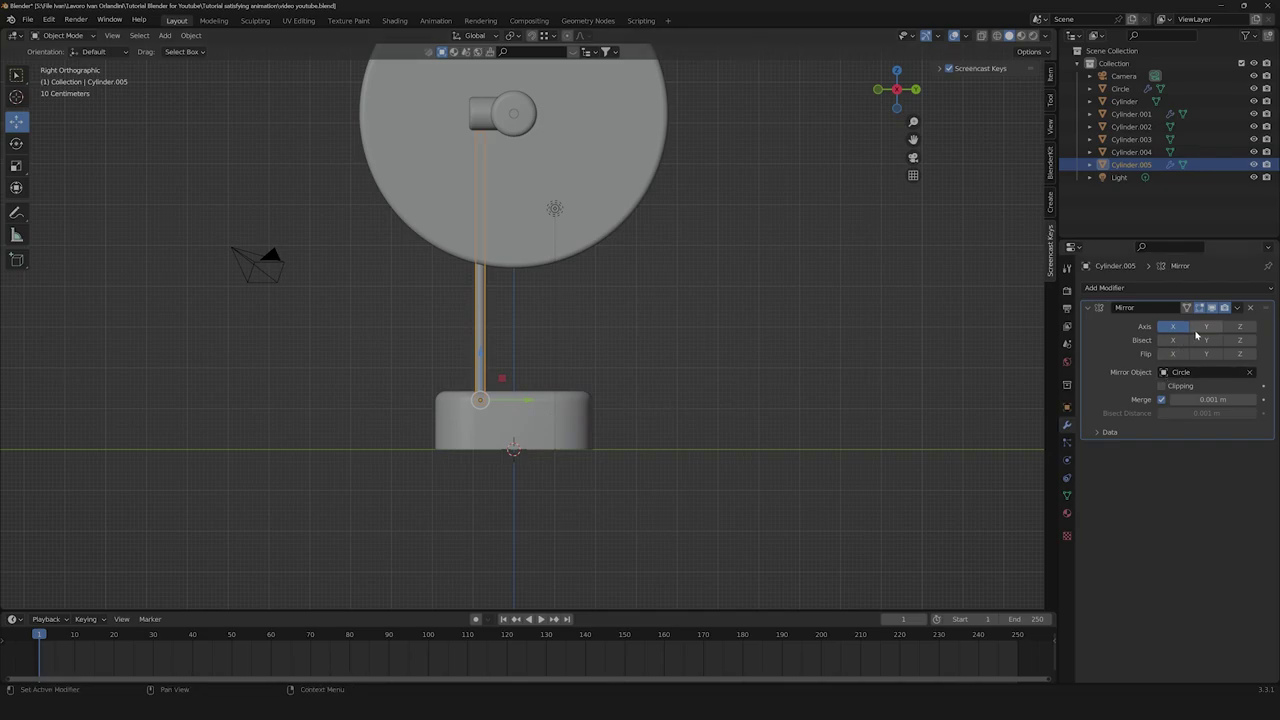
click(1204, 331)
click(1171, 329)
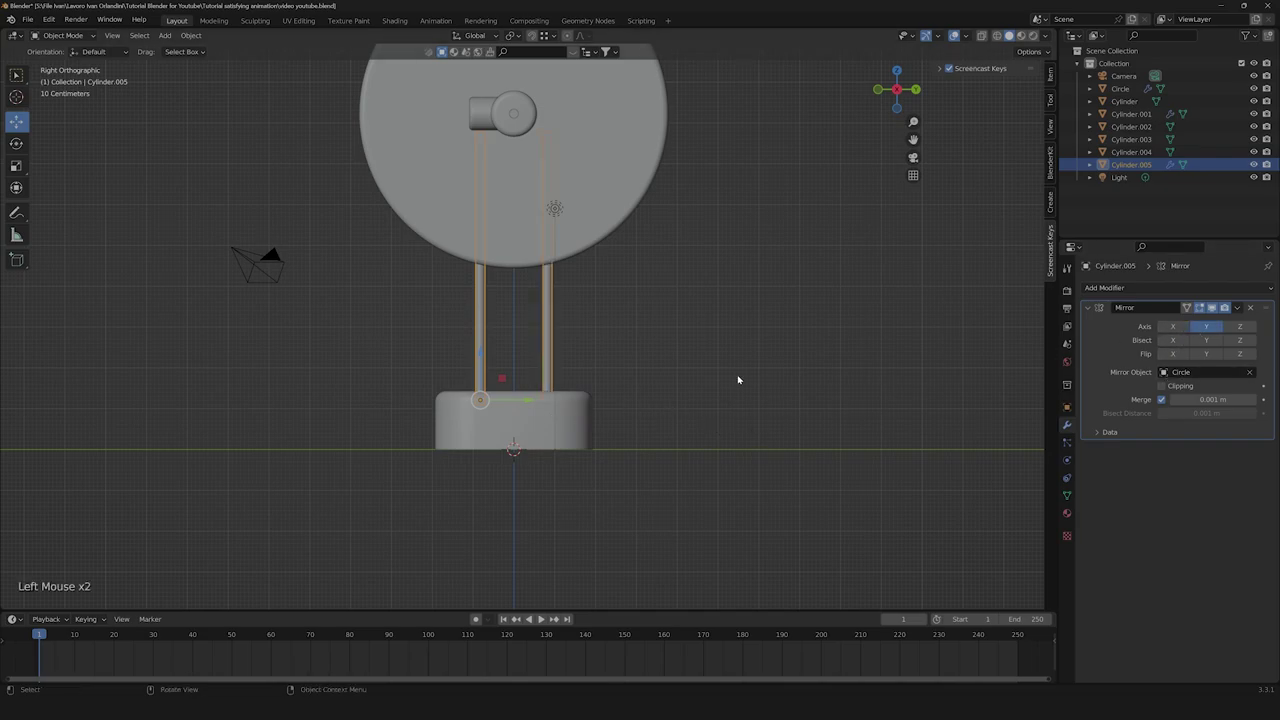
click(754, 354)
Orbit to check both rods, then select the oblong base Circle.
middle_click(447, 451)
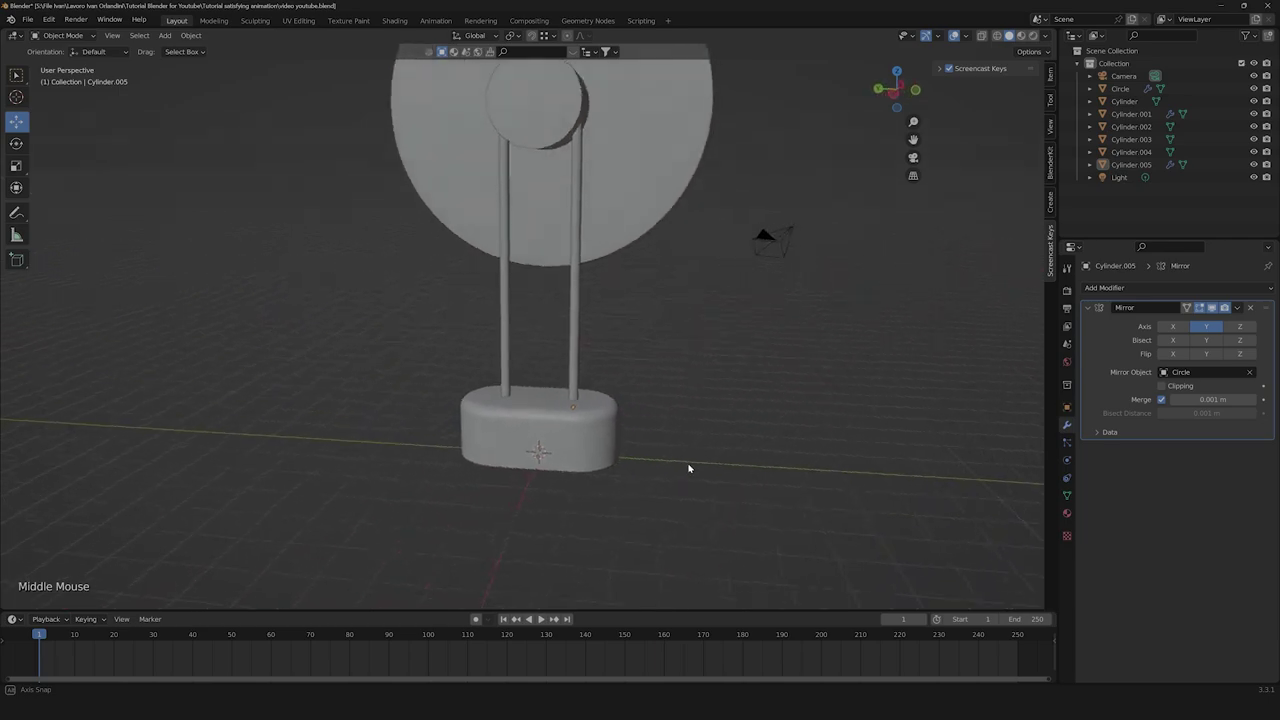
click(572, 383)
click(548, 408)
click(772, 362)
middle_click(820, 380)
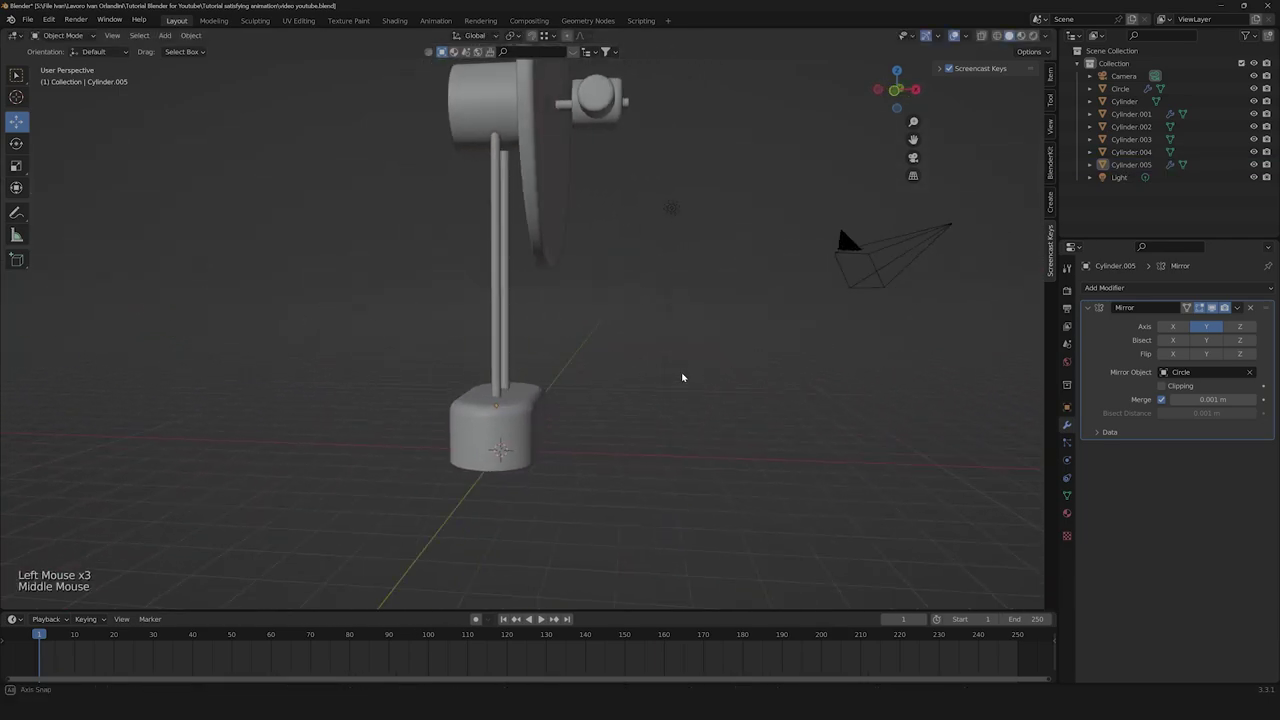
middle_click(614, 431)
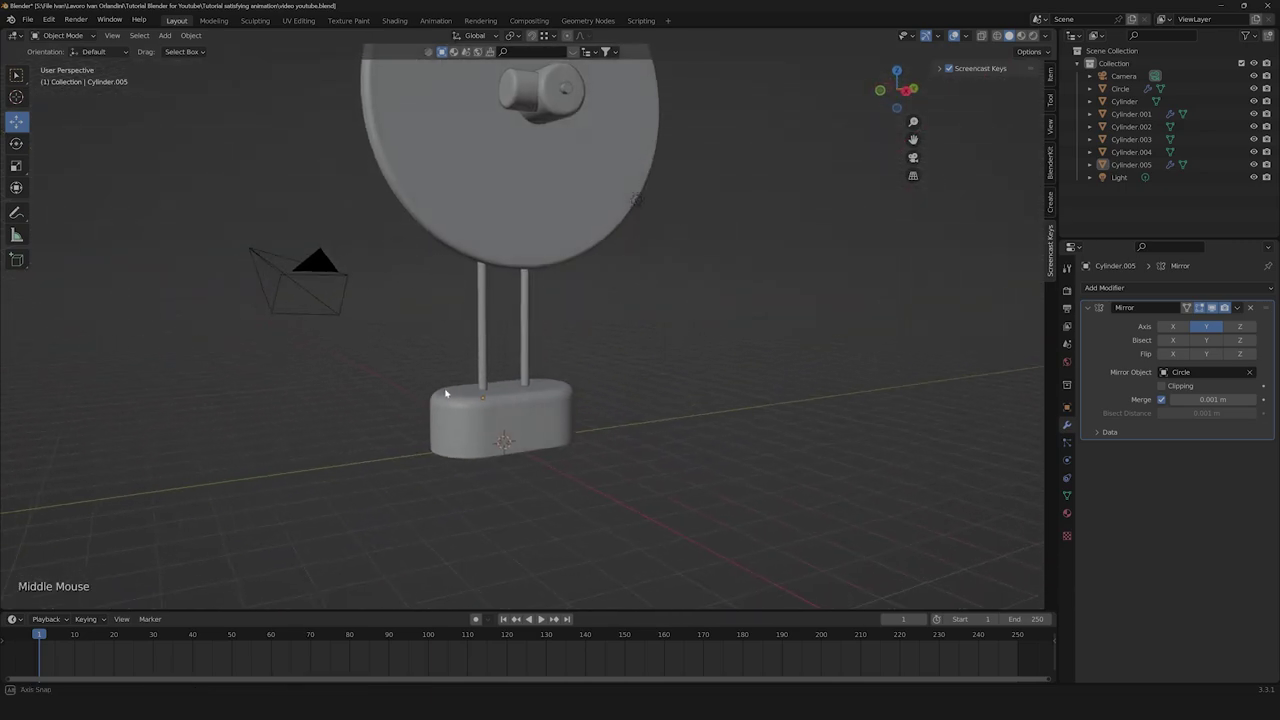
click(493, 425)
click(911, 94)
scroll(up, 3)
scroll(down, 3)
middle_click(528, 498)
Narrow the base Circle by moving half its vertices inward so it fits under the rods.
key(Tab)
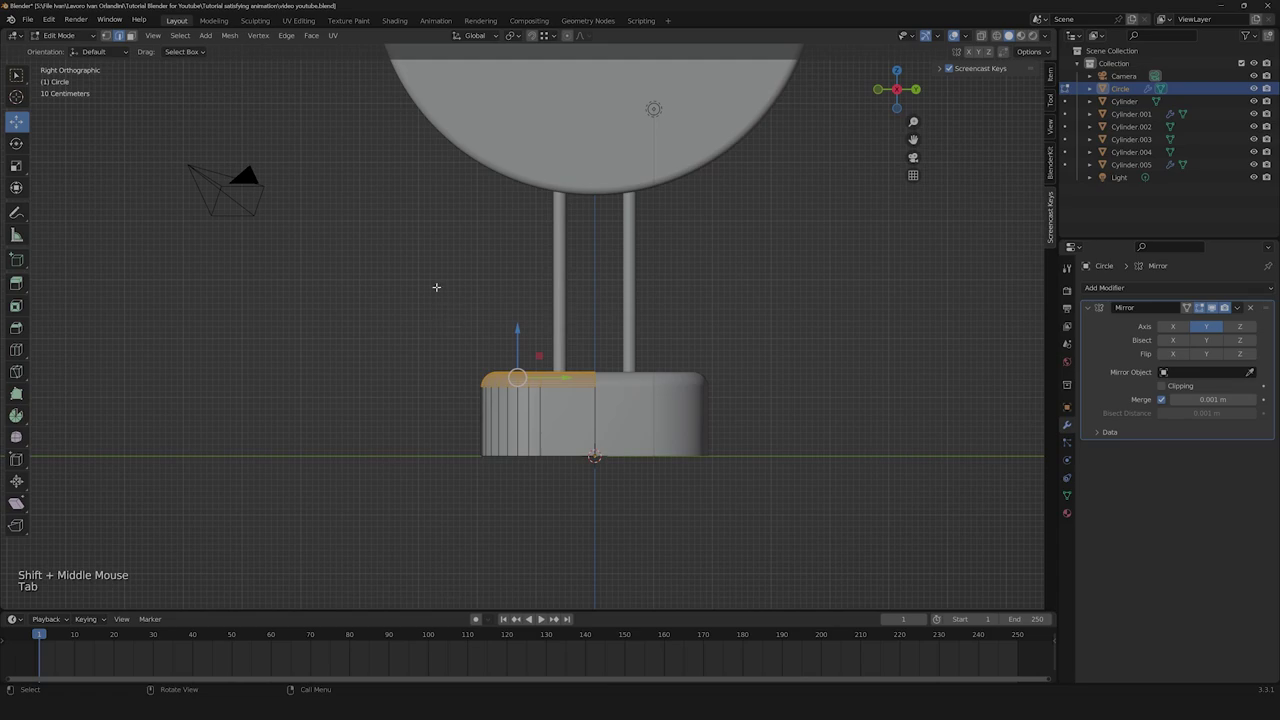
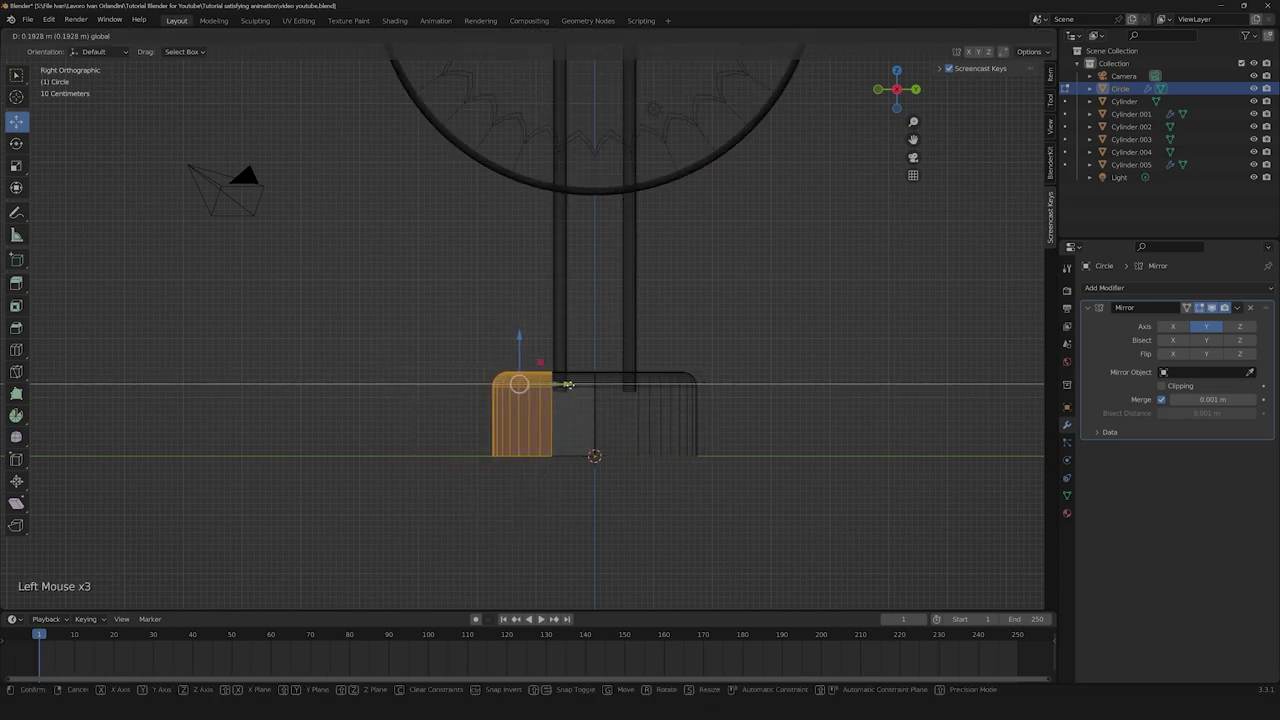
key(Tab)
click(794, 347)
scroll(down, 3)
middle_click(818, 376)
Delete the scene light.
click(1020, 36)
click(744, 326)
scroll(down, 3)
click(675, 280)
click(621, 275)
key(x)
click(448, 367)
click(1259, 77)
click(692, 270)
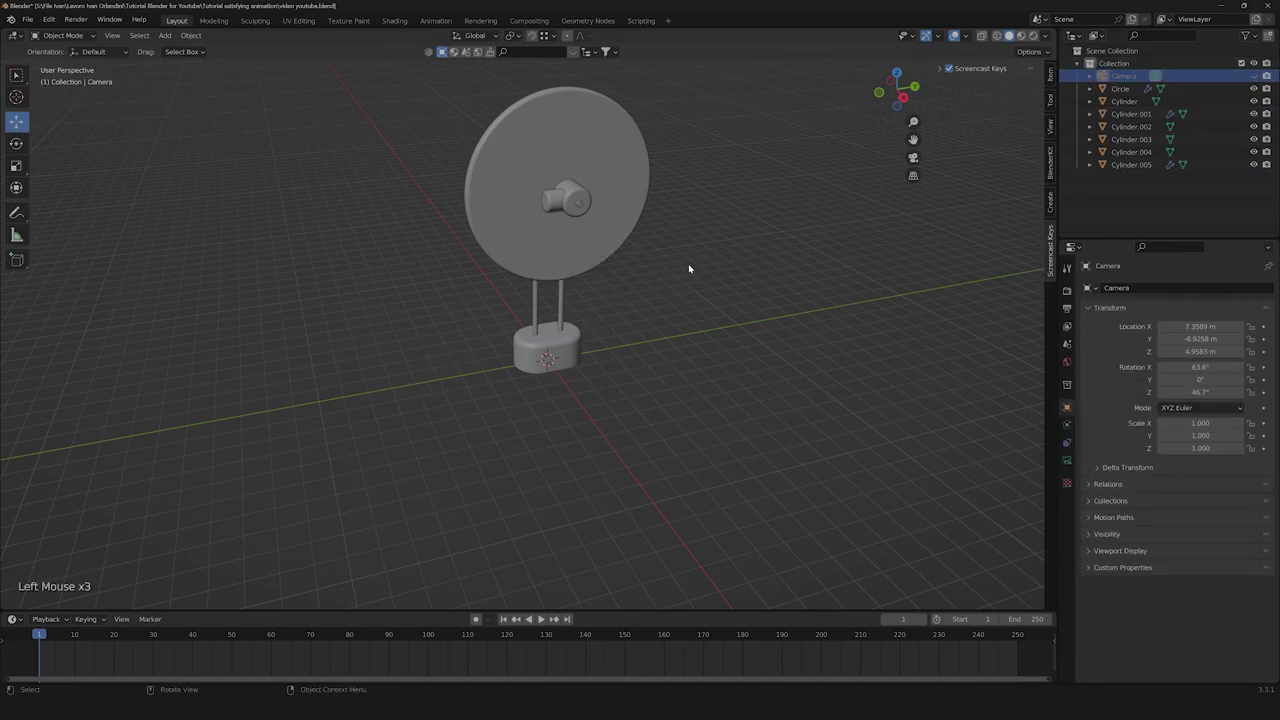
Orbit around the finished stand to review it.
click(715, 221)
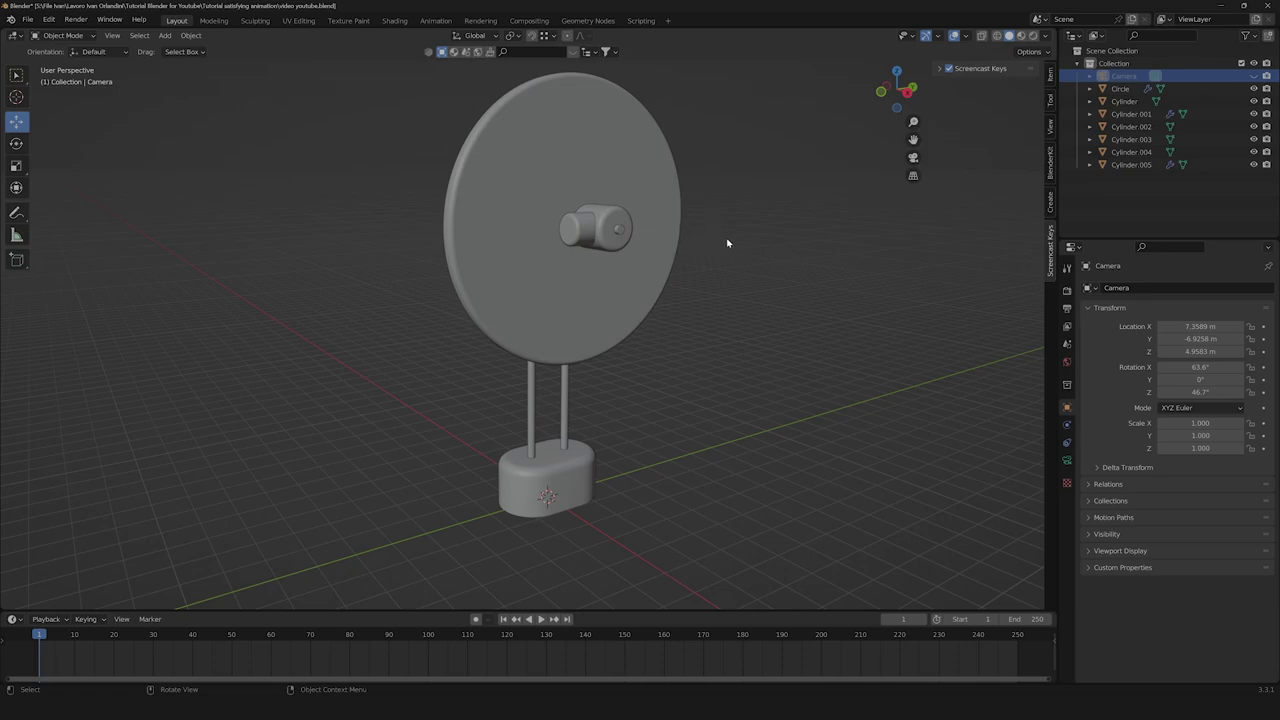
scroll(down, 3)
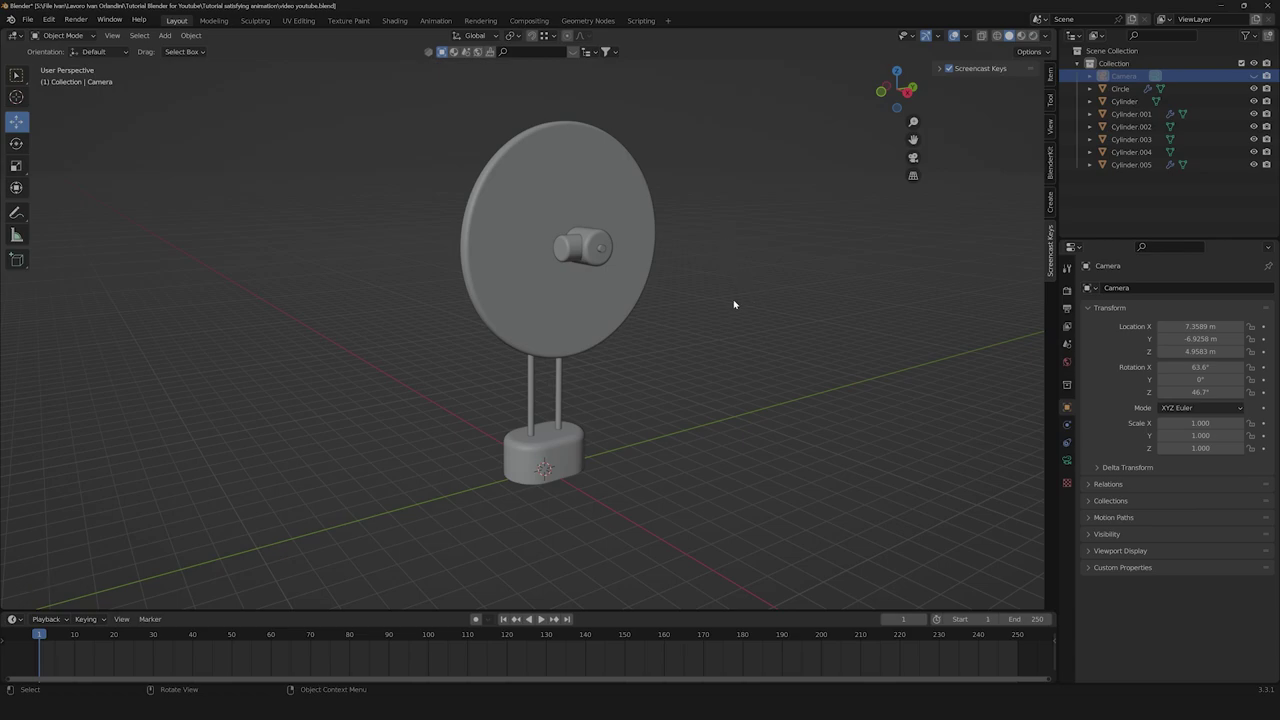
scroll(down, 3)
middle_click(750, 288)
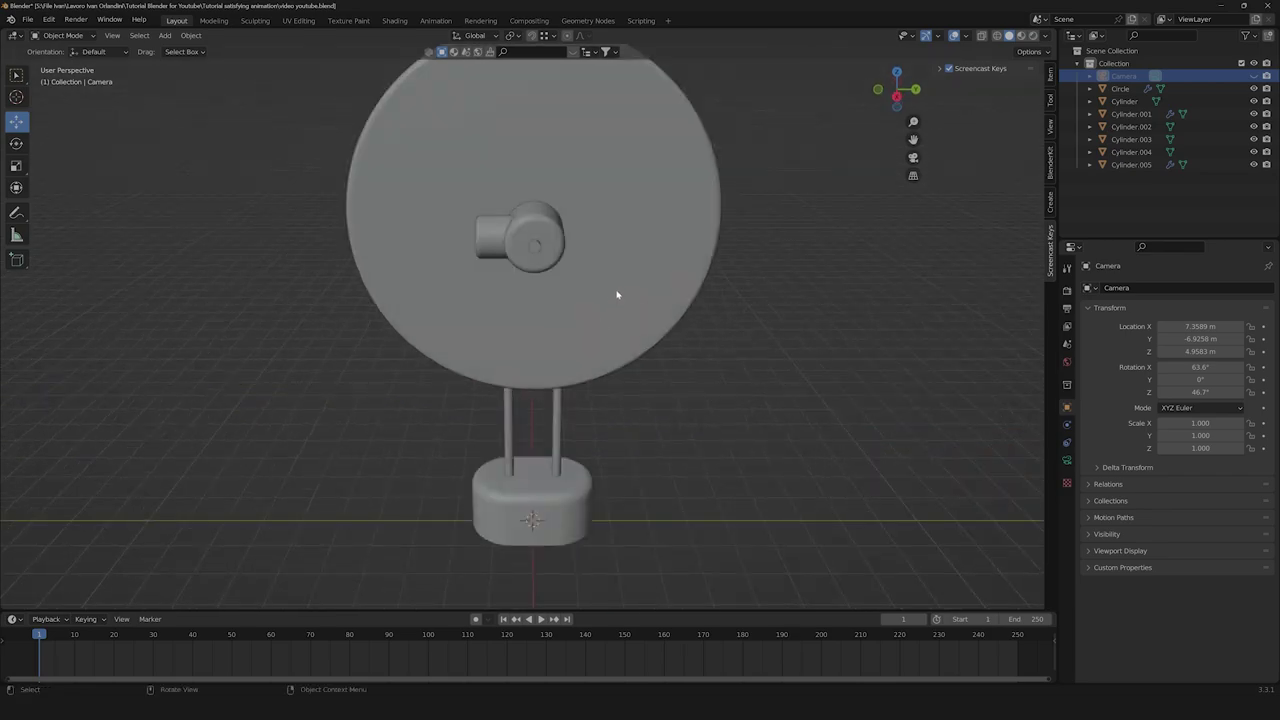
middle_click(615, 299)
middle_click(731, 237)
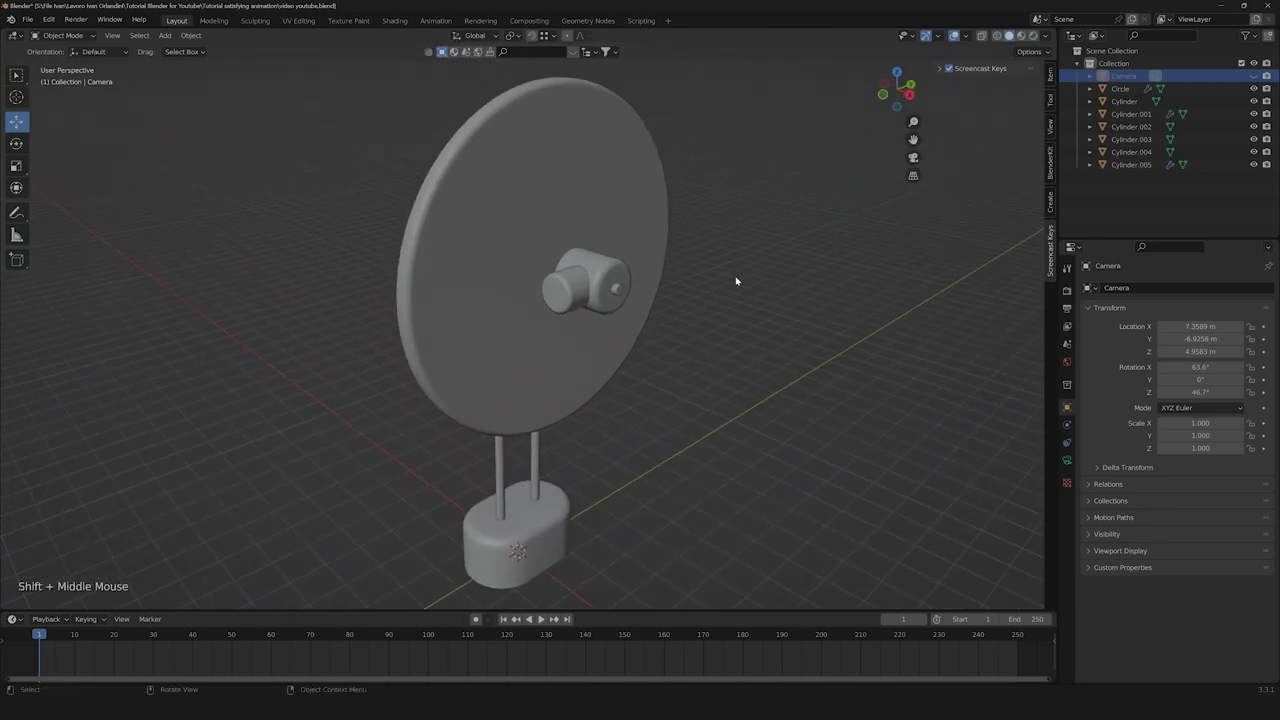
Start File > Append and navigate to the Ping Pong Racket blend file.
click(779, 263)
middle_click(782, 274)
scroll(down, 3)
Append the Ping Pong Racket DEF collection into the scene.
click(32, 23)
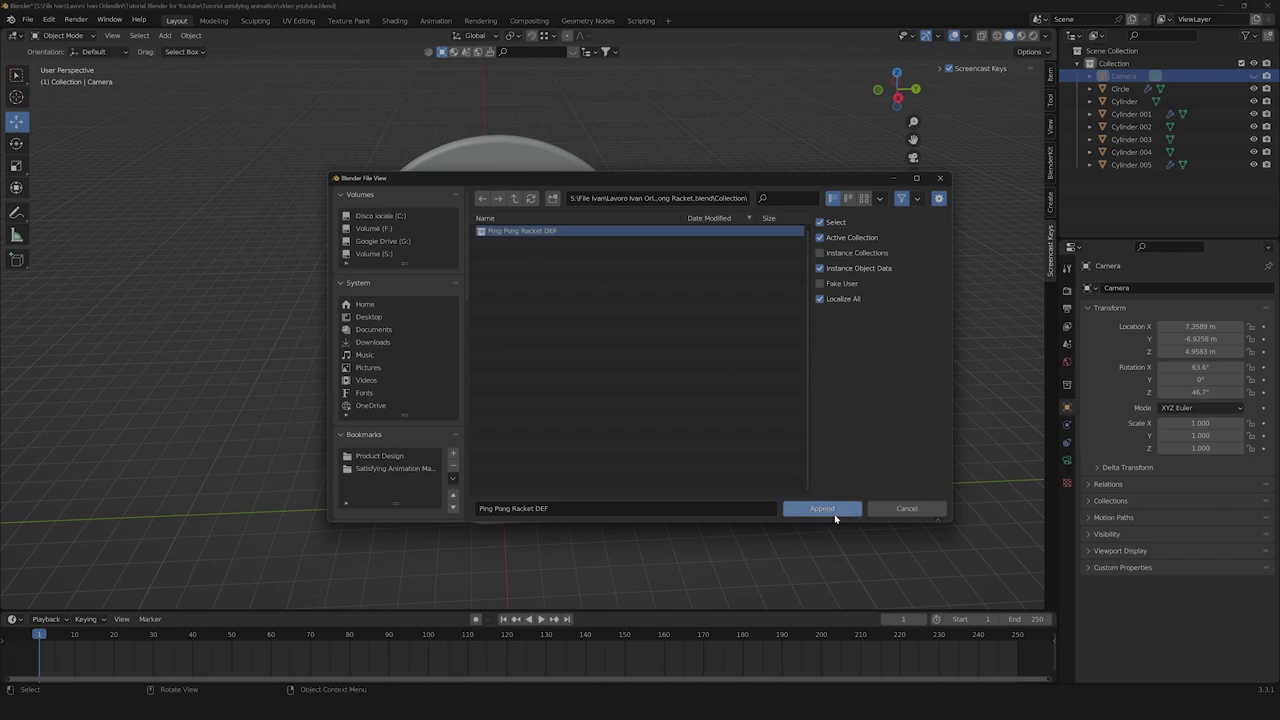
scroll(down, 3)
middle_click(606, 402)
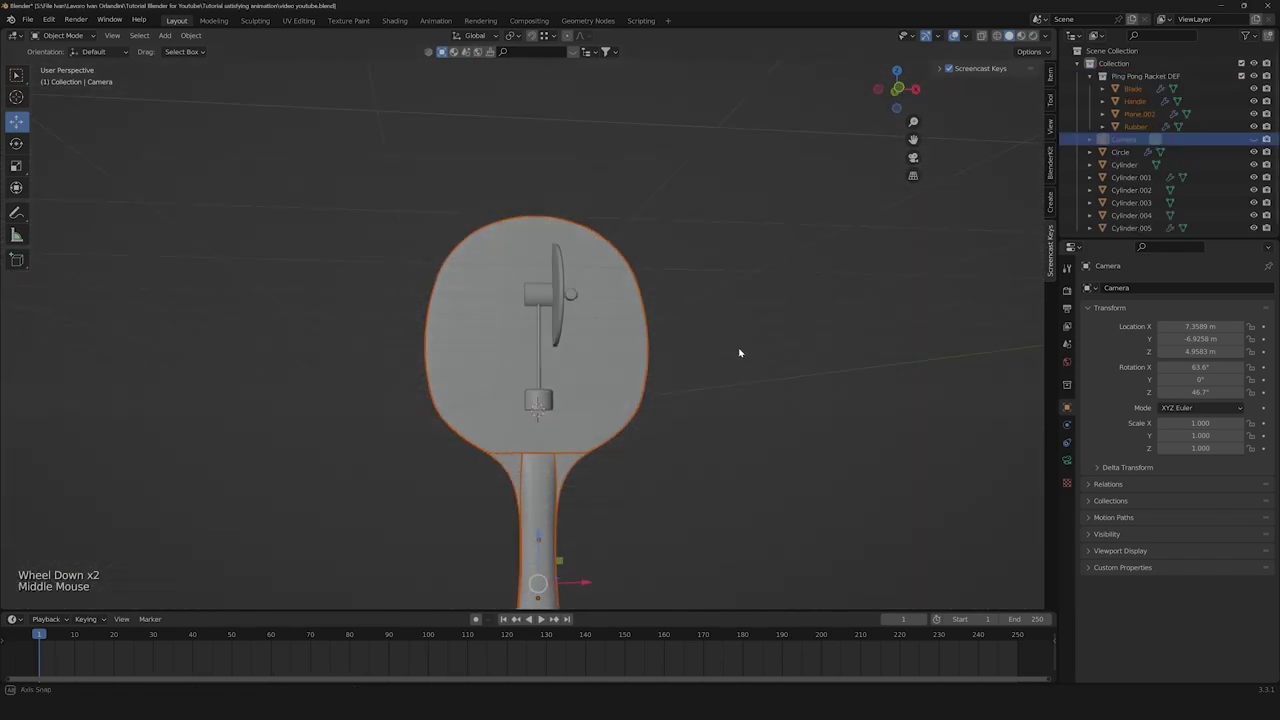
scroll(down, 3)
scroll(up, 3)
click(898, 88)
scroll(up, 3)
scroll(down, 3)
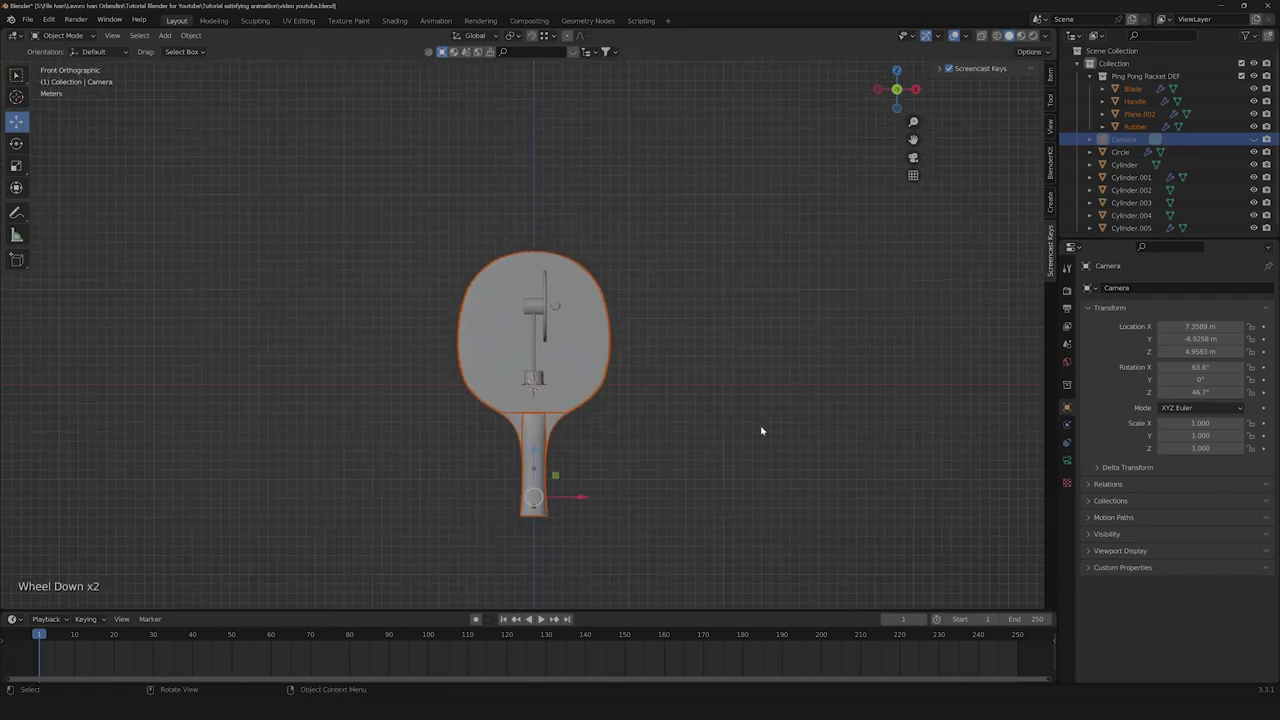
Shrink the appended racket and move it up to the disc's hub.
key(s)
click(578, 469)
click(530, 451)
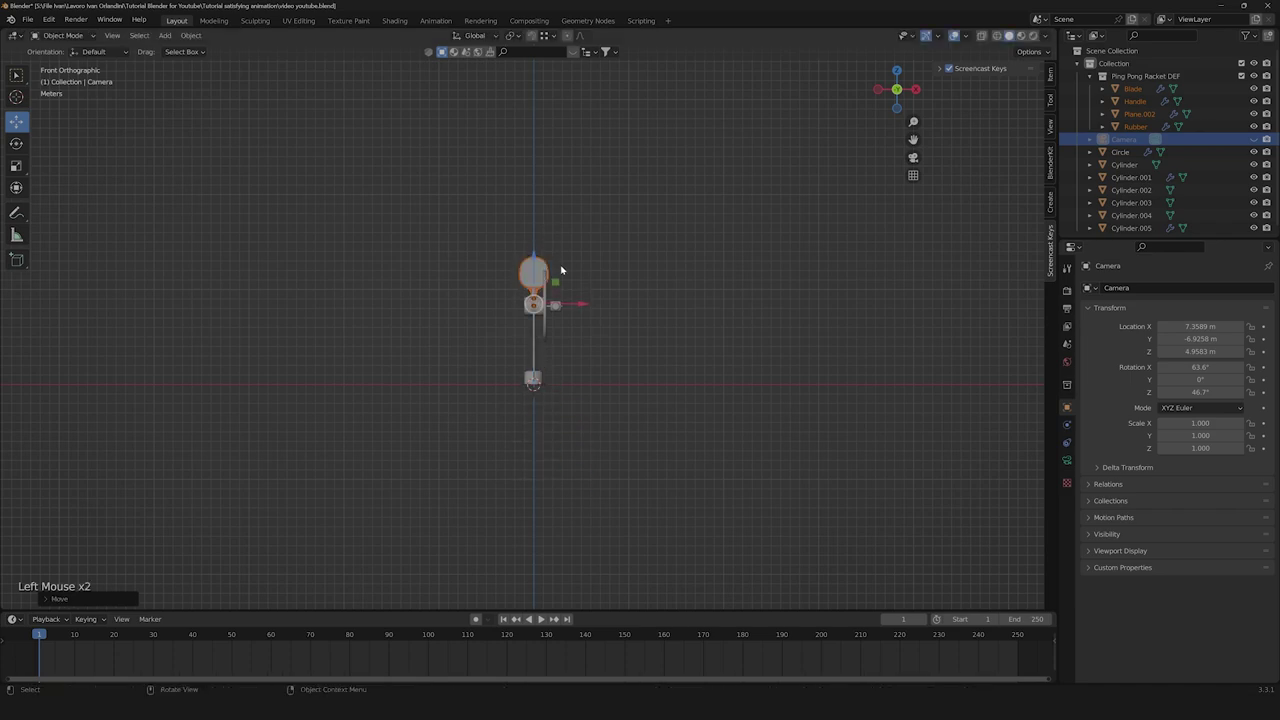
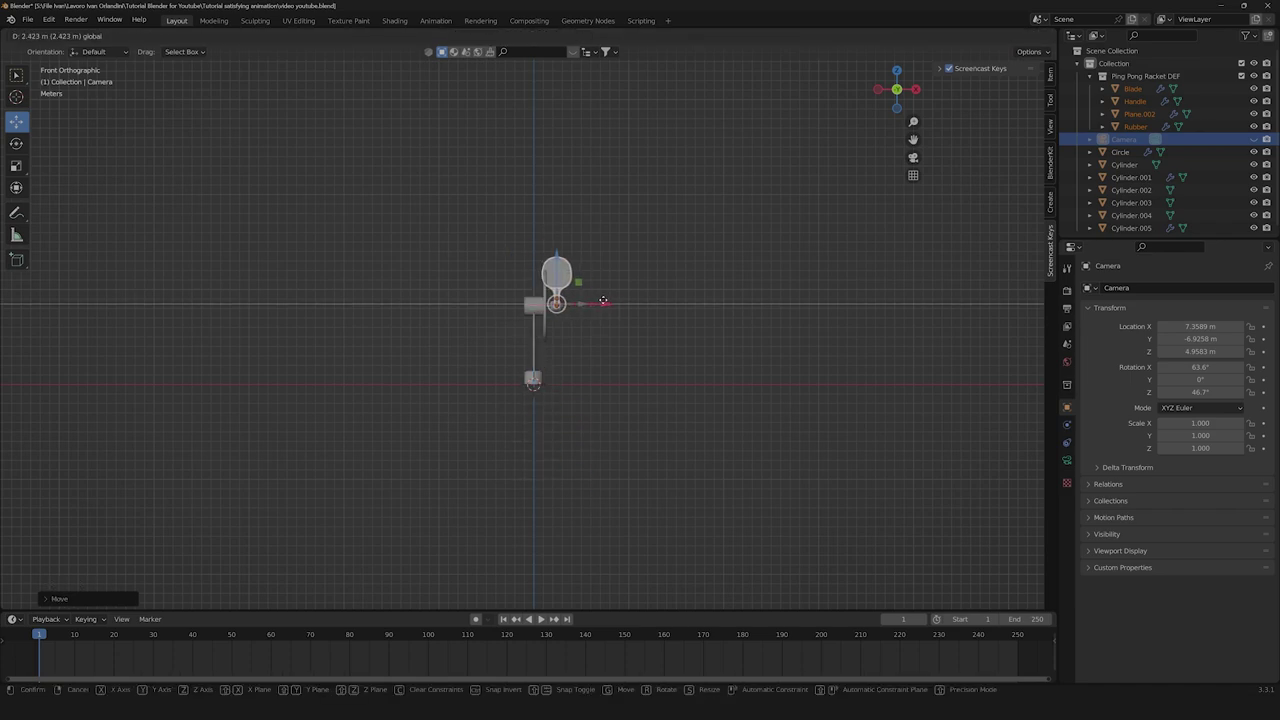
scroll(up, 3)
middle_click(702, 230)
scroll(up, 3)
click(552, 239)
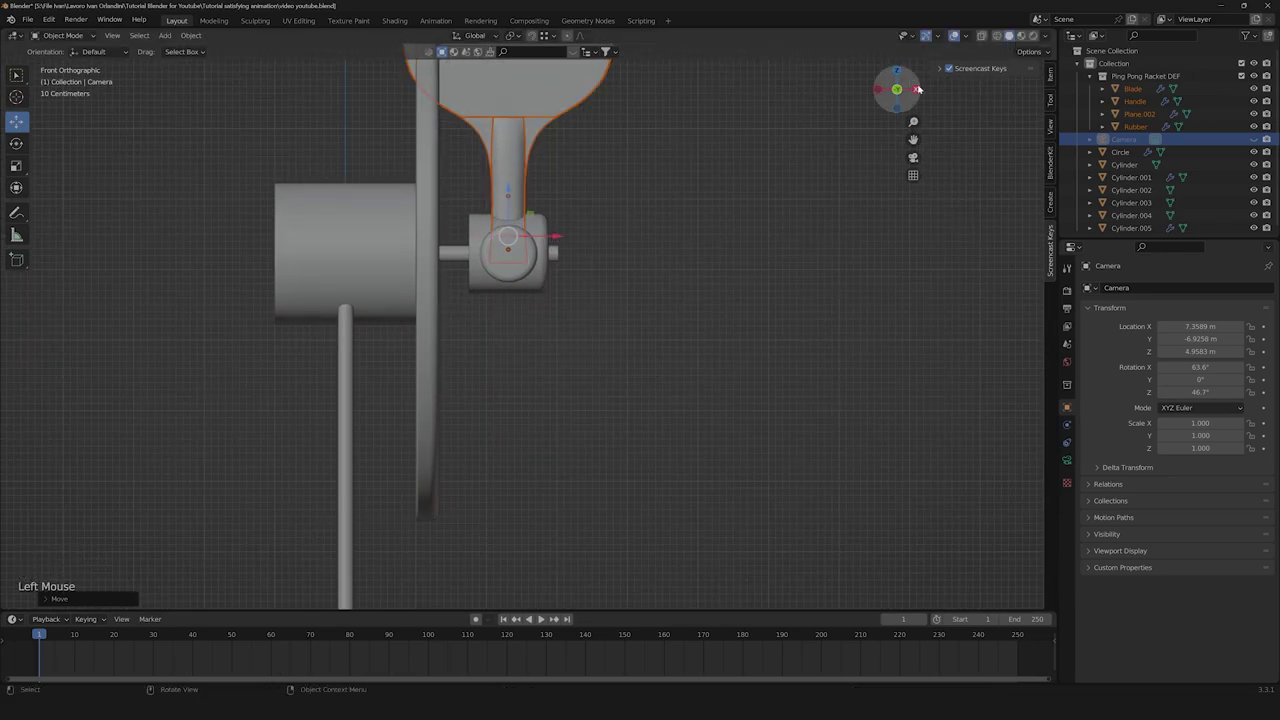
From the side view, rotate the racket flat and slide its handle into the hub.
click(916, 90)
scroll(down, 3)
key(r)
click(480, 239)
key(g)
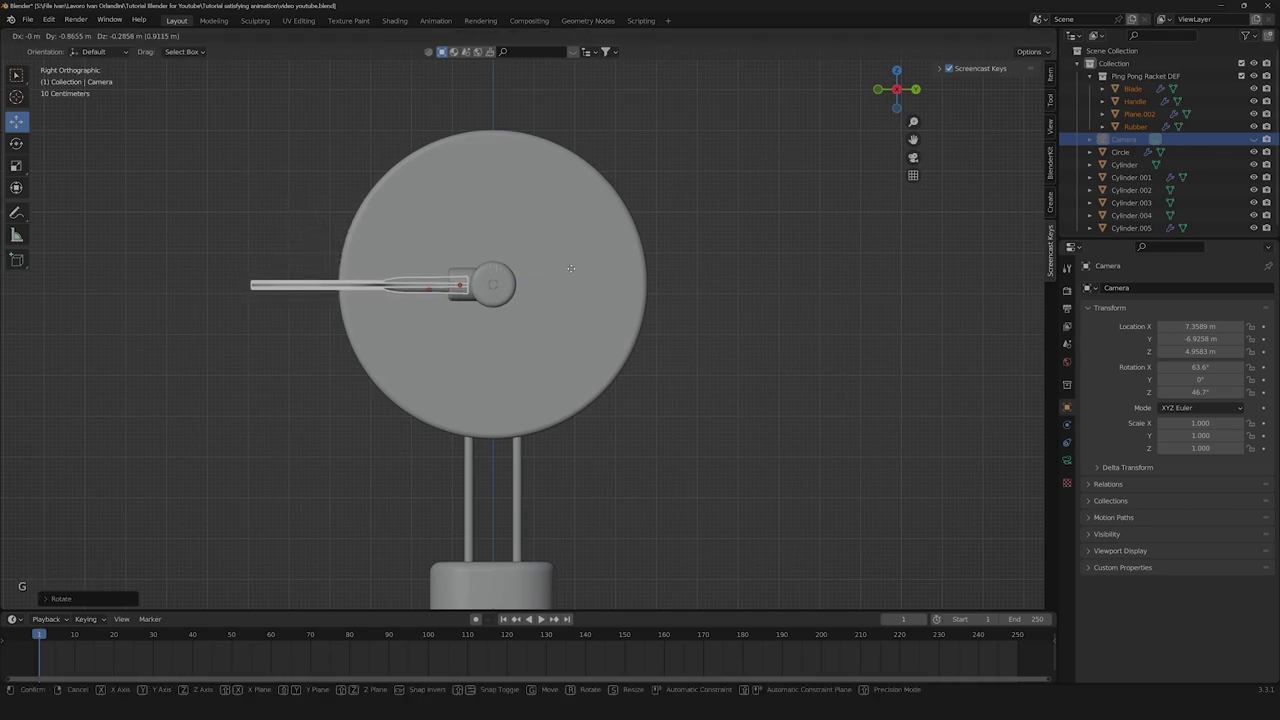
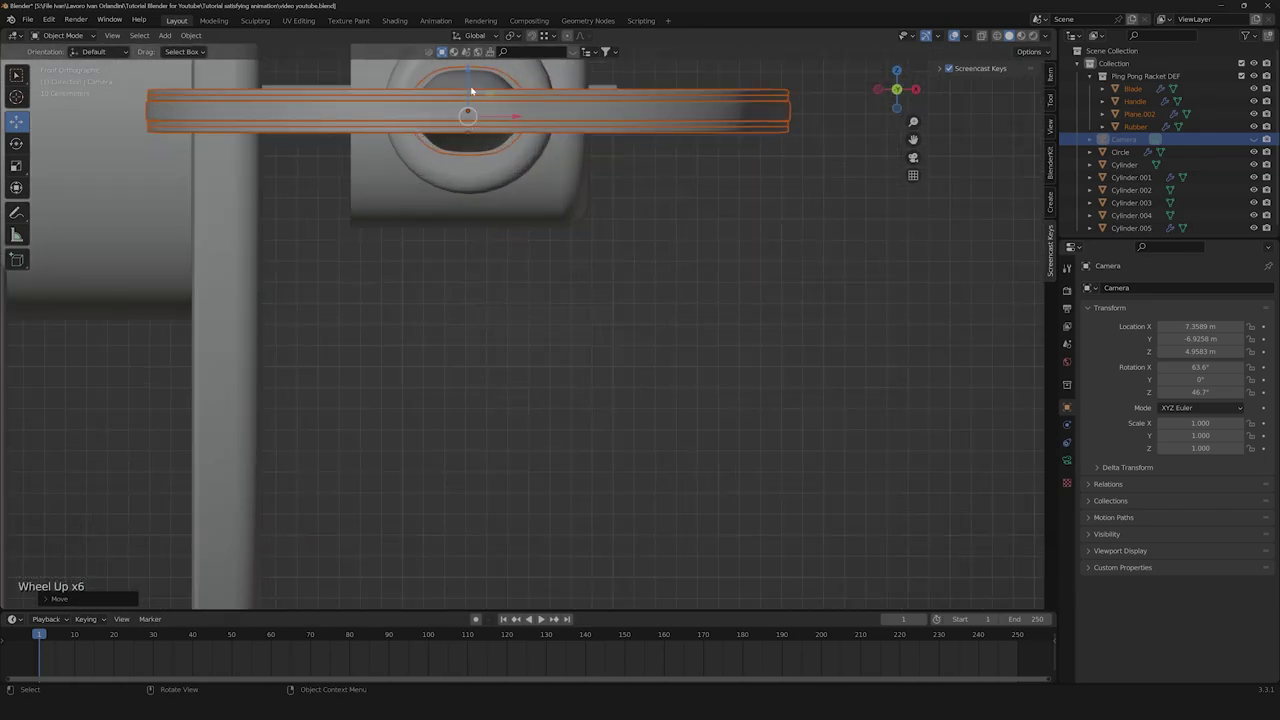
click(472, 81)
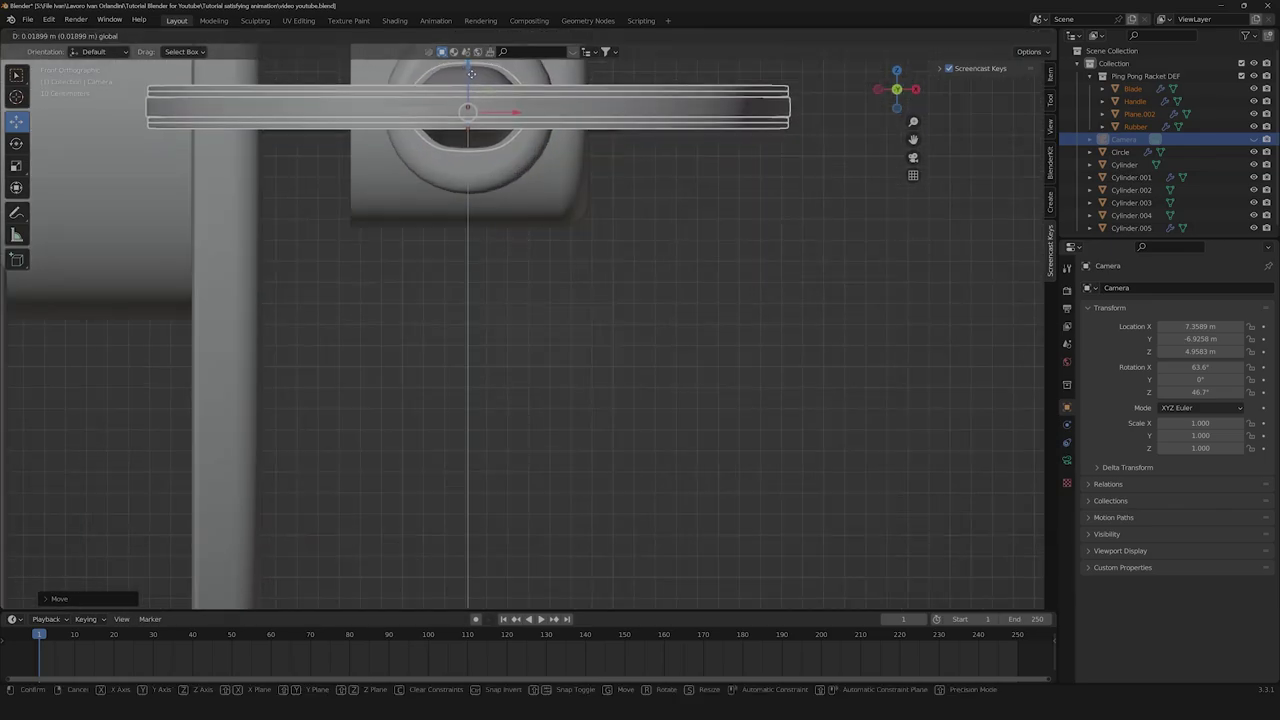
click(716, 230)
scroll(down, 3)
middle_click(747, 207)
scroll(down, 3)
middle_click(375, 306)
scroll(down, 3)
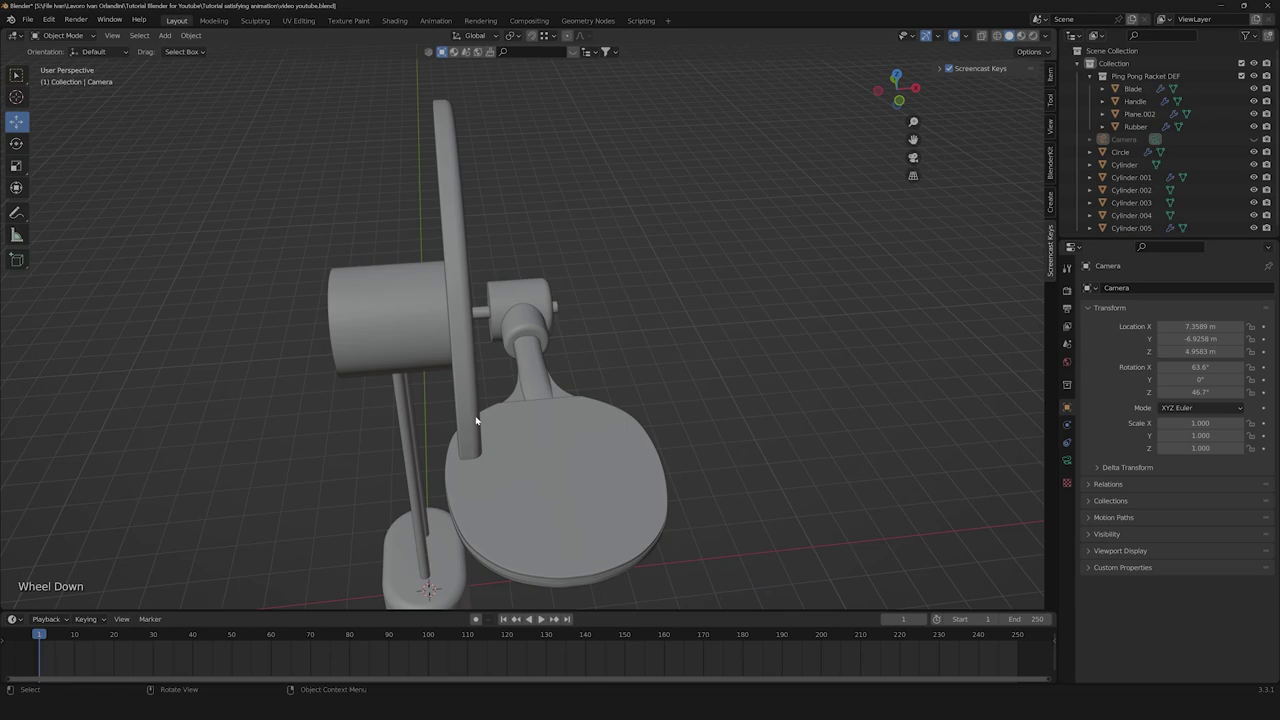
middle_click(620, 454)
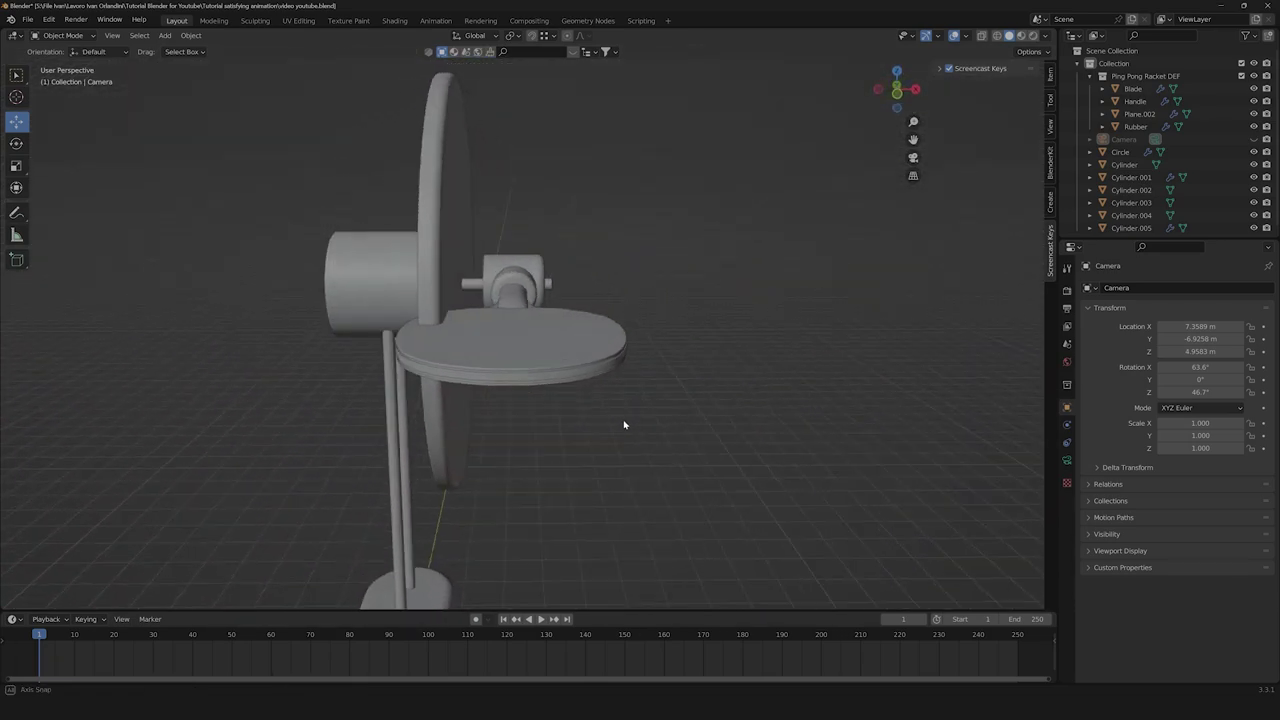
middle_click(572, 430)
click(418, 187)
middle_click(687, 327)
scroll(down, 3)
click(598, 404)
middle_click(568, 412)
scroll(up, 3)
click(567, 335)
middle_click(598, 327)
click(774, 388)
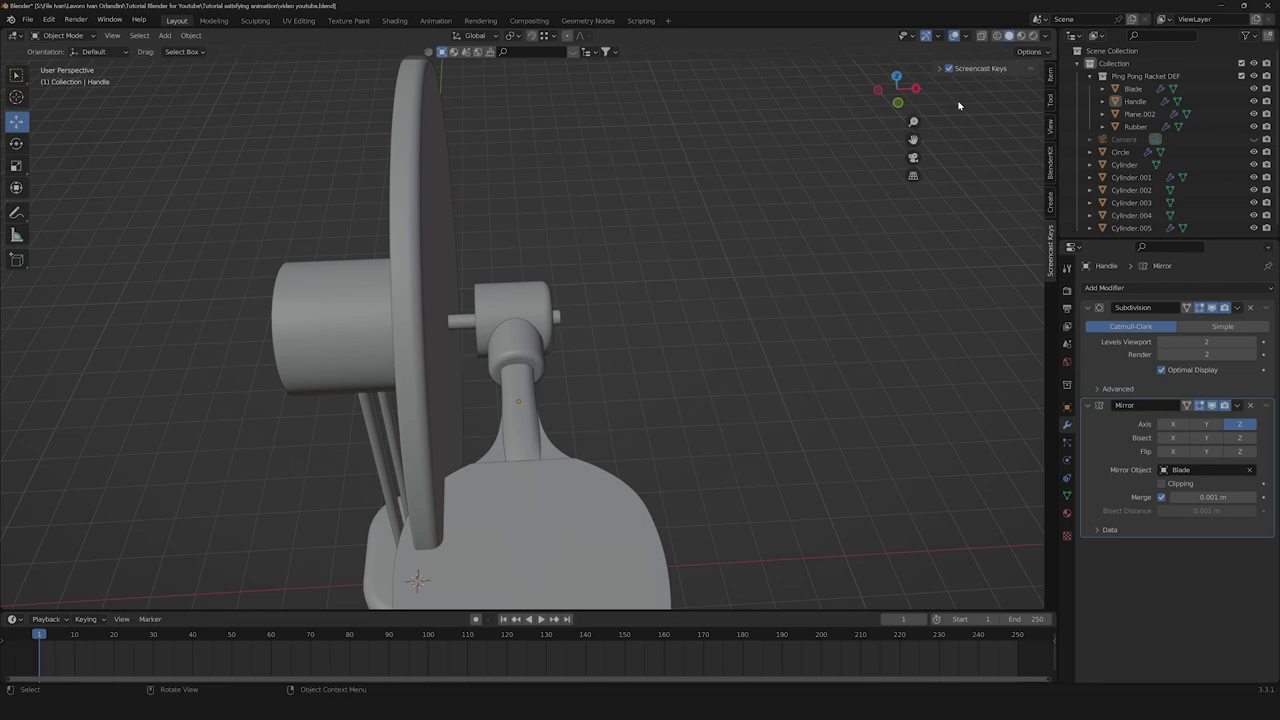
Select the racket parts with the arm cylinders and move them together on the hub.
click(910, 104)
click(501, 193)
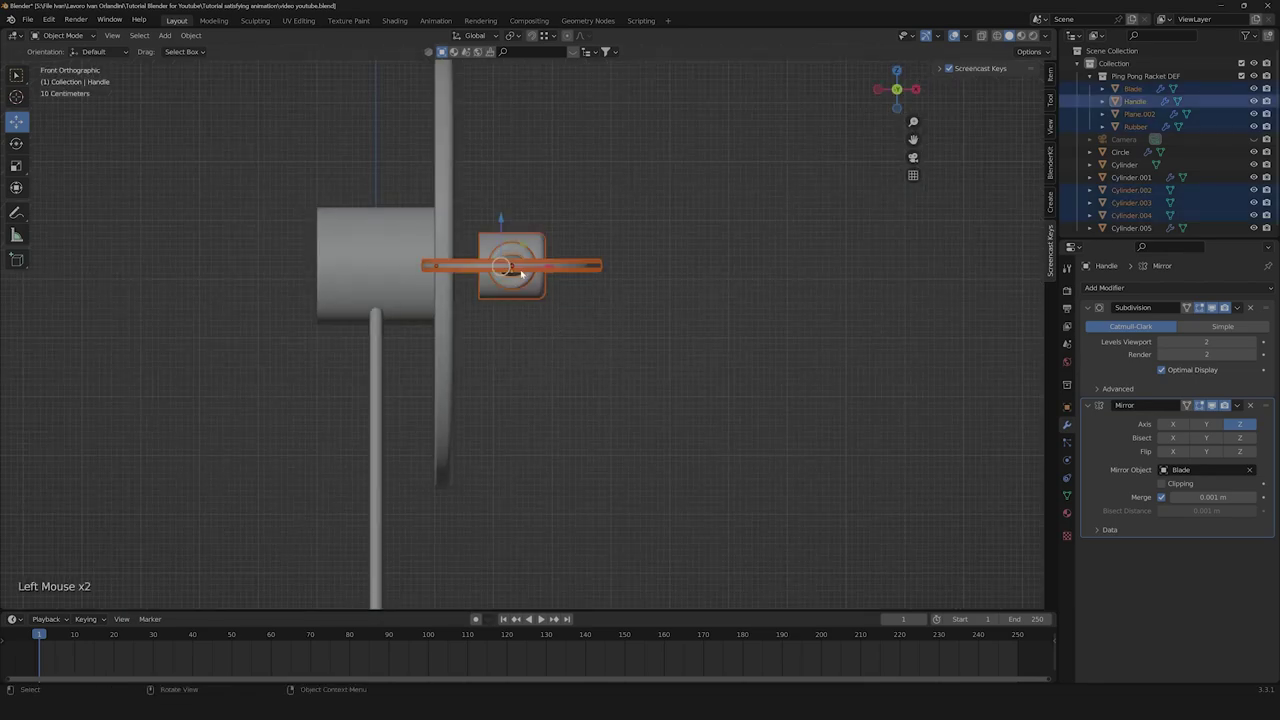
click(545, 268)
middle_click(563, 285)
scroll(down, 3)
click(566, 344)
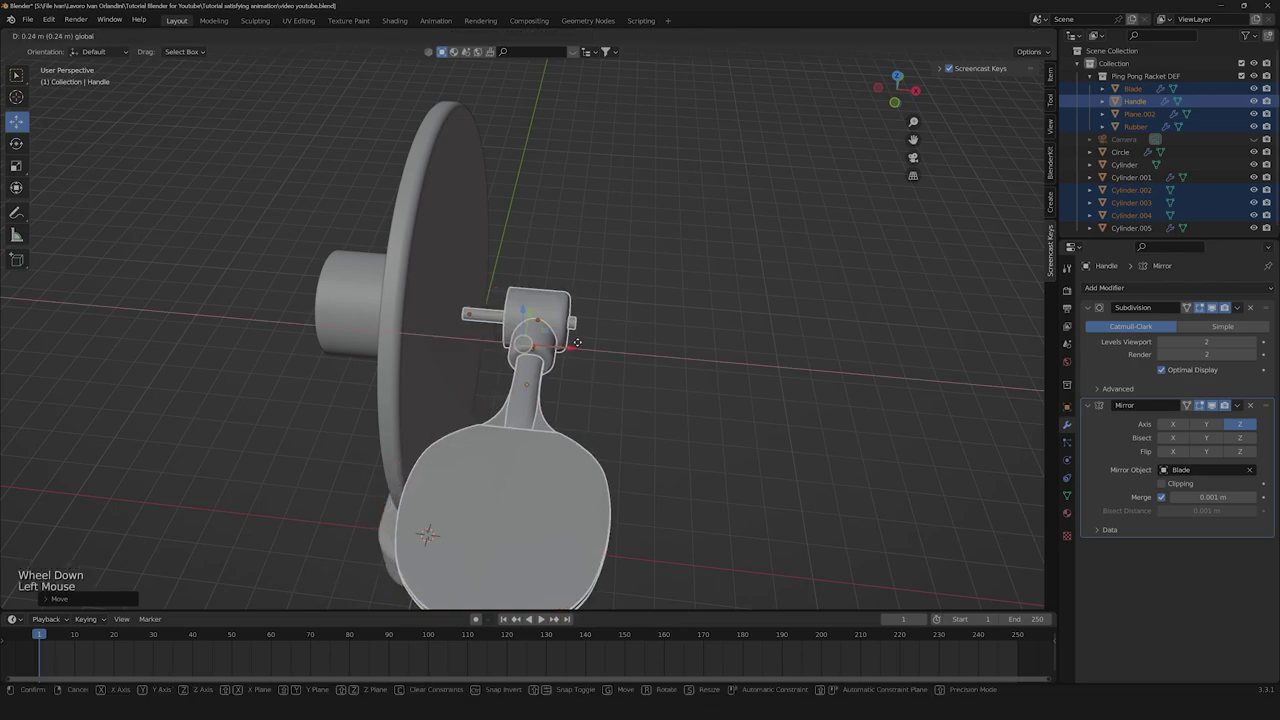
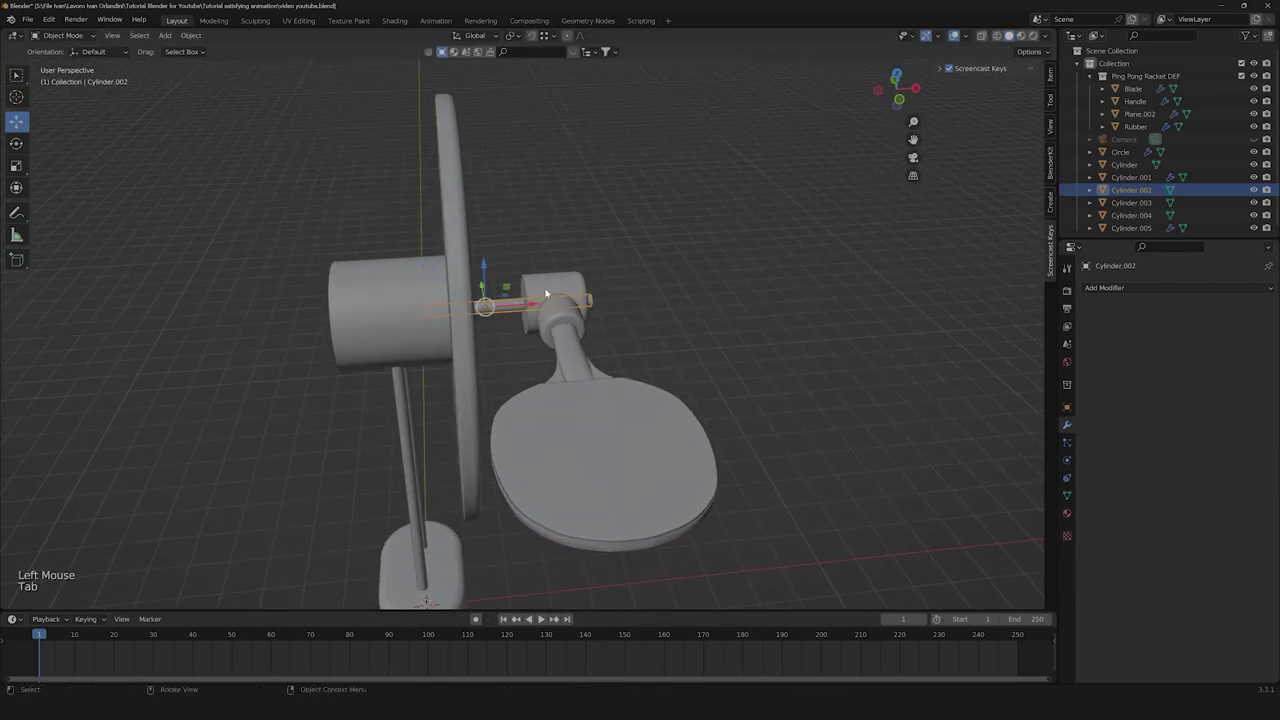
In the side view, add a UV Sphere as the ball.
key(Tab)
click(680, 199)
middle_click(747, 268)
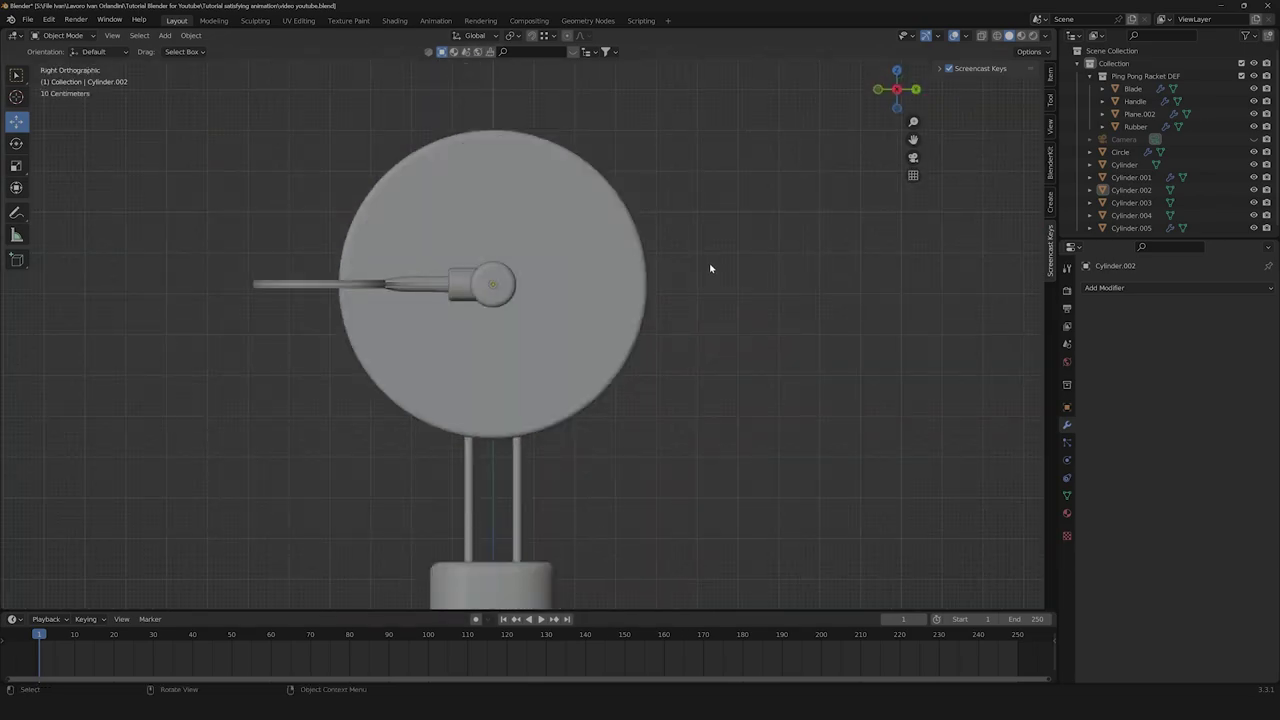
key(shift+a)
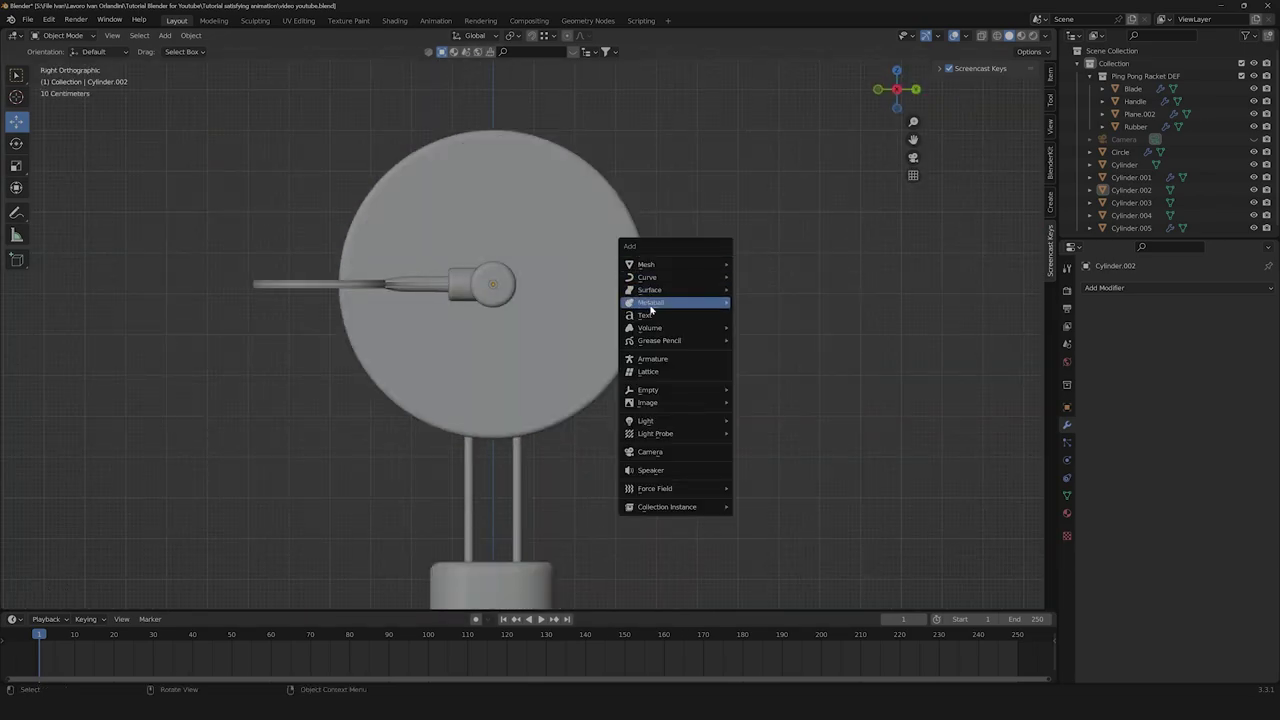
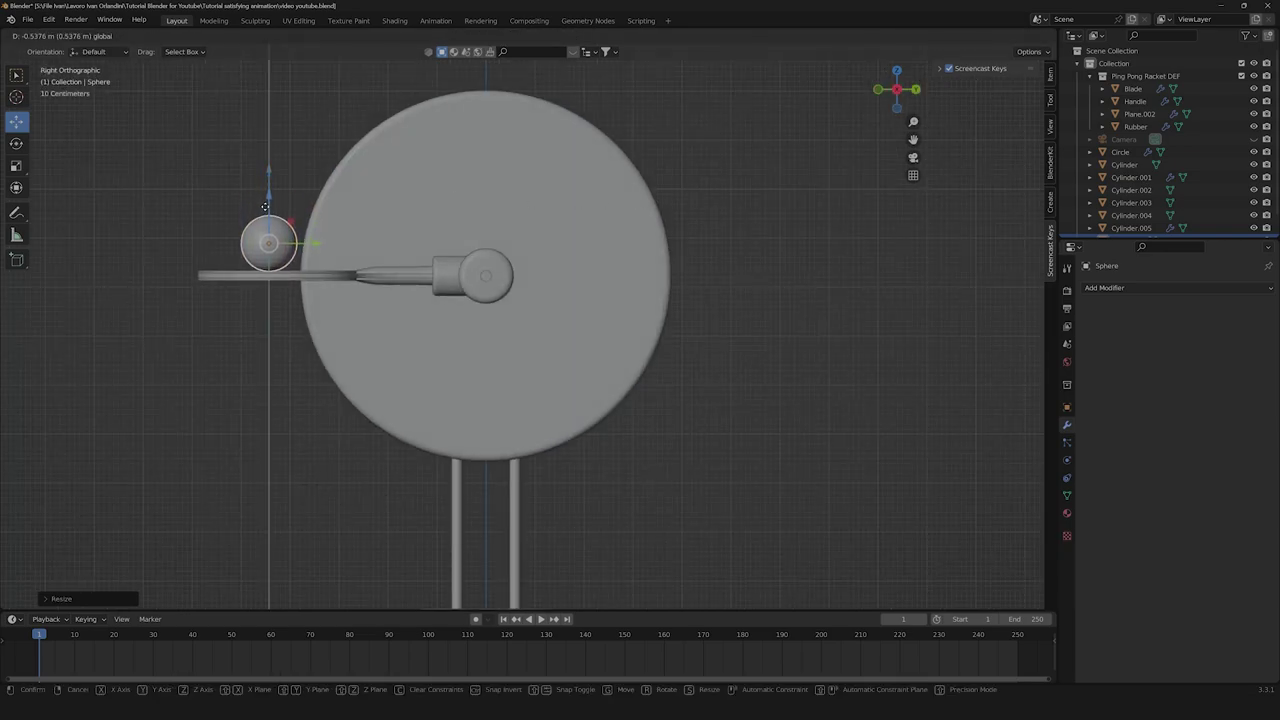
Rest the small sphere on the racket blade and save the file.
right_click(275, 254)
click(303, 132)
scroll(down, 3)
middle_click(312, 274)
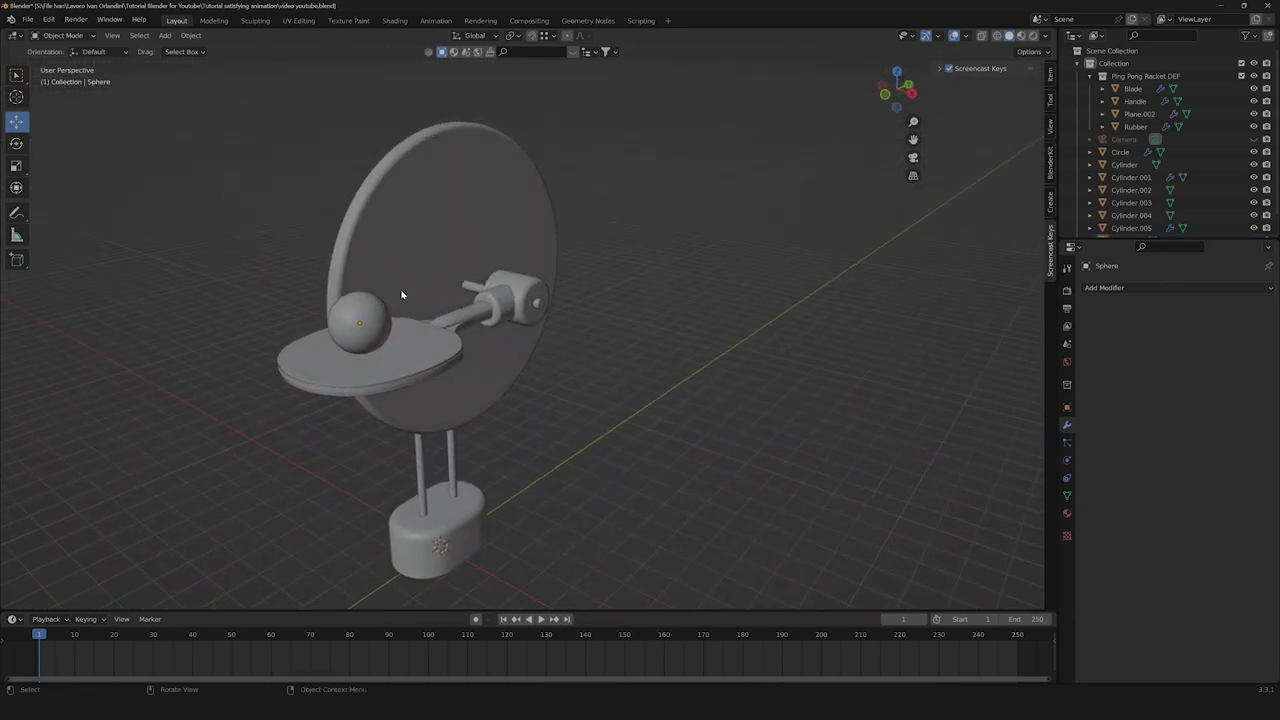
key(ctrl+s)
click(668, 343)
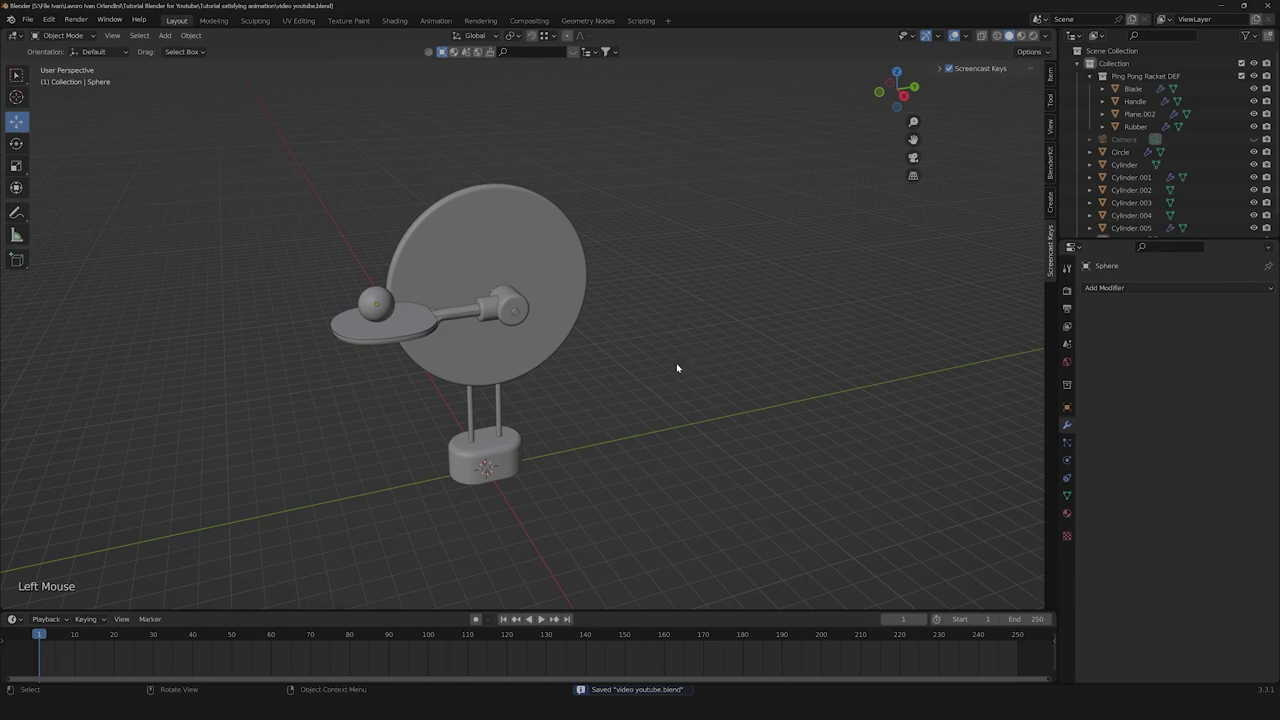
Add a plane scaled into a large floor and extrude its back edge straight up along Z into a wall.
key(shift+a)
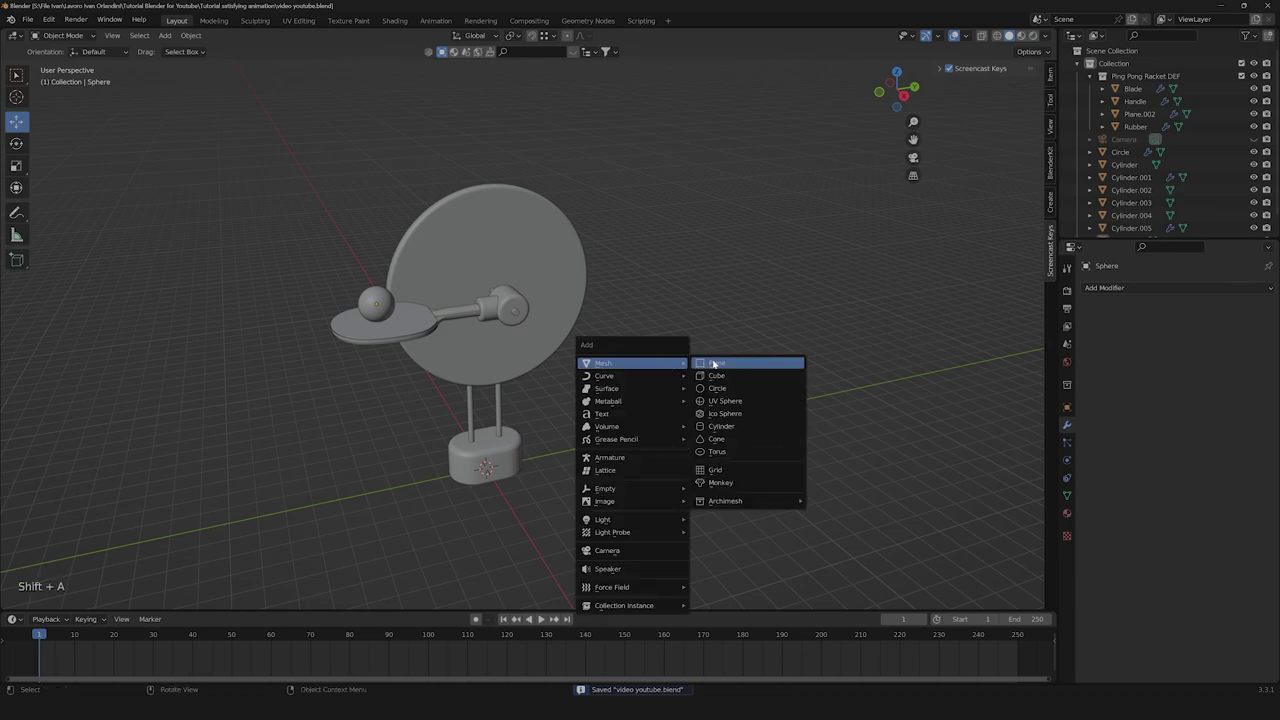
scroll(down, 3)
key(s)
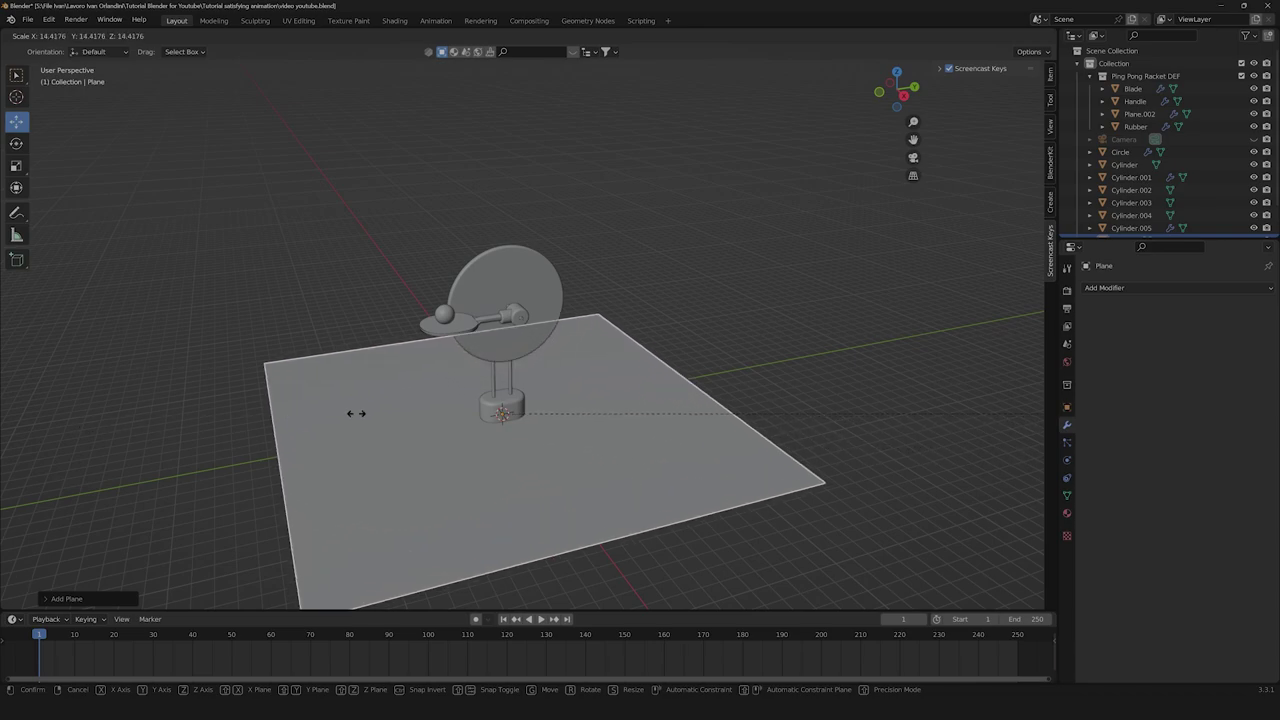
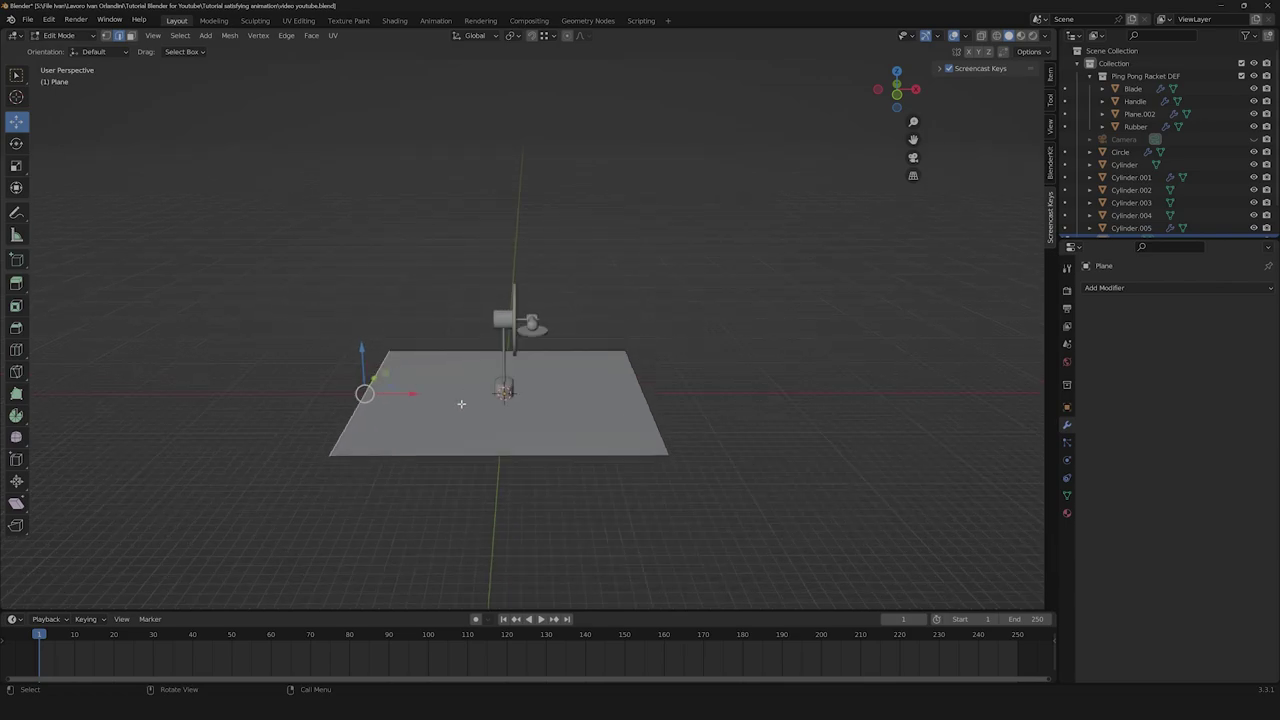
key(e)
key(z)
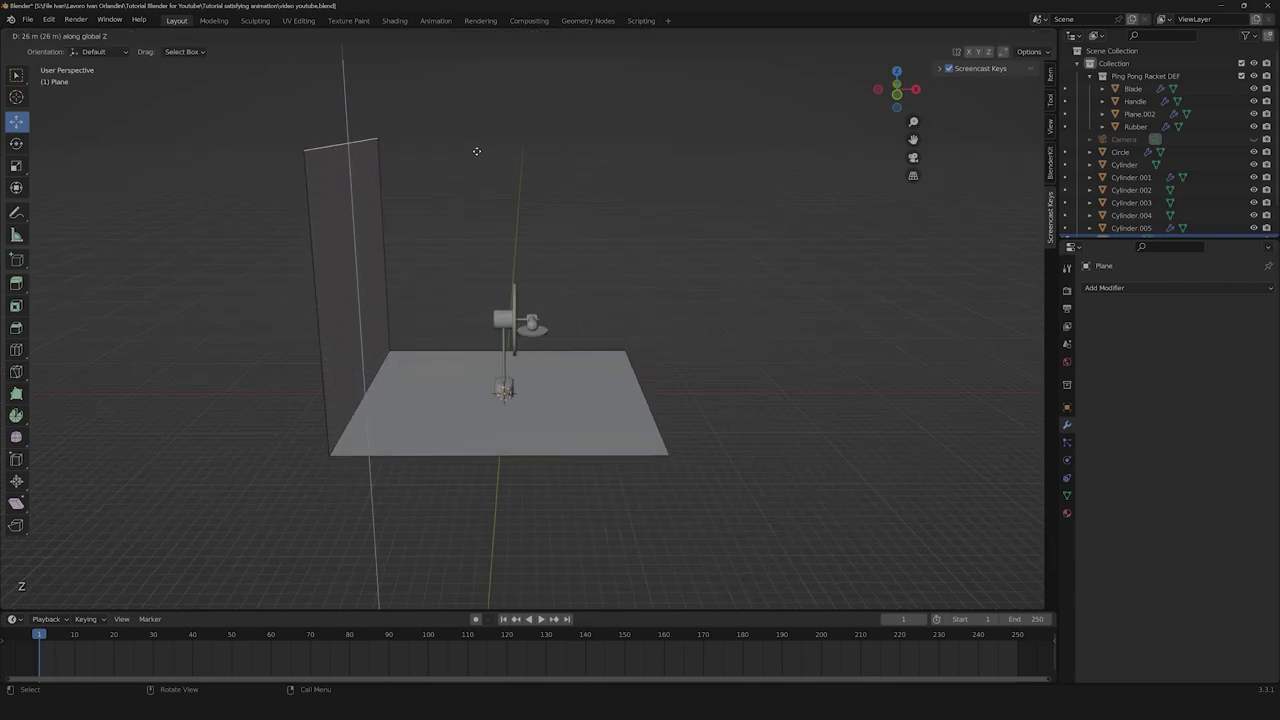
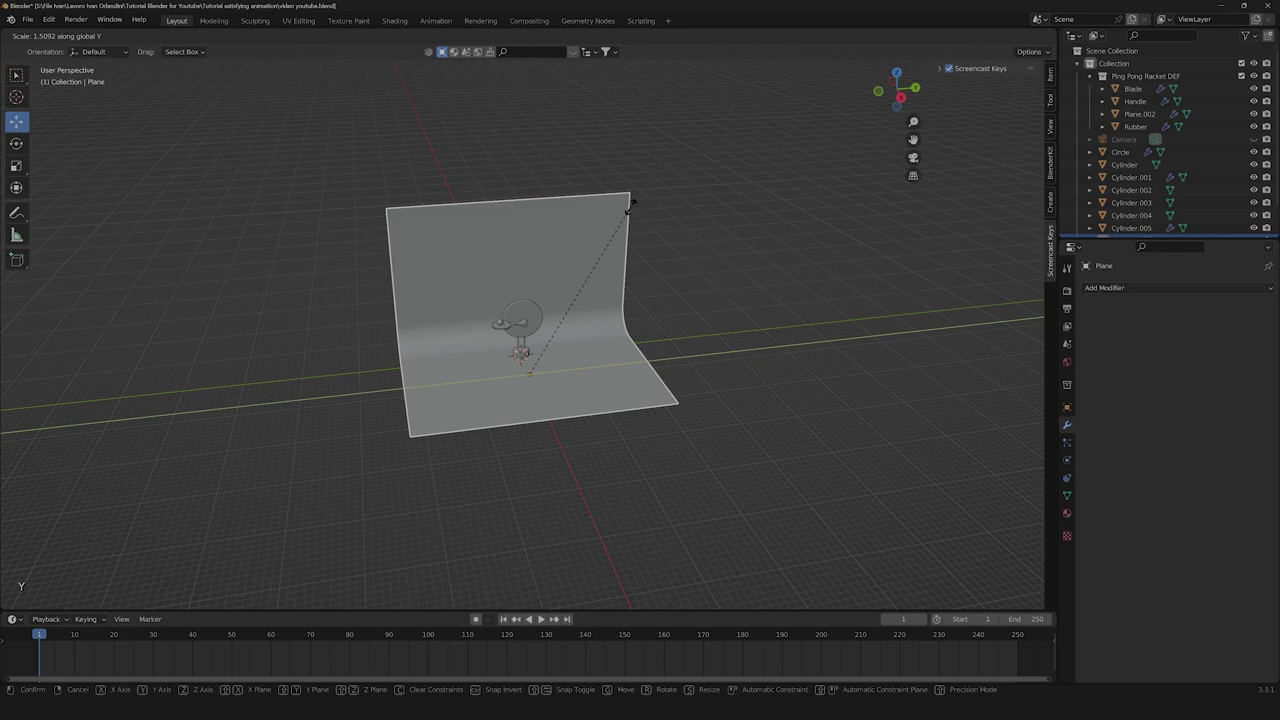
click(684, 186)
click(780, 210)
Save the file and orbit around the curved backdrop to check it behind the machine.
scroll(up, 3)
middle_click(591, 434)
key(ctrl+s)
scroll(down, 3)
scroll(up, 3)
scroll(down, 3)
scroll(up, 3)
scroll(down, 3)
middle_click(681, 487)
middle_click(640, 471)
scroll(up, 3)
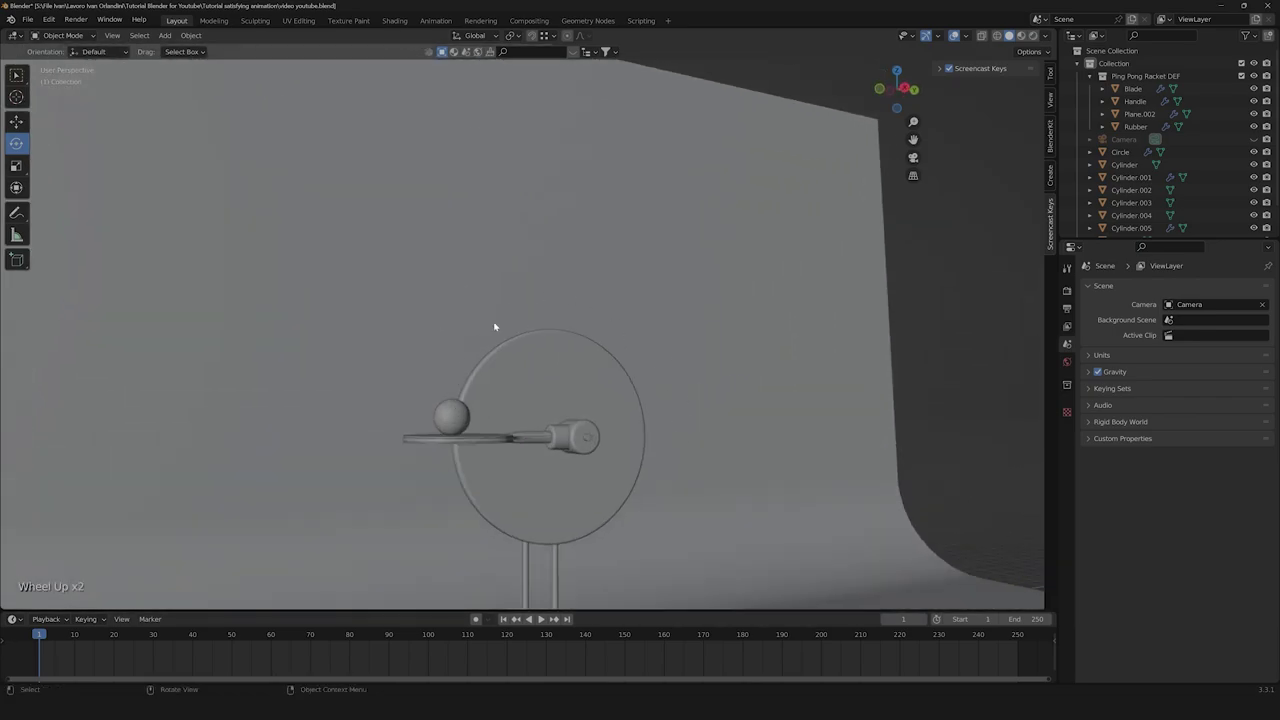
scroll(down, 3)
middle_click(656, 350)
scroll(up, 3)
click(960, 315)
scroll(down, 3)
Add a NURBS path and rotate it 90° so it stands upright beside the machine.
middle_click(598, 462)
key(shift+a)
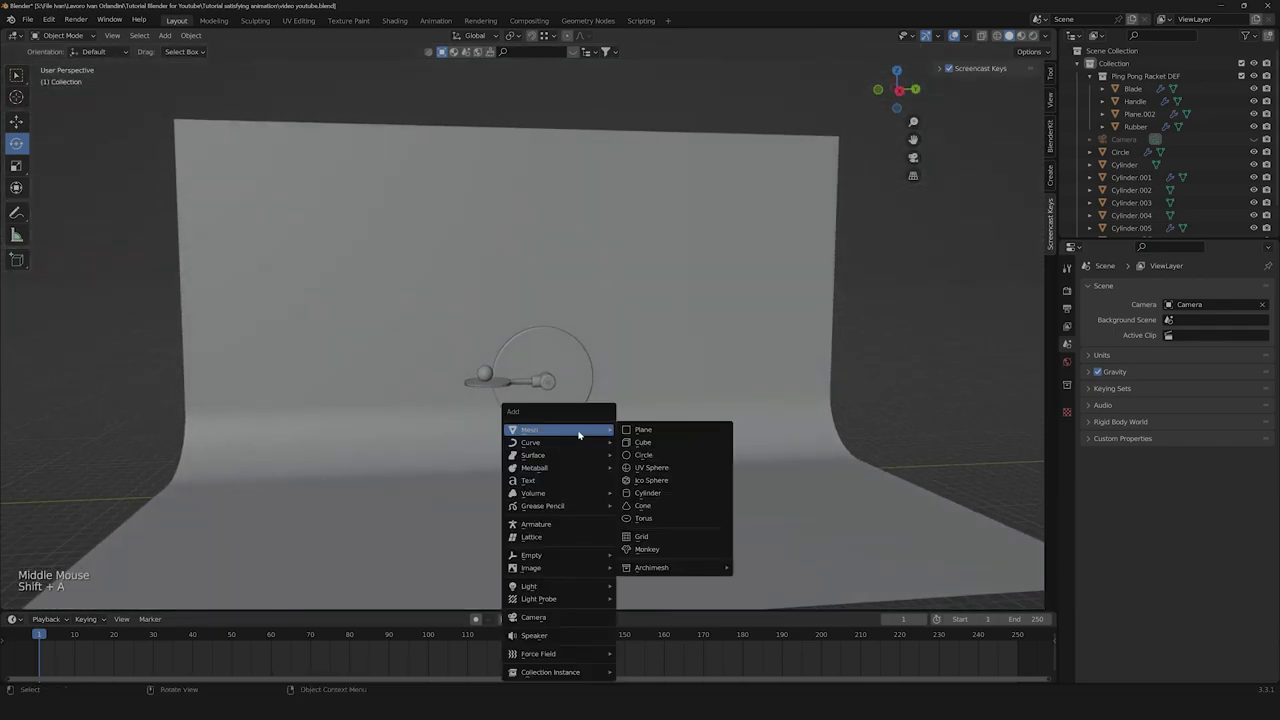
click(903, 94)
key(shift+a)
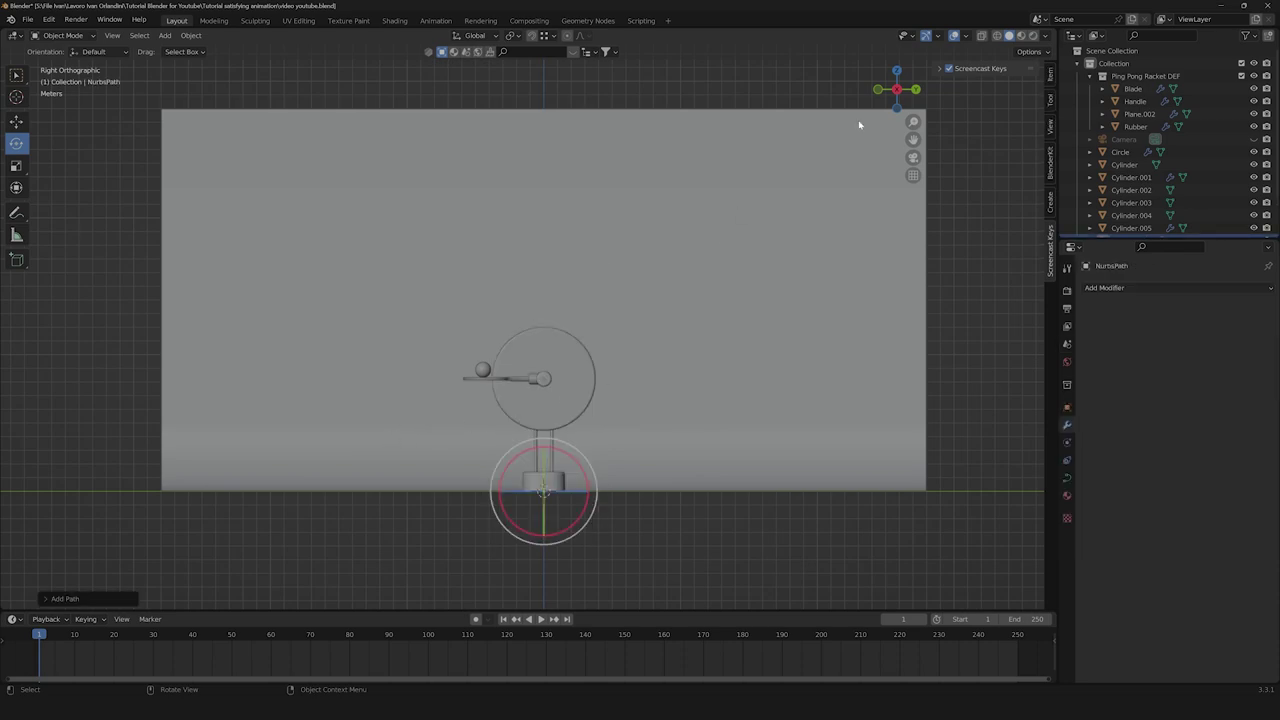
click(883, 93)
key(r)
click(586, 540)
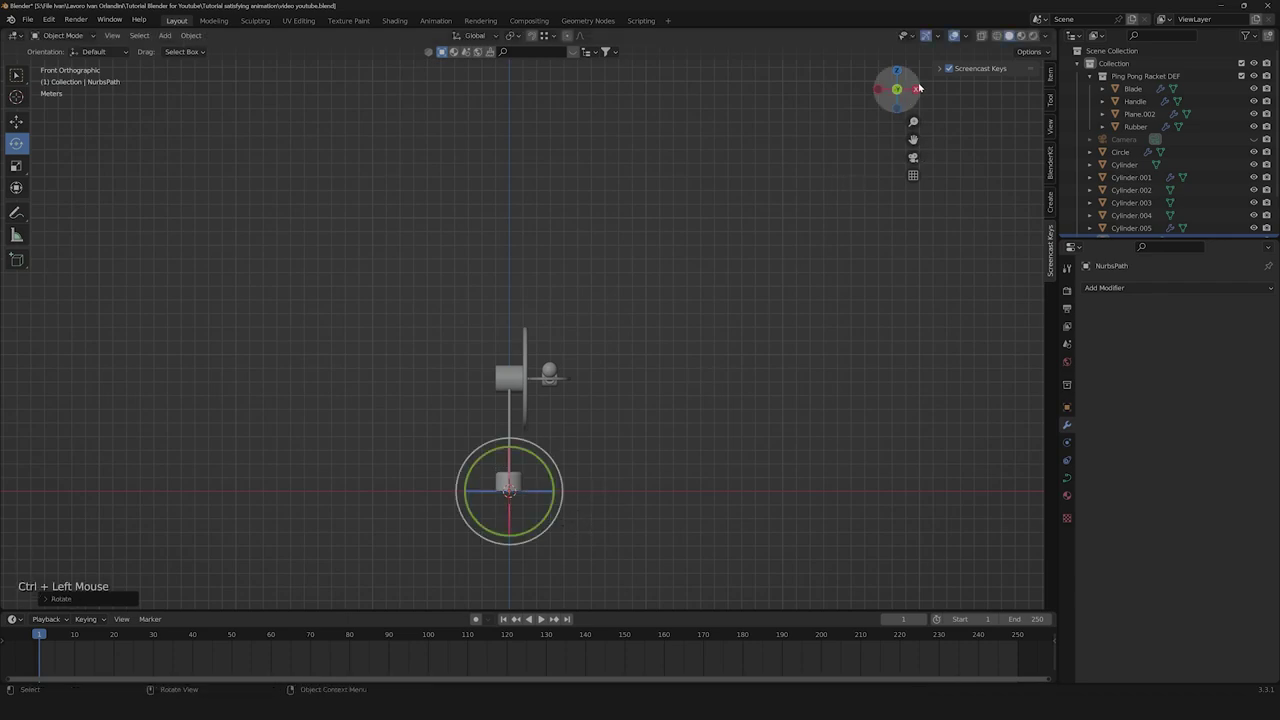
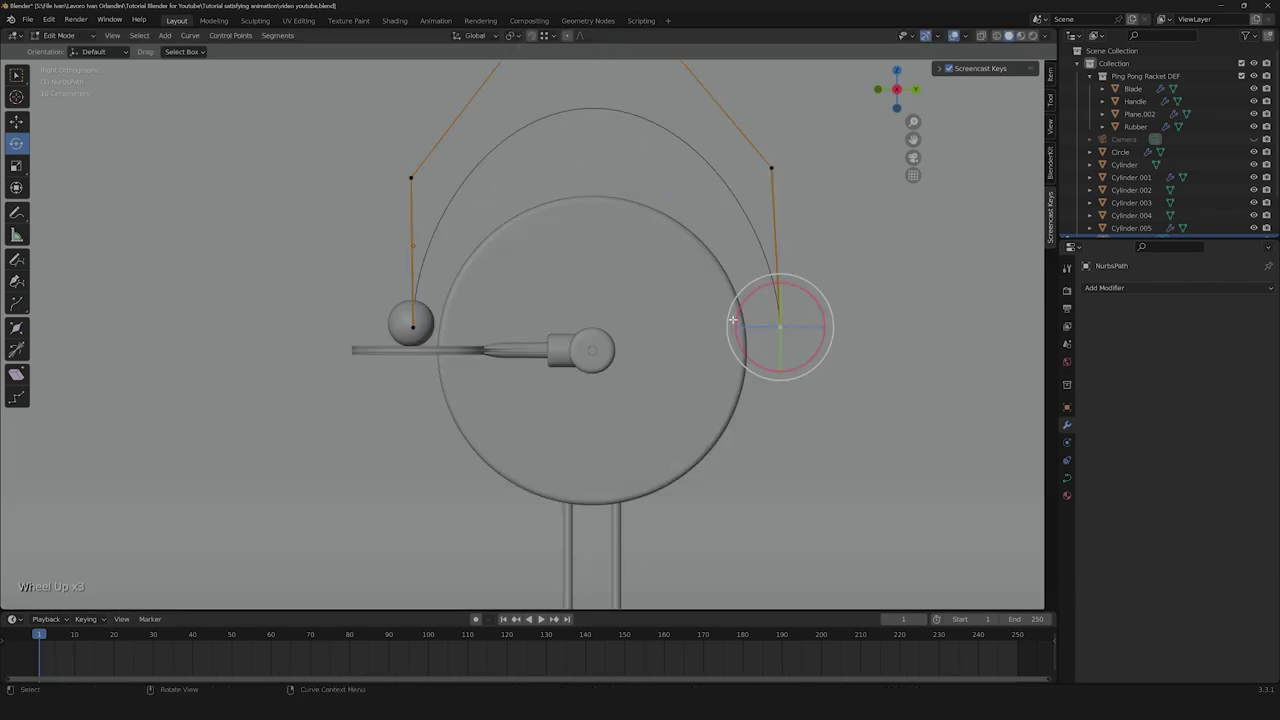
Move the path's control points so it arcs from the ball up over the fan disc.
scroll(down, 3)
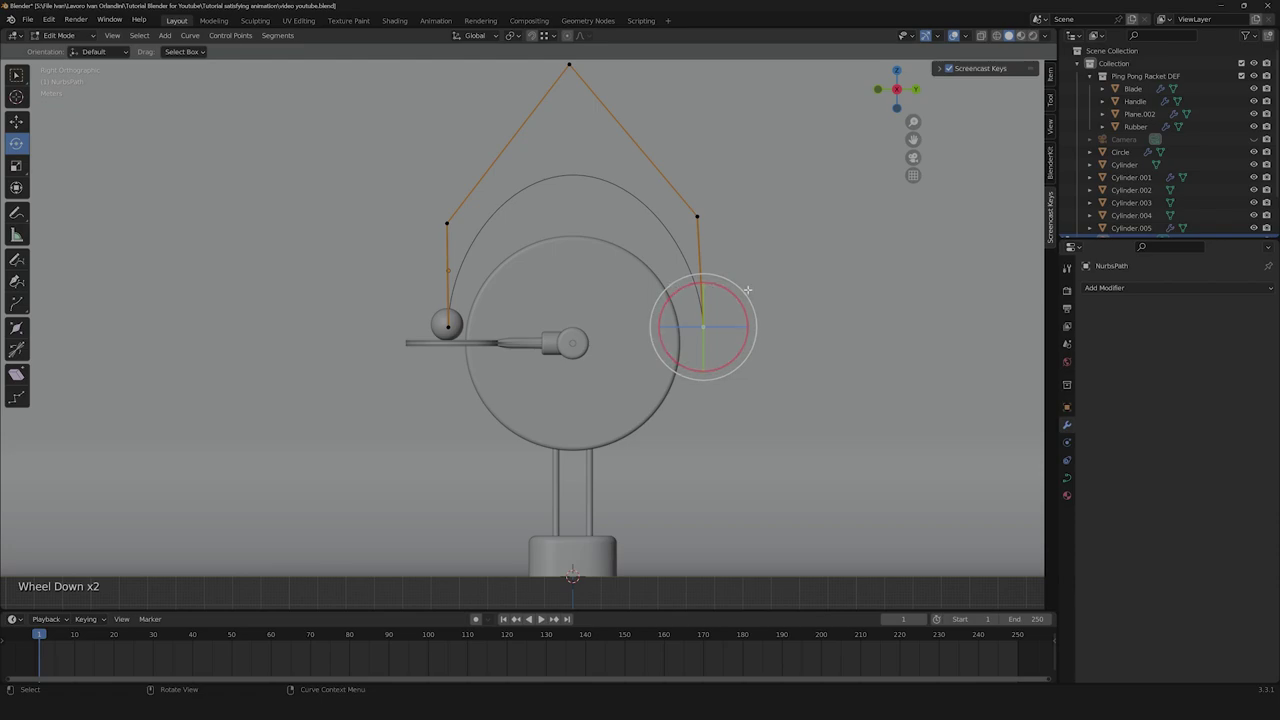
key(g)
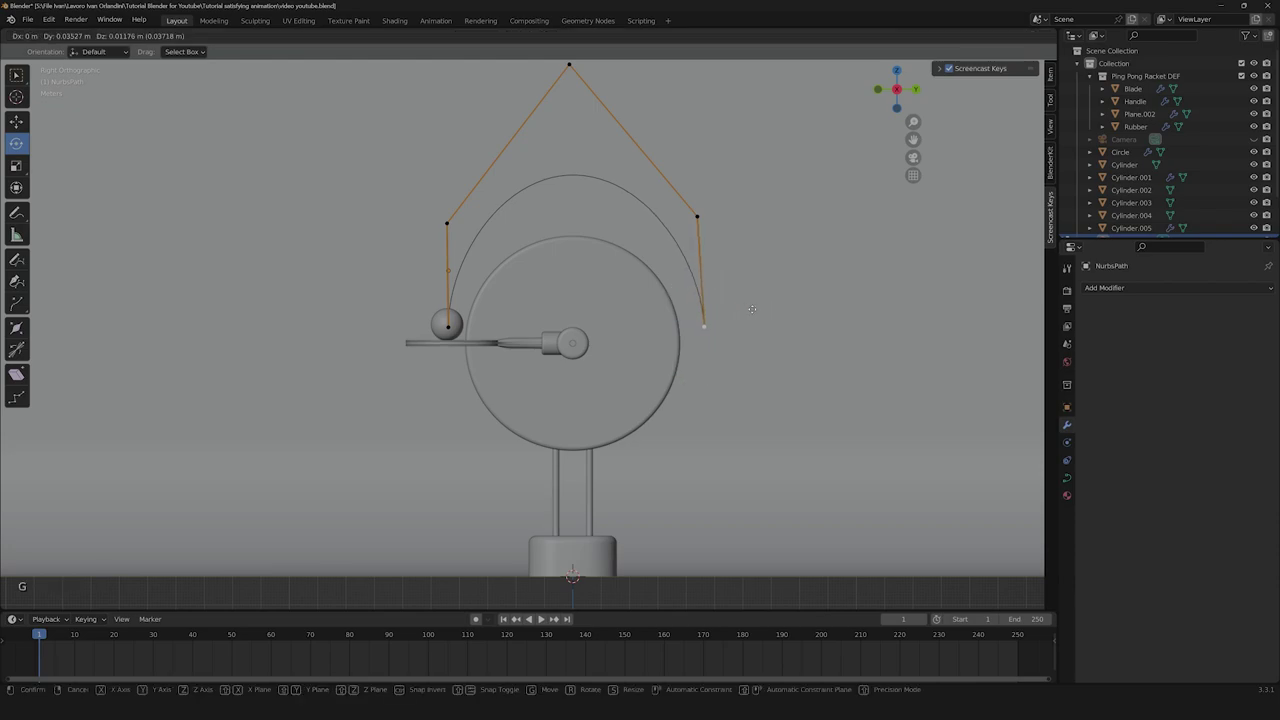
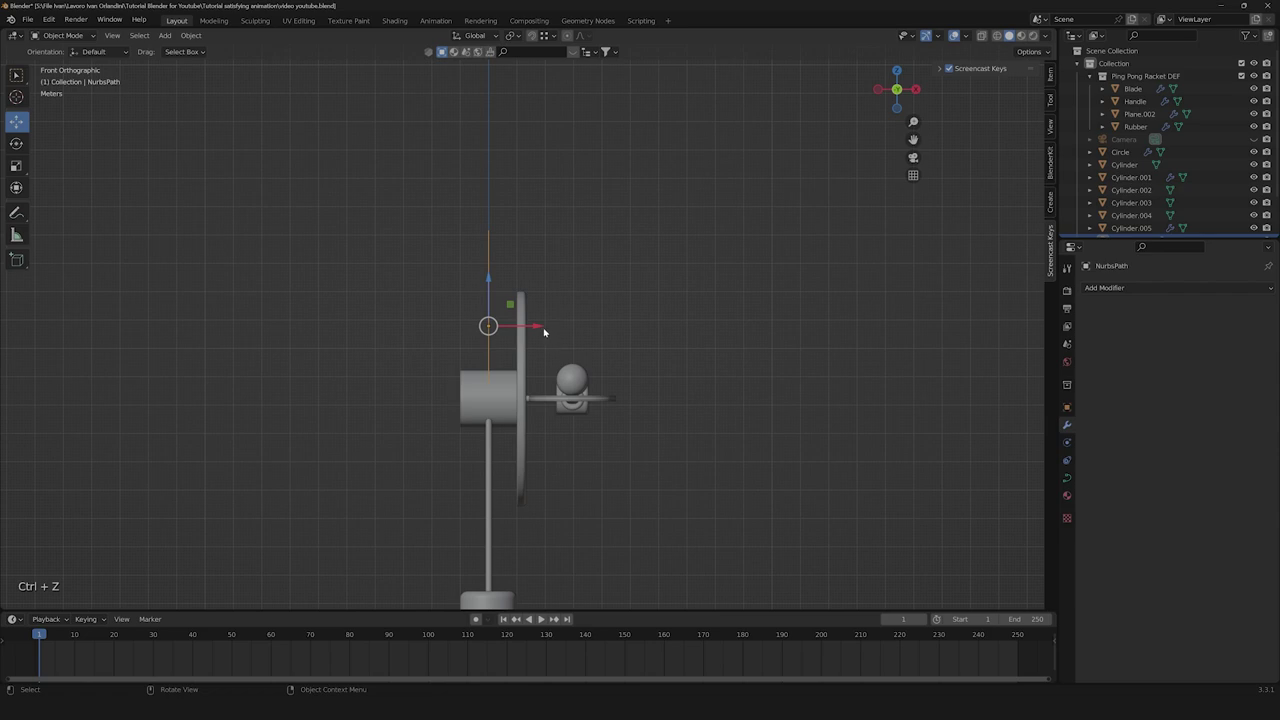
Shift the path along X in Front view so it lines up with the ball's depth.
click(537, 329)
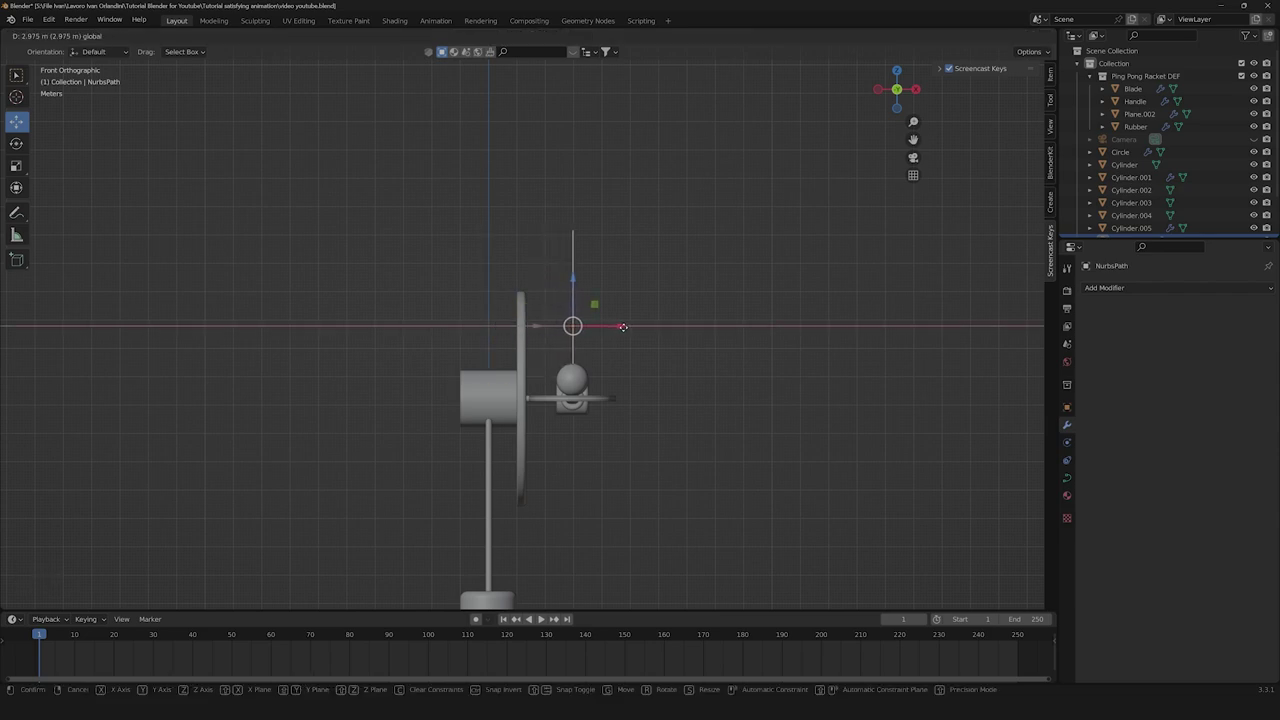
middle_click(730, 338)
scroll(down, 3)
click(756, 264)
scroll(up, 3)
Check the arc against the ball from several angles and make the ball sphere the active object.
middle_click(599, 412)
middle_click(577, 398)
scroll(down, 3)
middle_click(587, 366)
scroll(up, 3)
middle_click(420, 403)
click(424, 327)
scroll(down, 3)
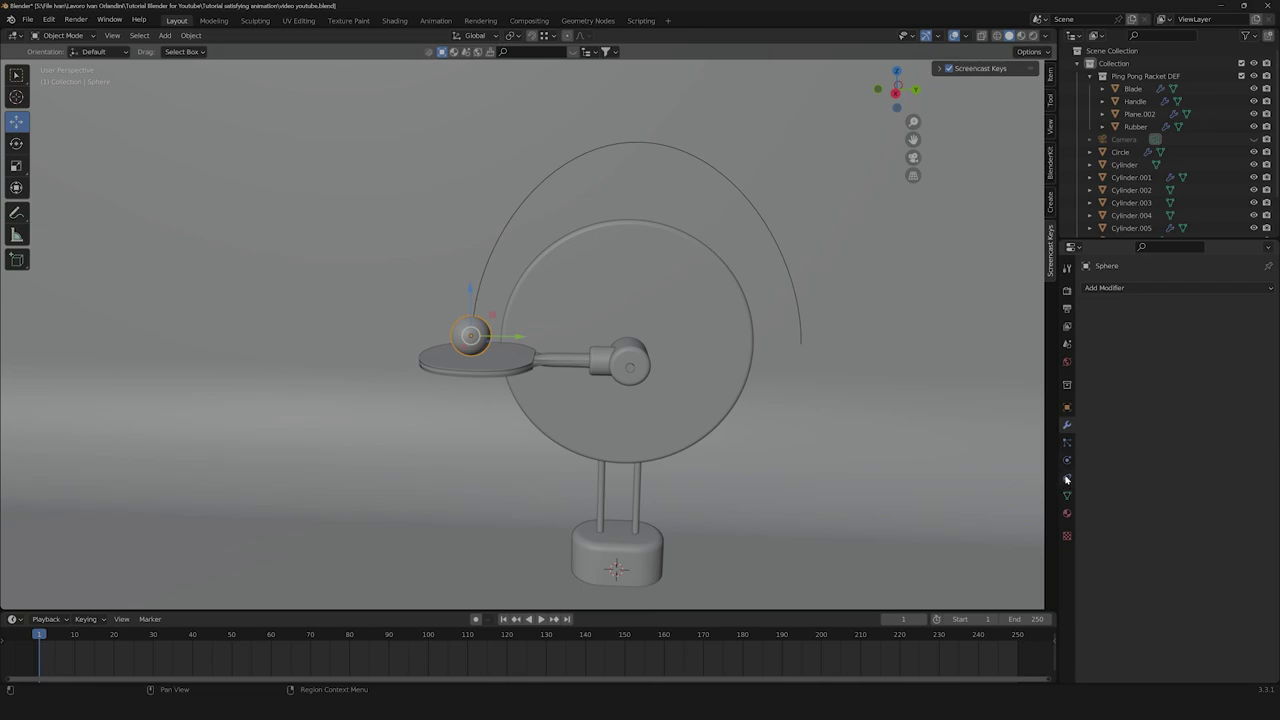
Give the ball a Follow Path constraint targeting the NurbsPath curve.
click(1070, 478)
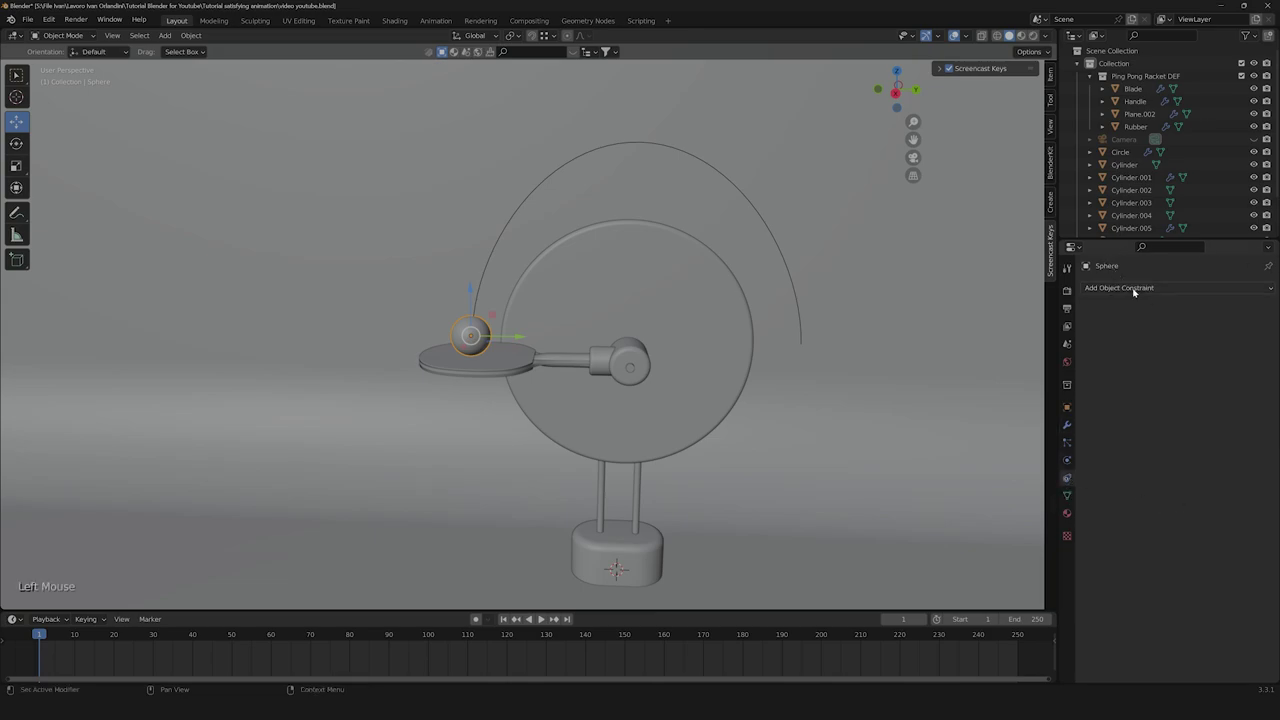
click(1144, 292)
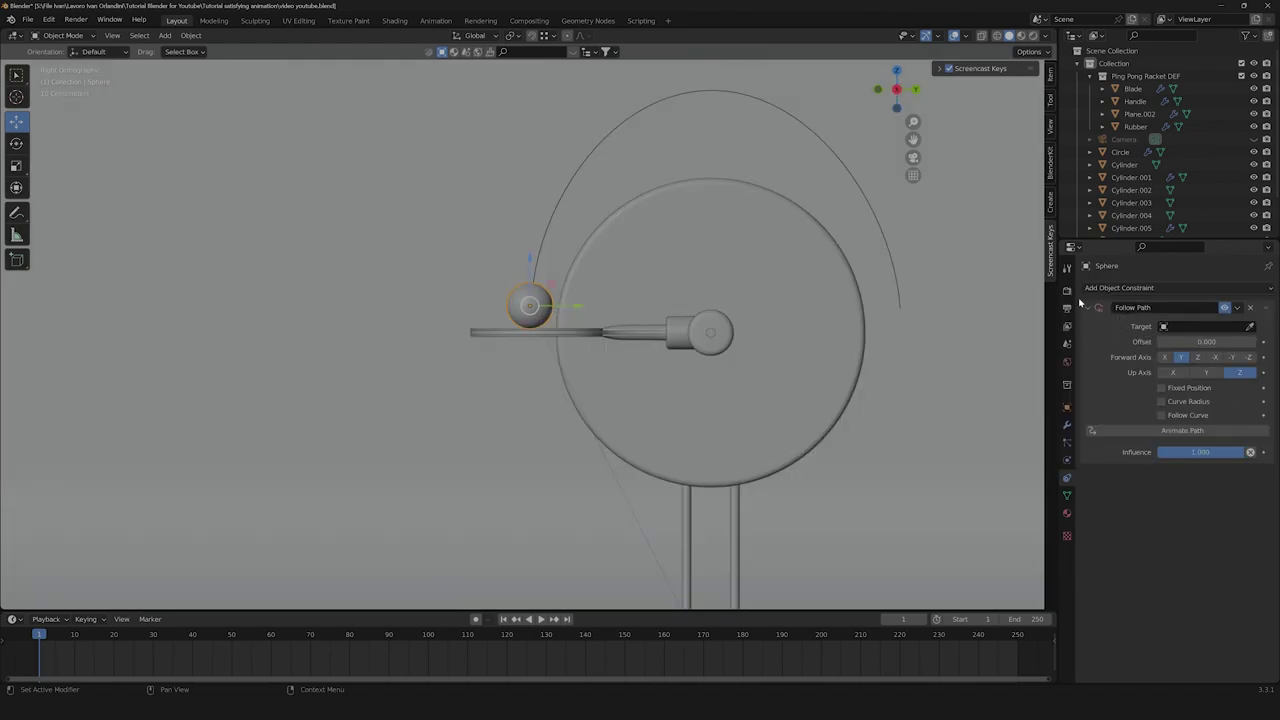
click(1249, 329)
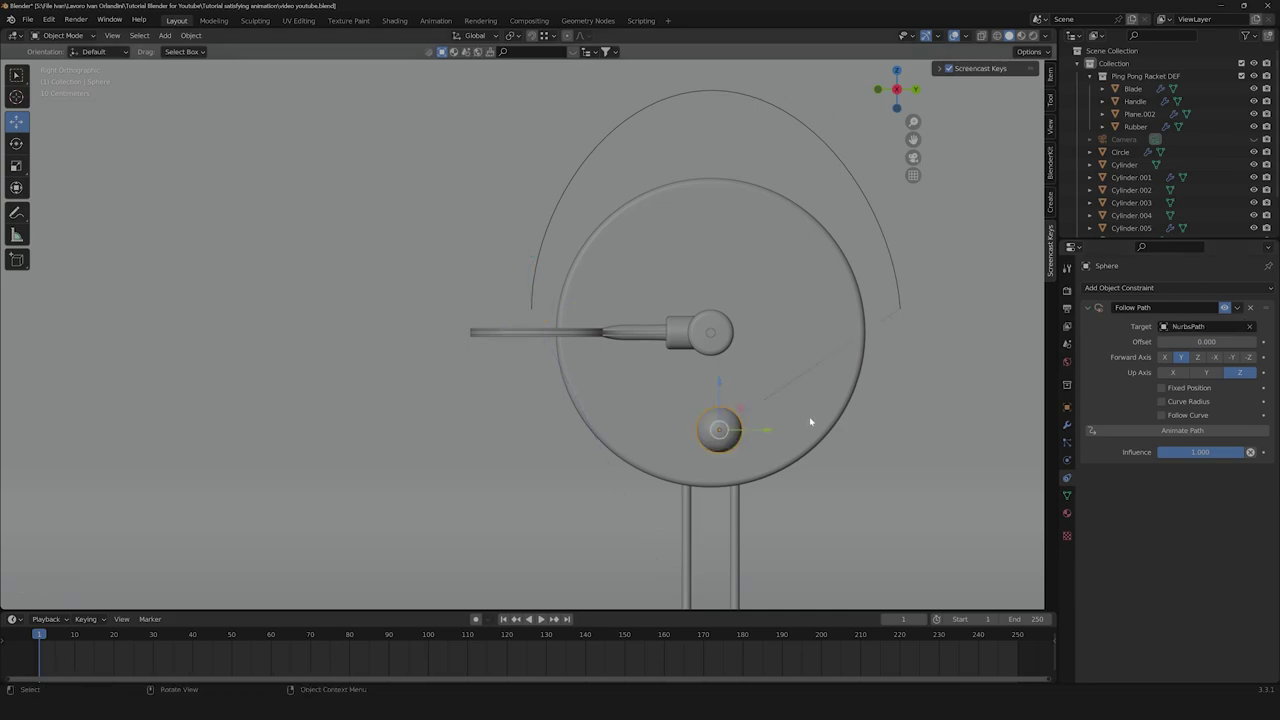
click(758, 431)
click(902, 393)
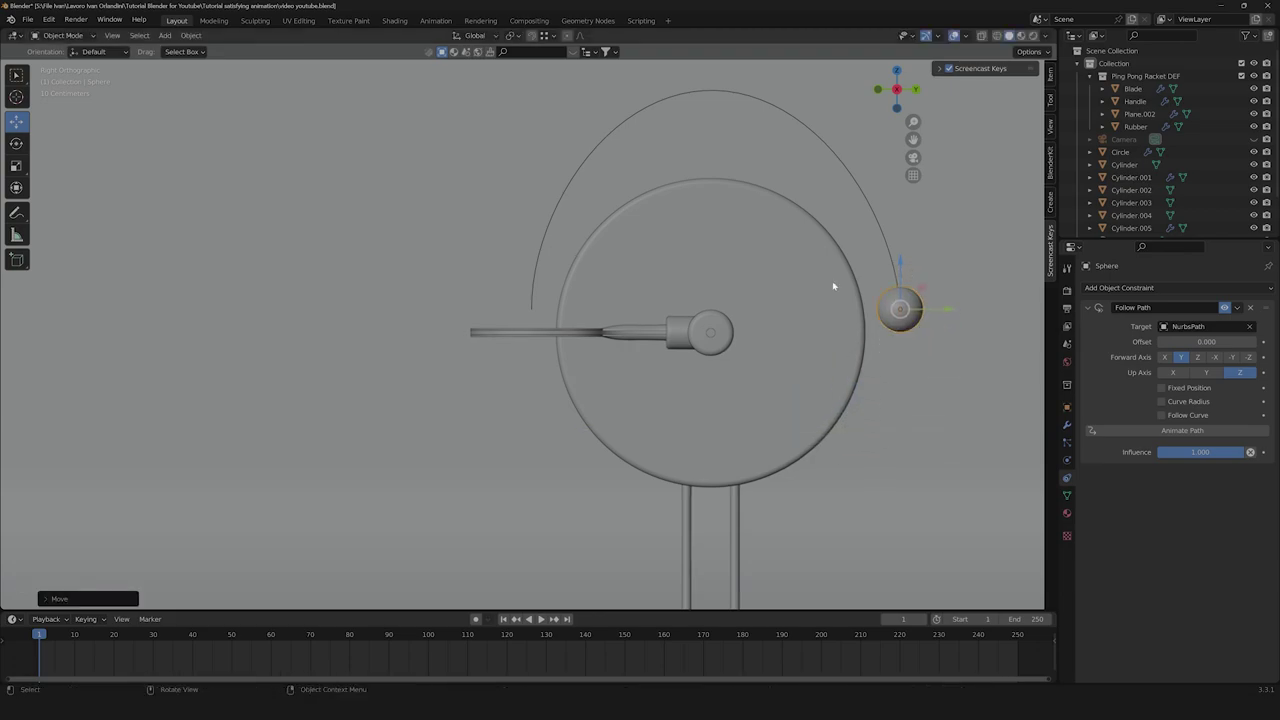
click(881, 88)
click(984, 309)
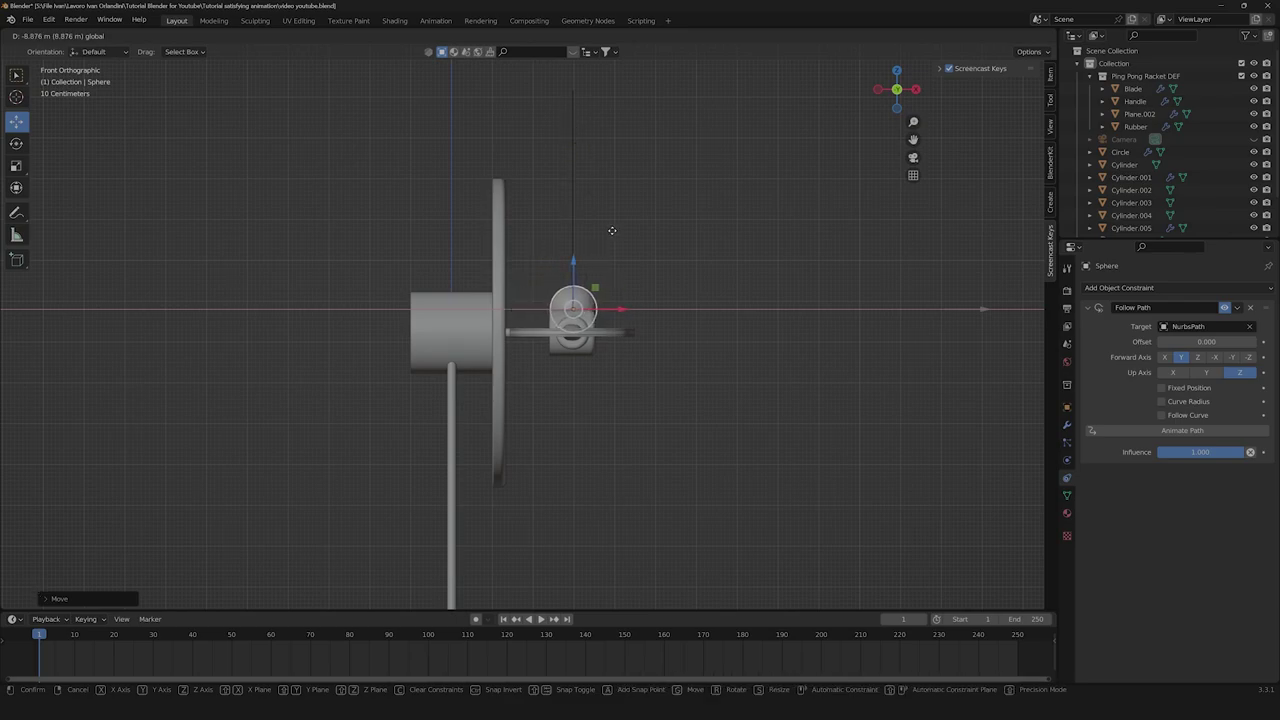
middle_click(717, 302)
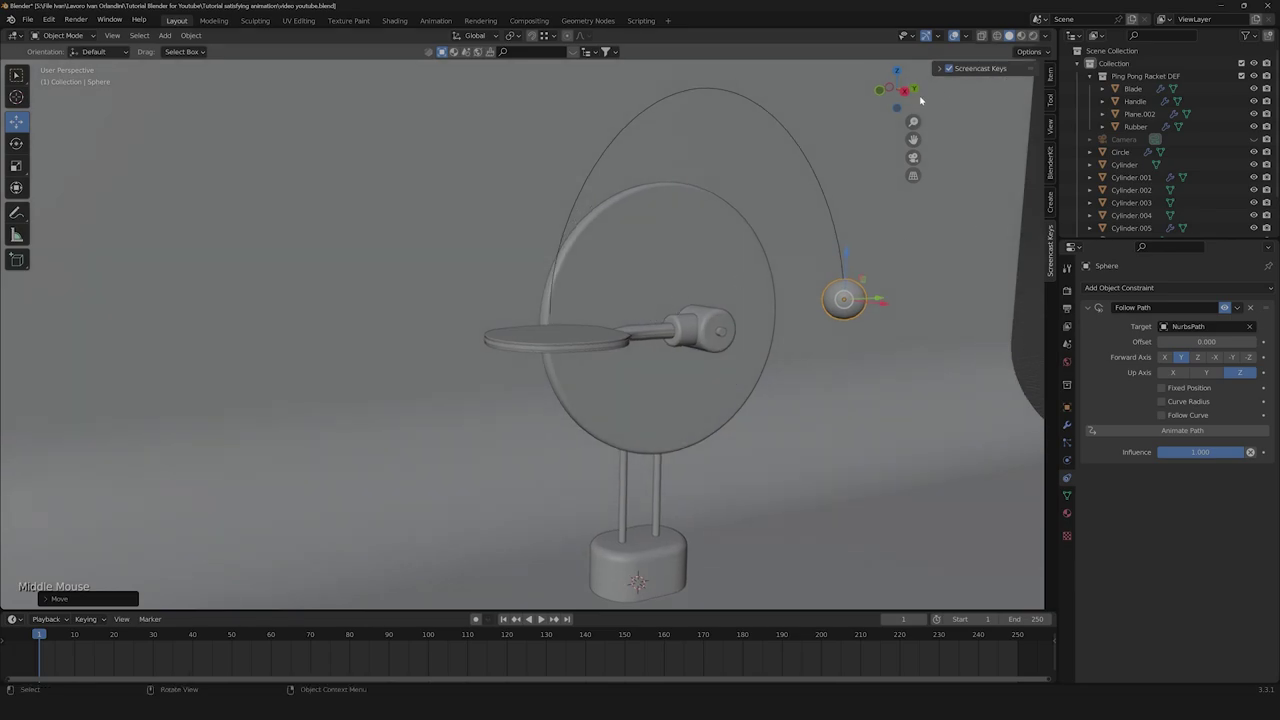
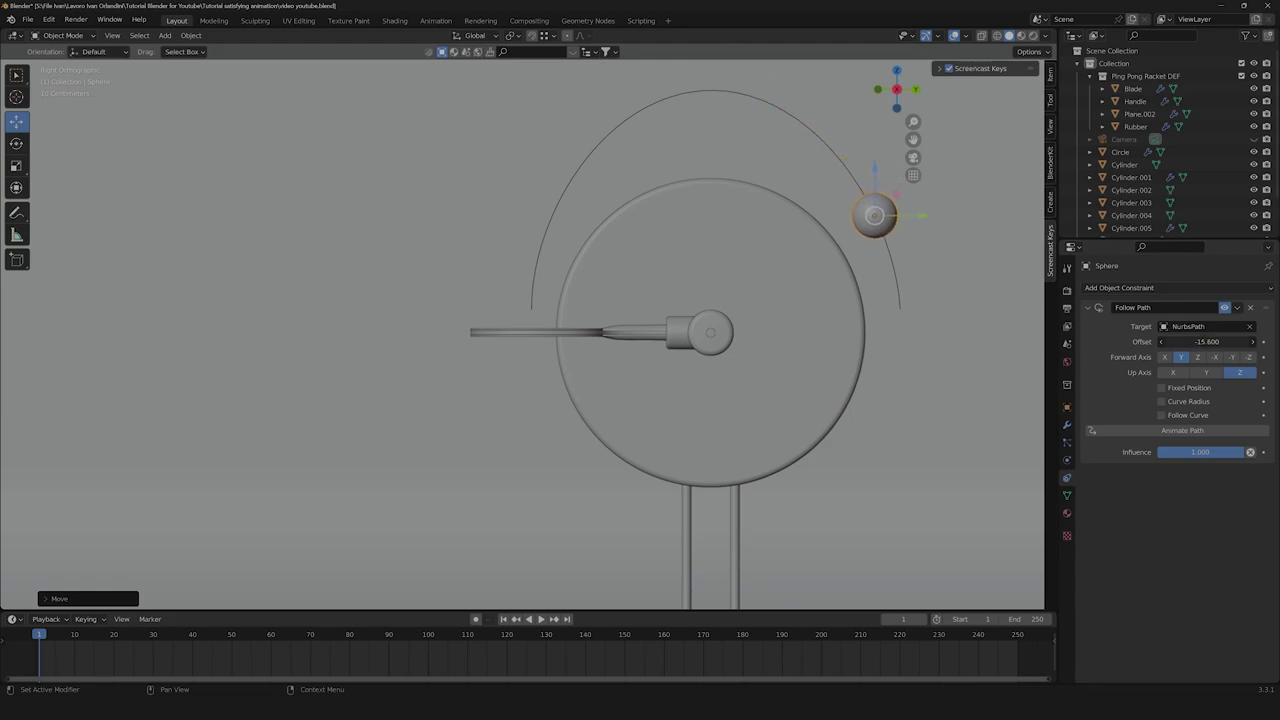
Enable Fixed Position and try Offset Factor values, leaving the ball back at the arc's start.
click(1166, 388)
click(1192, 342)
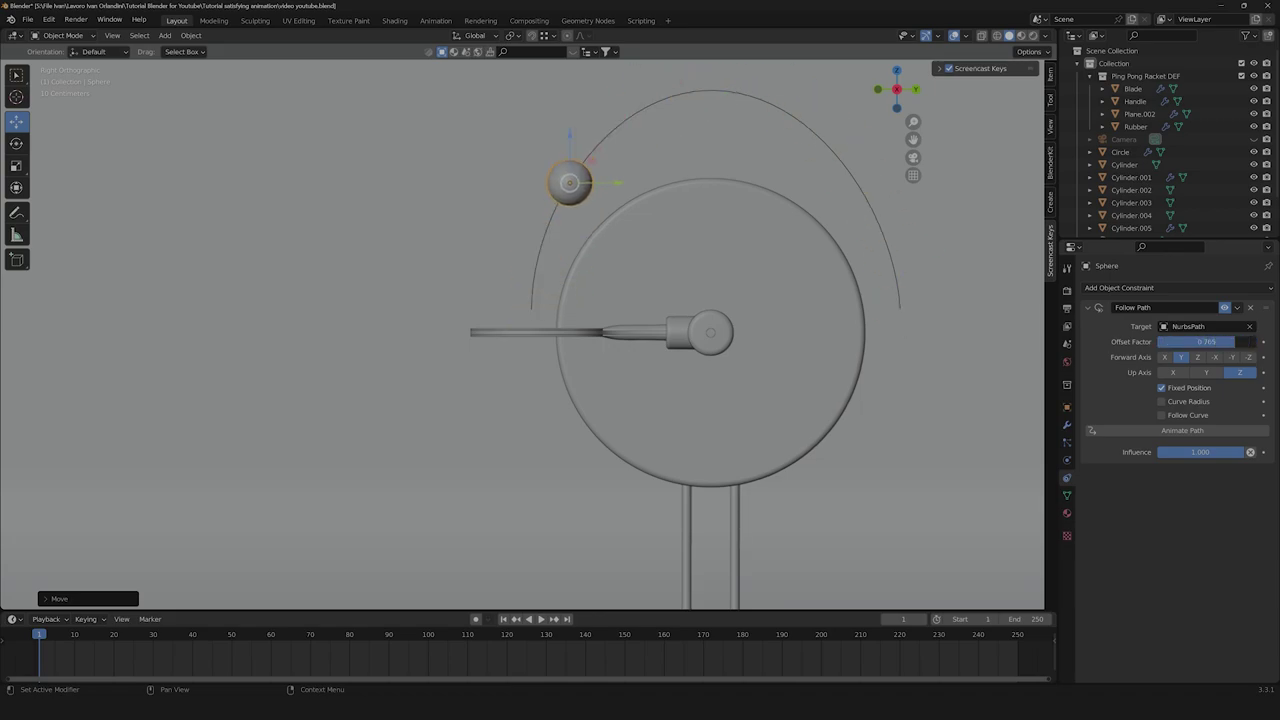
scroll(up, 3)
click(540, 257)
scroll(up, 3)
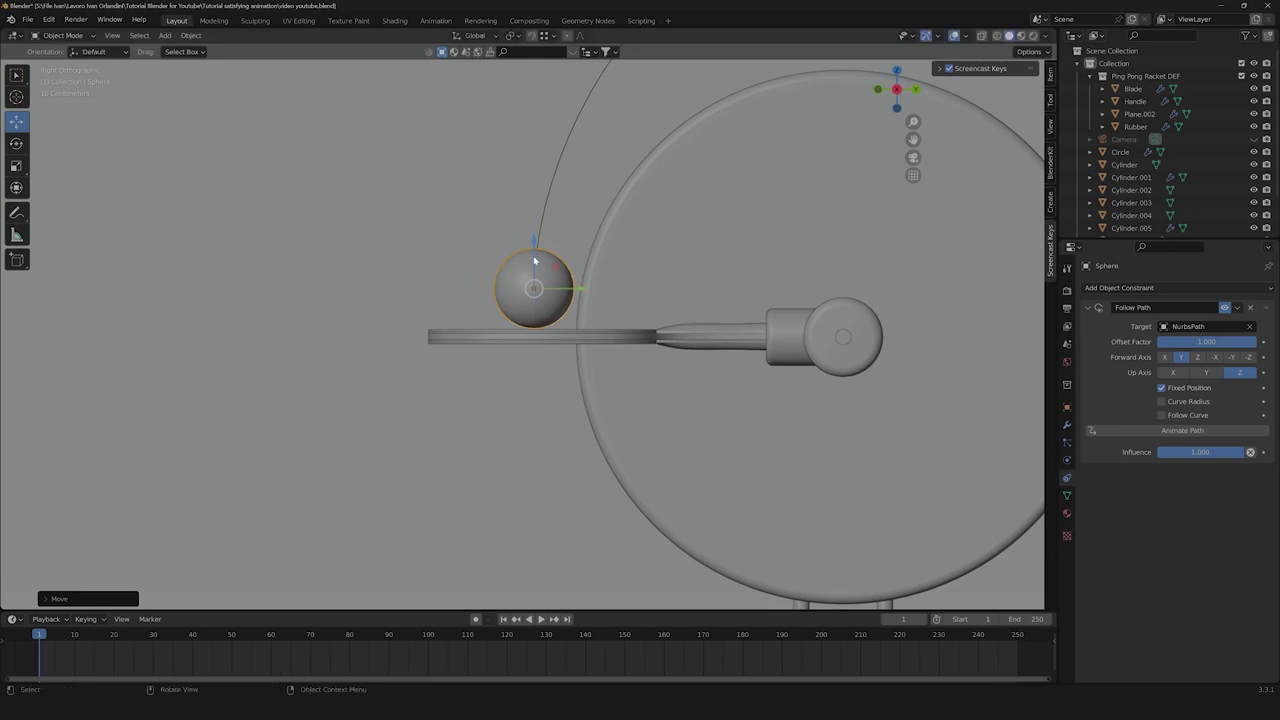
scroll(down, 3)
click(1185, 345)
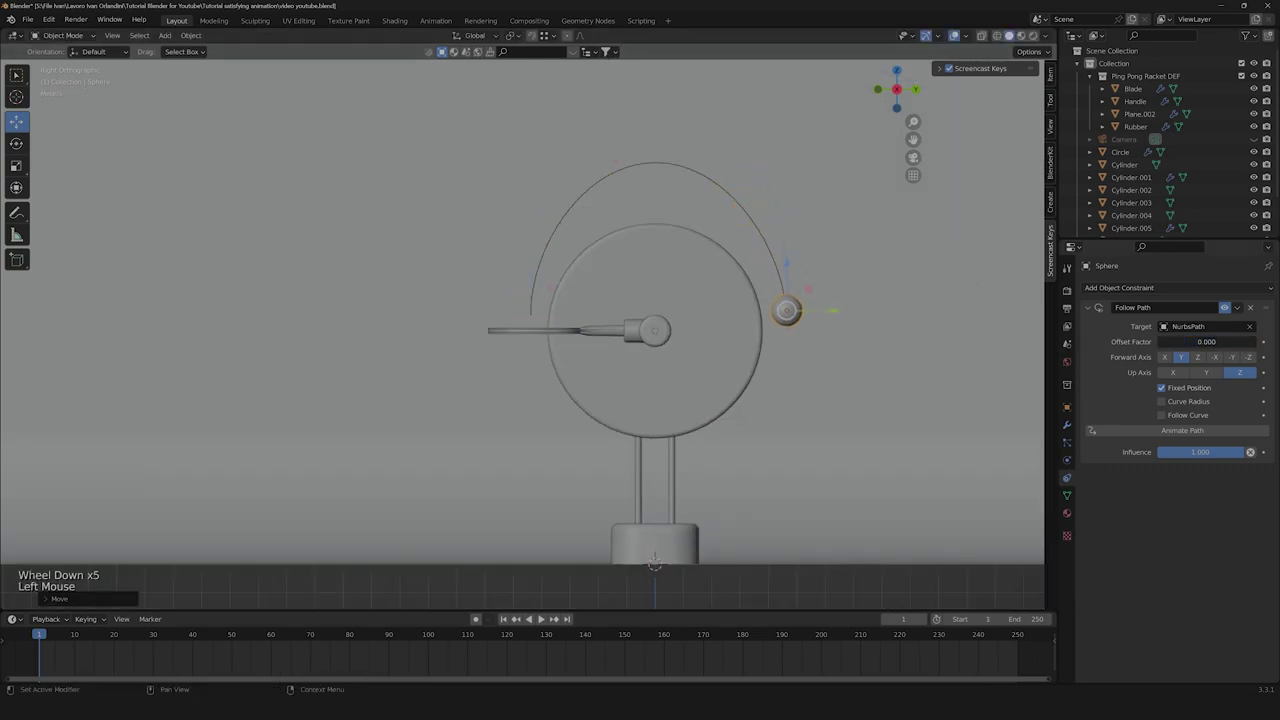
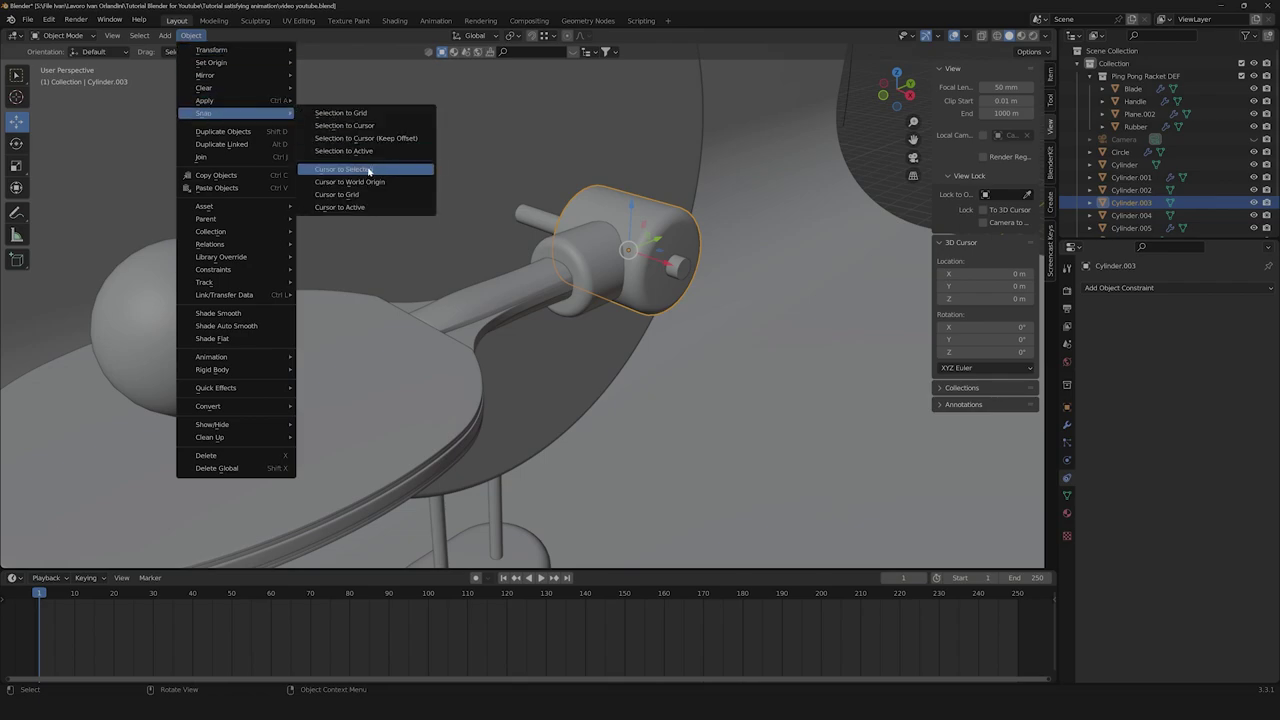
Snap the 3D cursor to the hinge cylinder's centre behind the racket handle, ready to add an object there.
scroll(down, 3)
middle_click(564, 261)
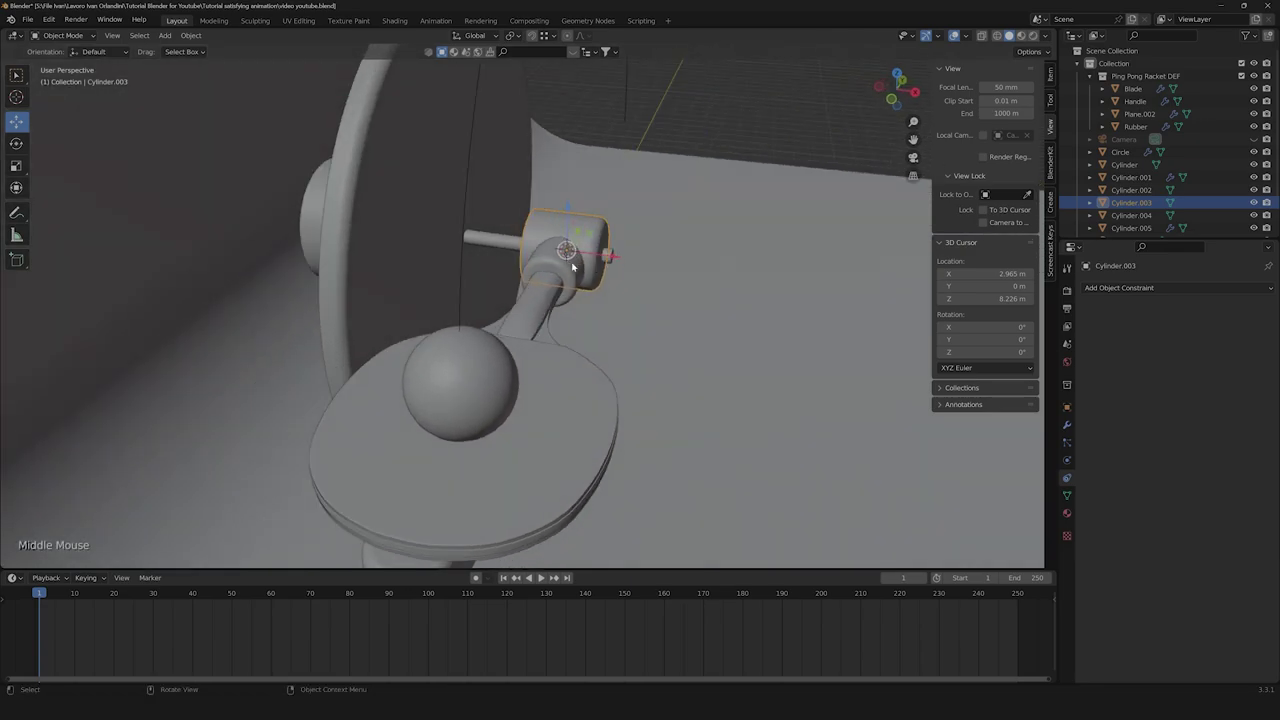
click(783, 106)
scroll(up, 3)
middle_click(654, 252)
scroll(down, 3)
key(shift+a)
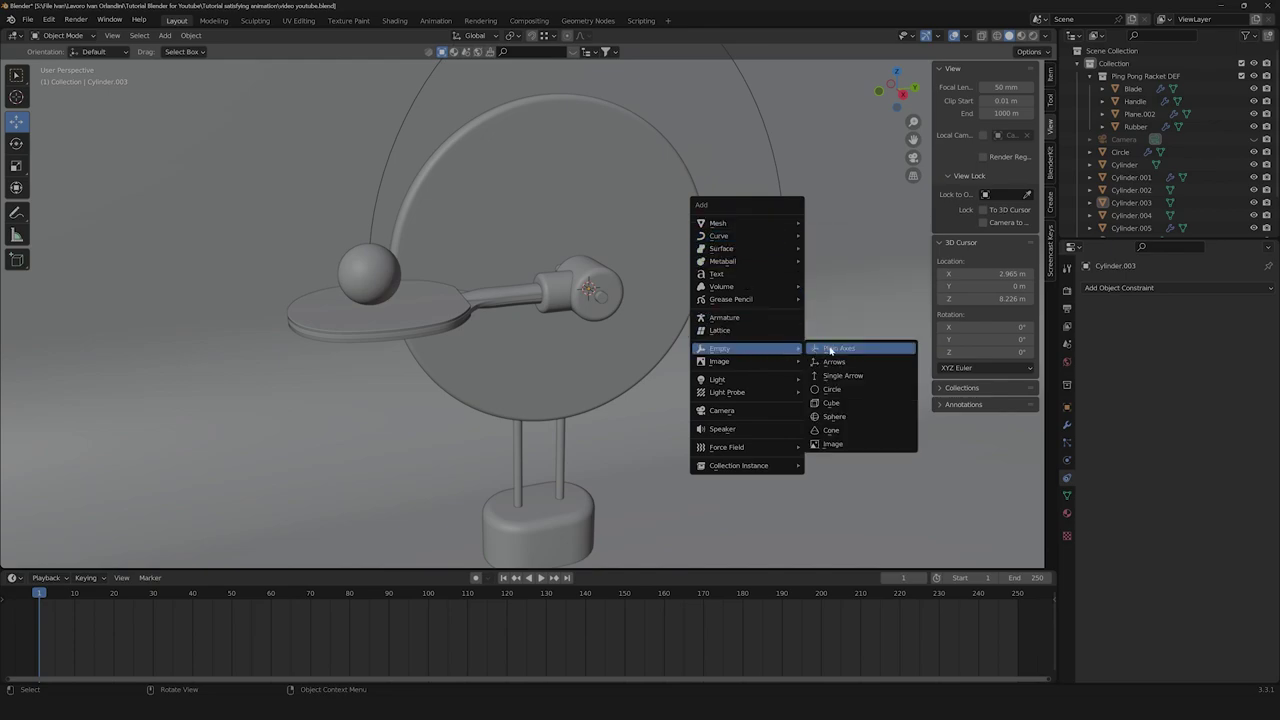
Add a Plain Axes empty at the hinge pivot and select the racket parts with the hinge collar.
click(728, 342)
scroll(down, 3)
scroll(up, 3)
scroll(down, 3)
scroll(up, 3)
middle_click(240, 175)
click(240, 175)
click(715, 241)
scroll(down, 3)
click(172, 224)
scroll(up, 3)
scroll(down, 3)
middle_click(782, 267)
scroll(up, 3)
scroll(up, 3)
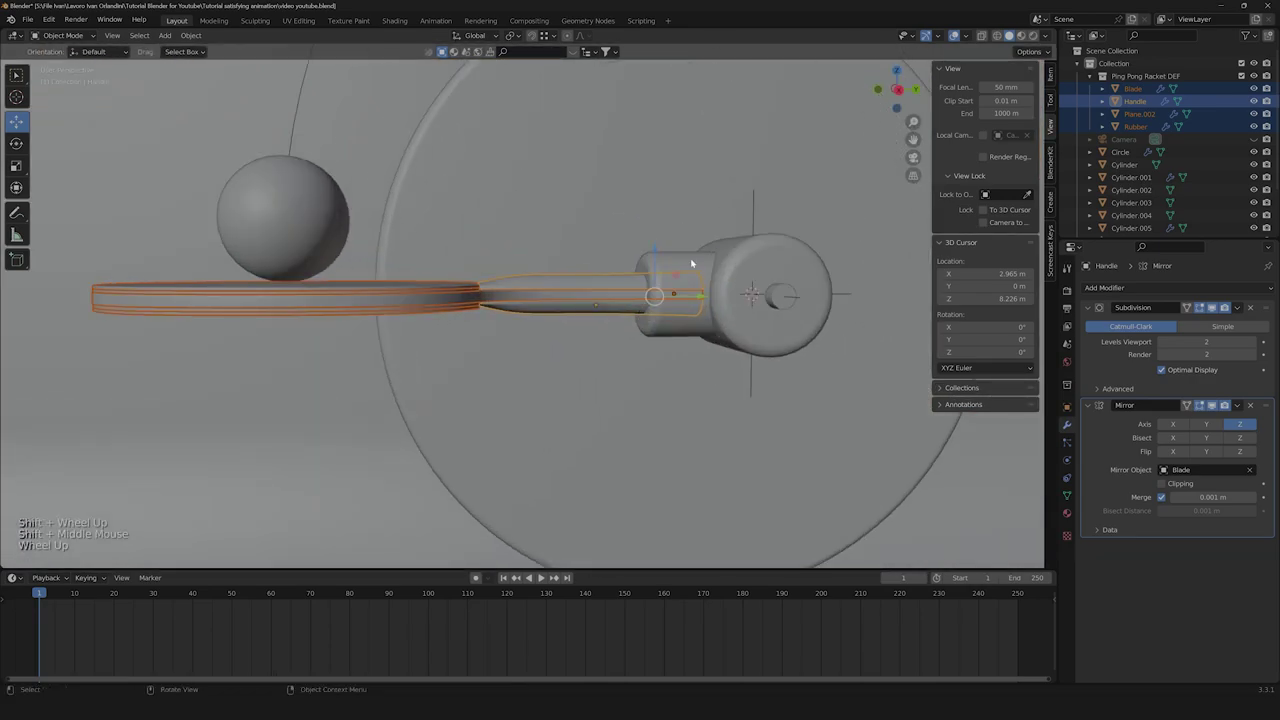
click(683, 263)
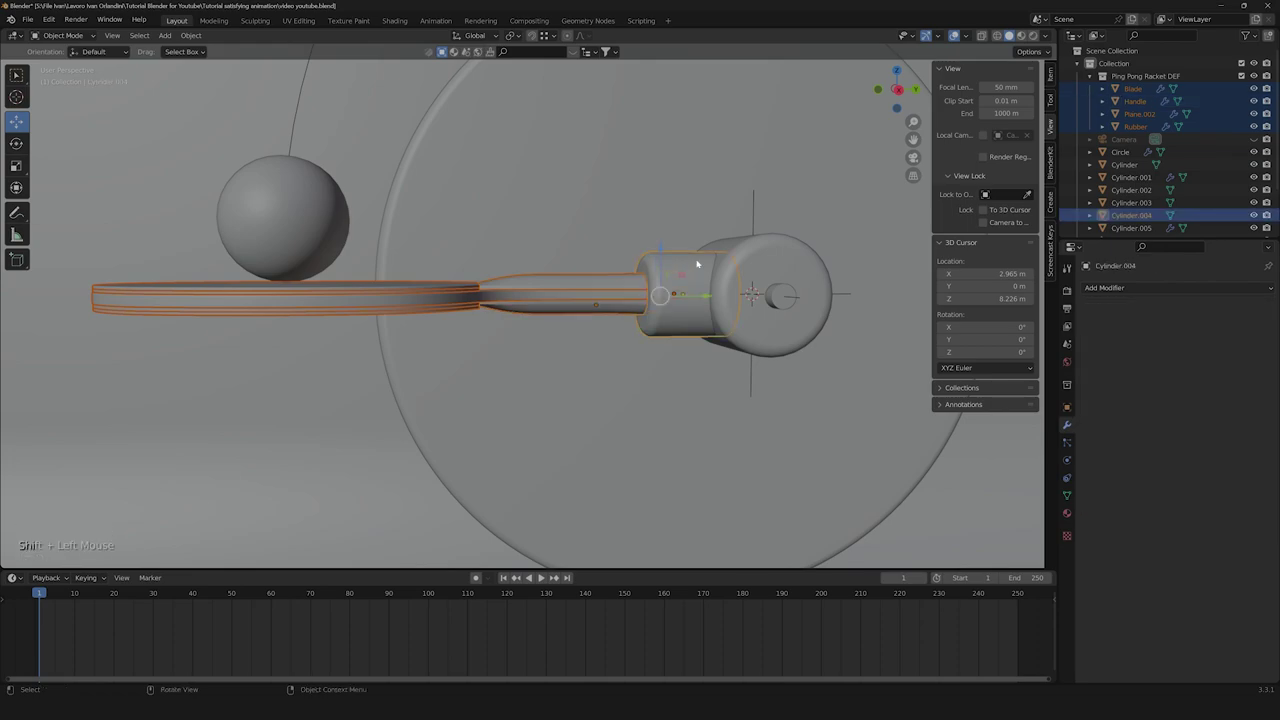
Parent the selected racket parts to the new empty with Ctrl+P > Object.
middle_click(711, 273)
middle_click(611, 299)
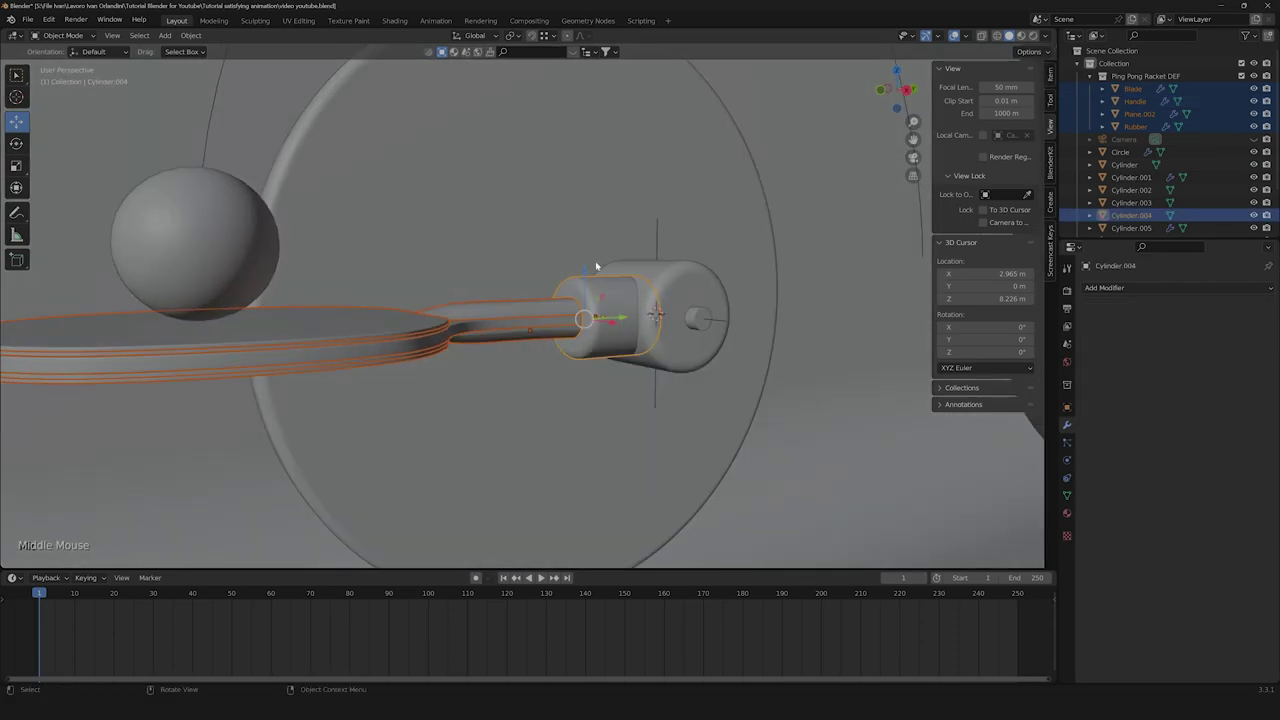
middle_click(629, 289)
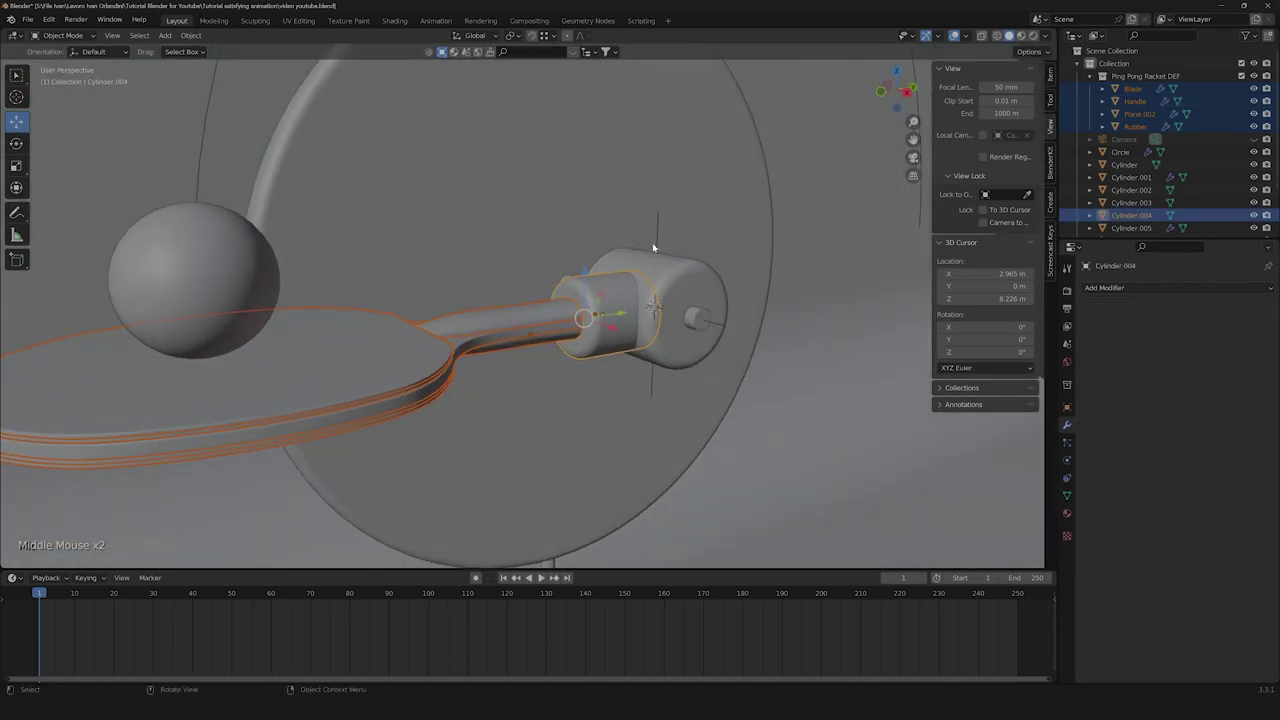
click(661, 229)
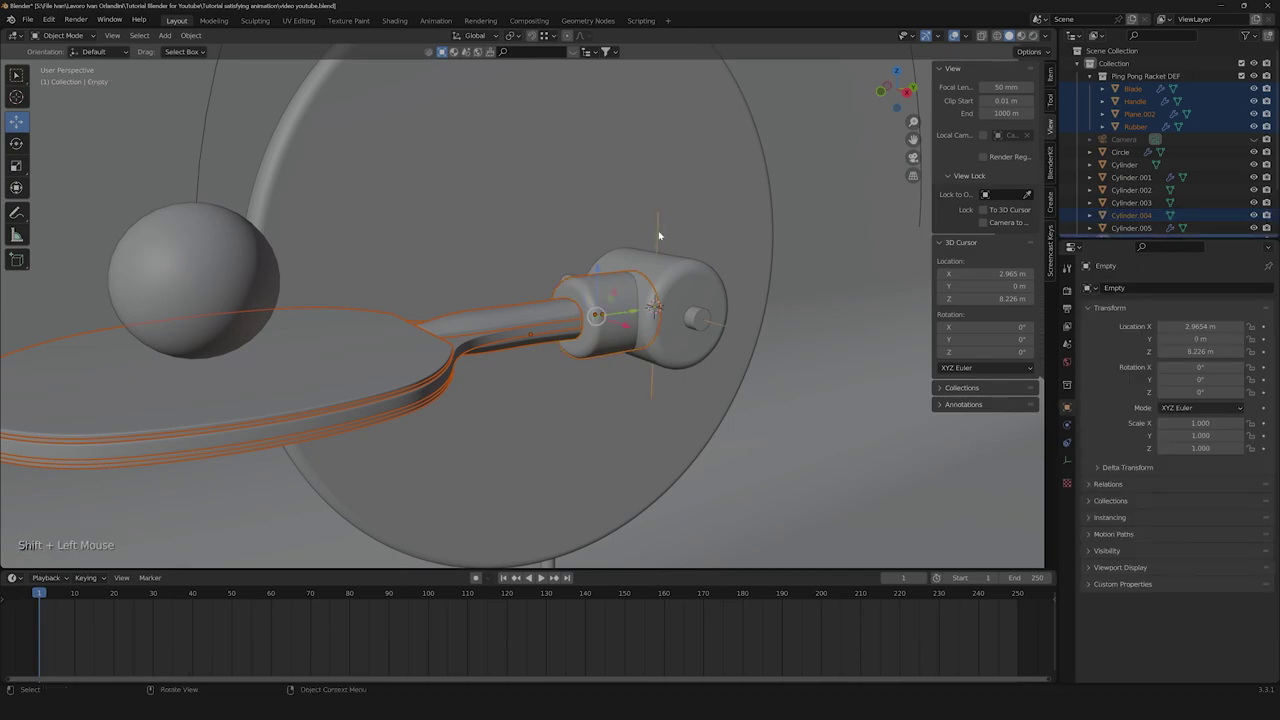
key(ctrl+p)
scroll(down, 3)
click(682, 261)
scroll(up, 3)
Parent the hinge housing cylinder to the inner hinge cylinder.
middle_click(702, 312)
scroll(up, 3)
scroll(down, 3)
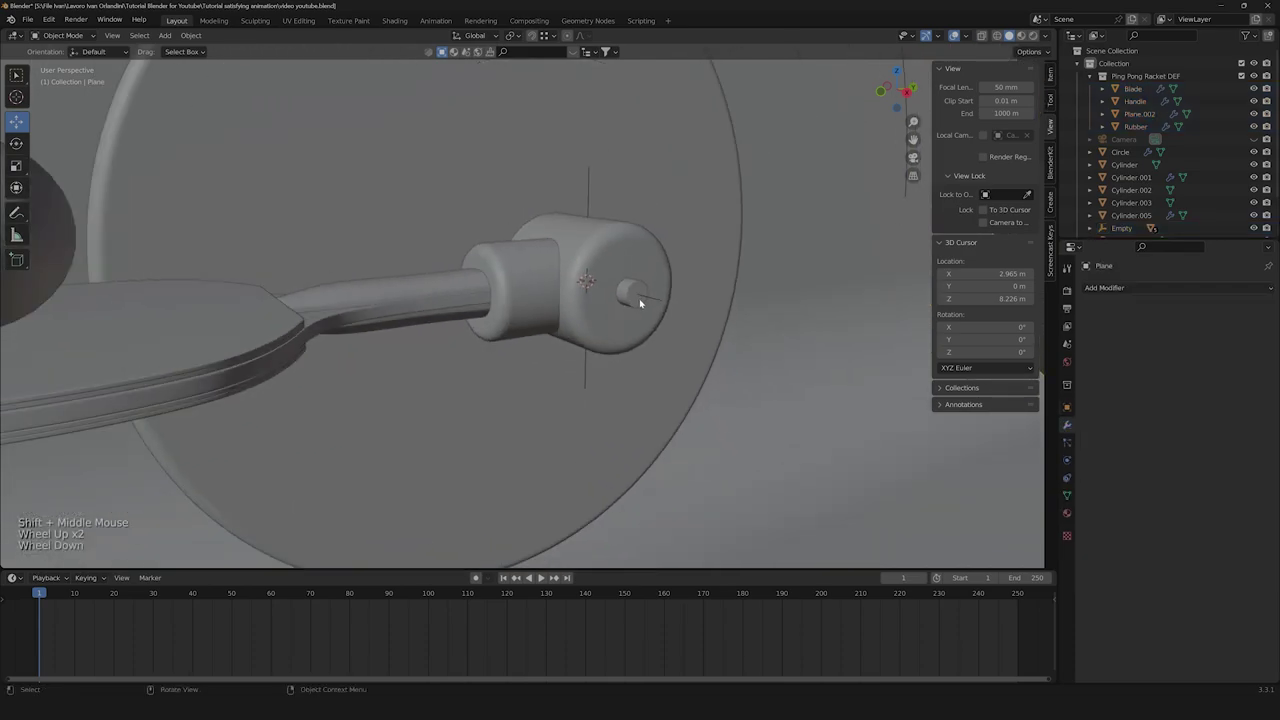
click(601, 233)
scroll(up, 3)
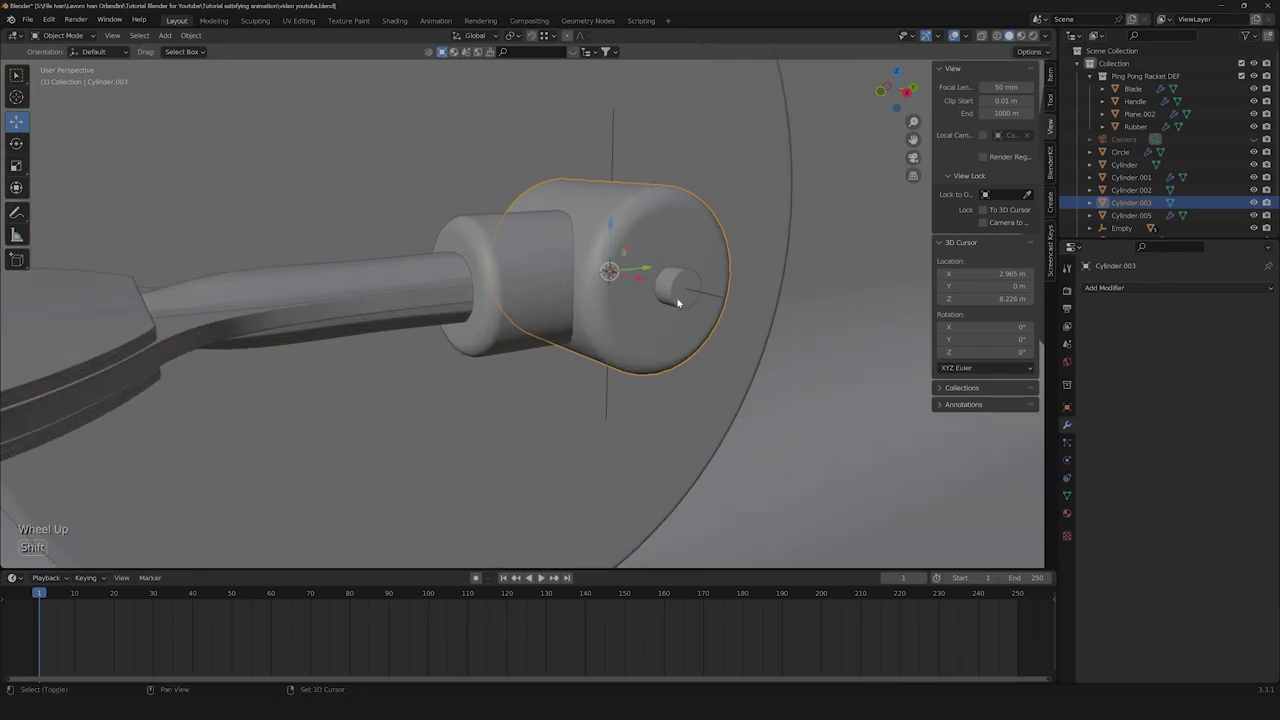
click(681, 303)
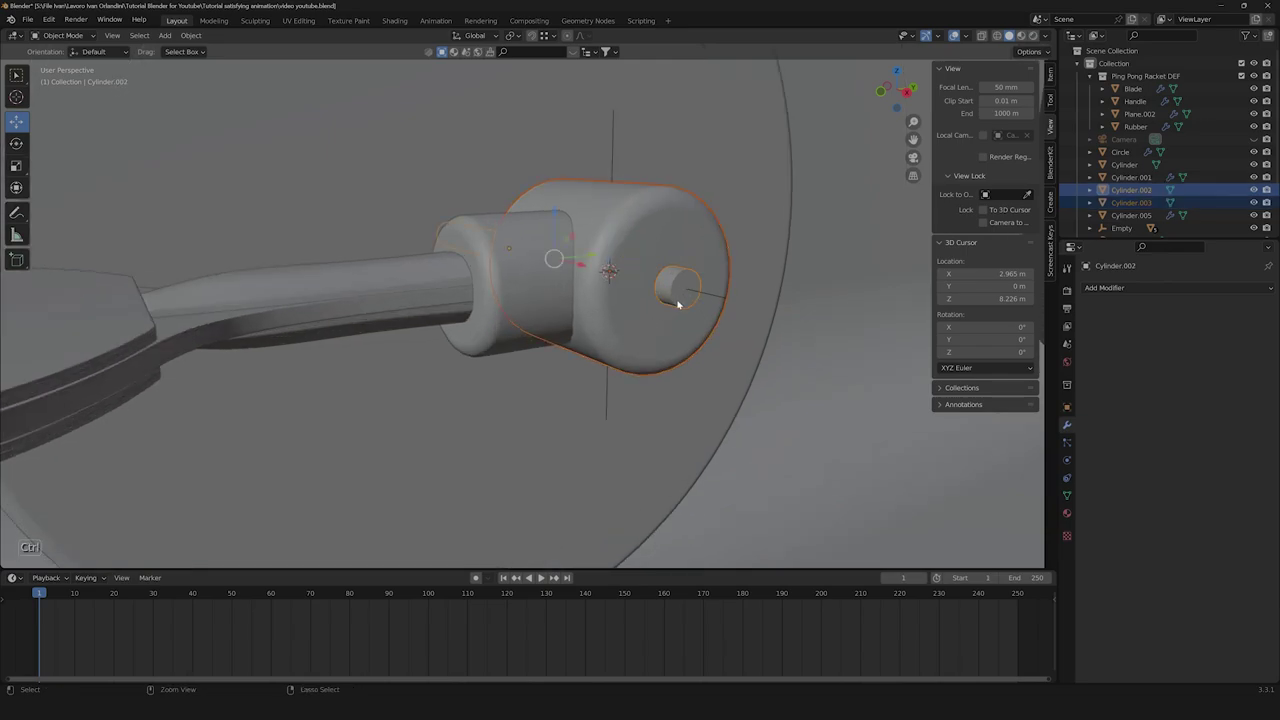
key(ctrl+p)
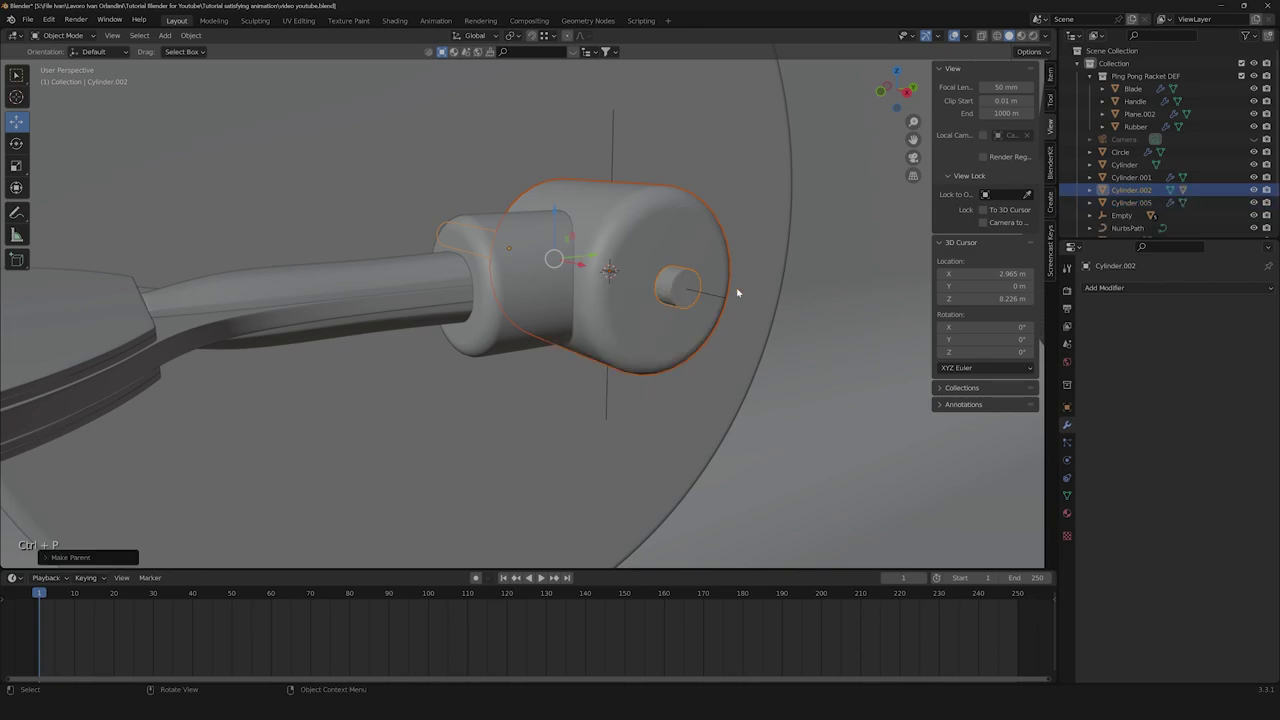
click(761, 283)
click(631, 314)
Parent the pivot empty to the inner hinge cylinder, then test-rotate the hinge and cancel.
scroll(down, 3)
click(593, 191)
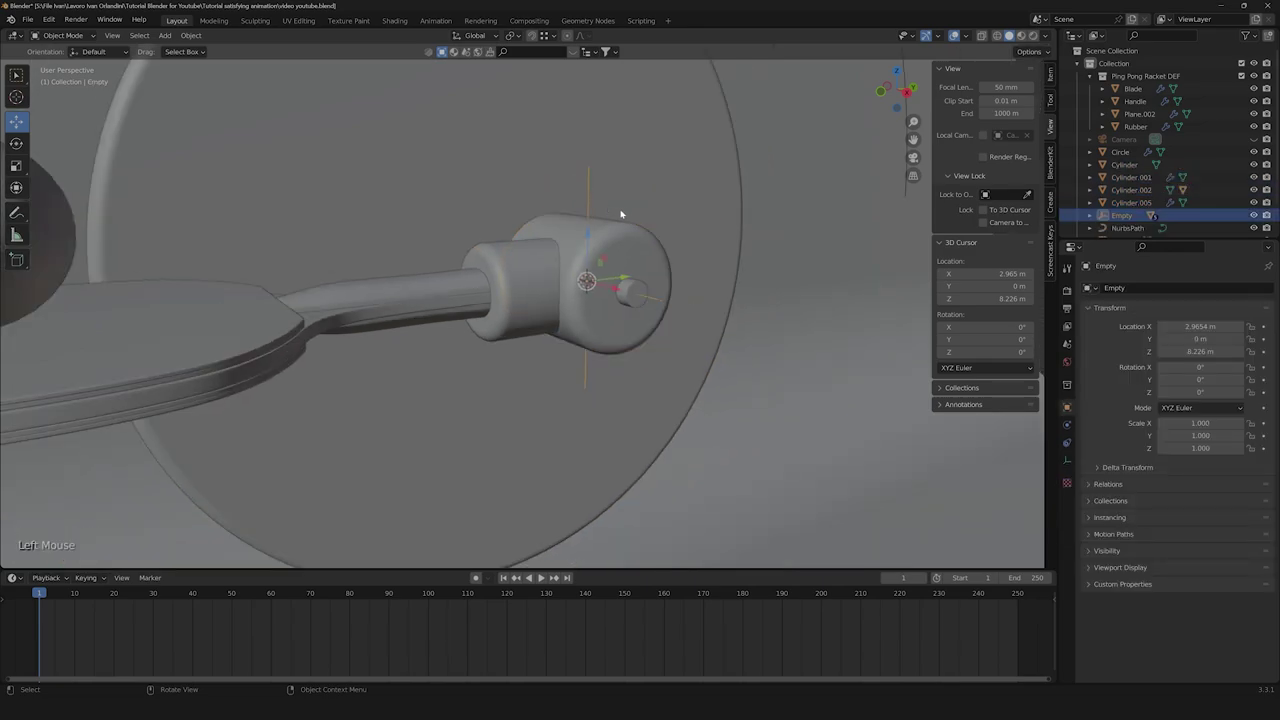
middle_click(609, 298)
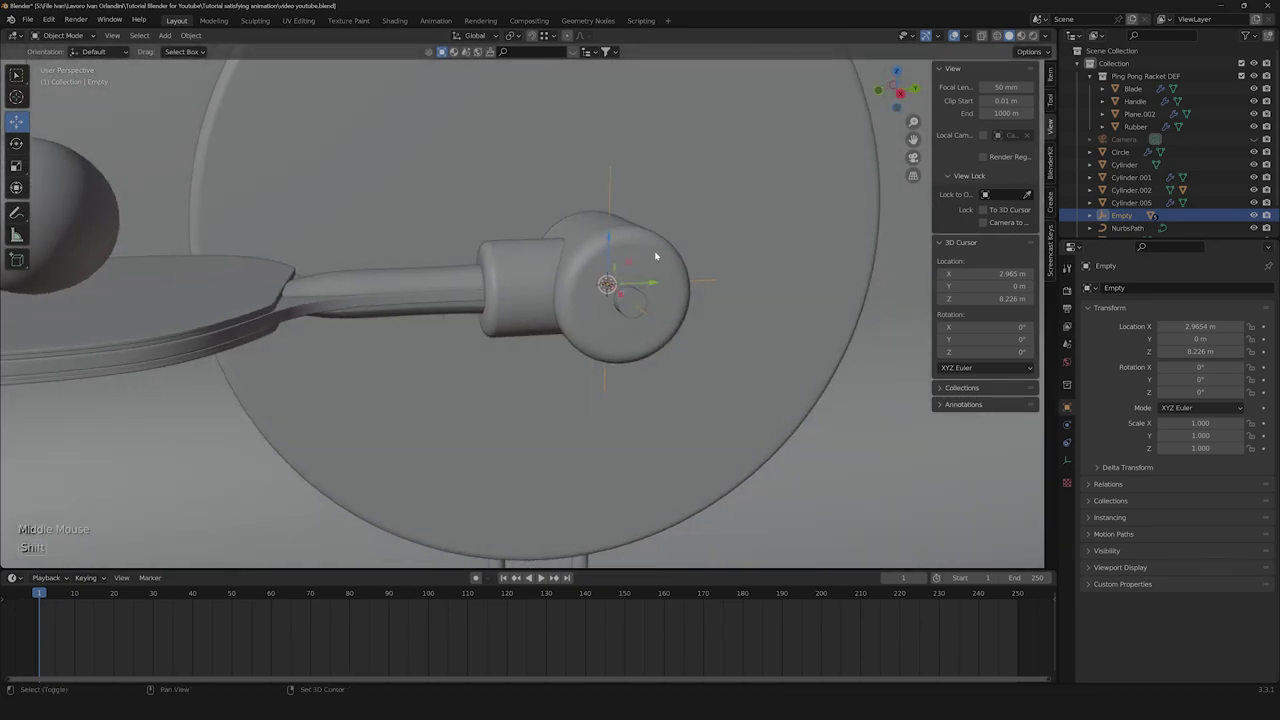
click(657, 249)
key(ctrl+p)
scroll(down, 3)
click(734, 303)
scroll(up, 3)
click(607, 306)
key(r)
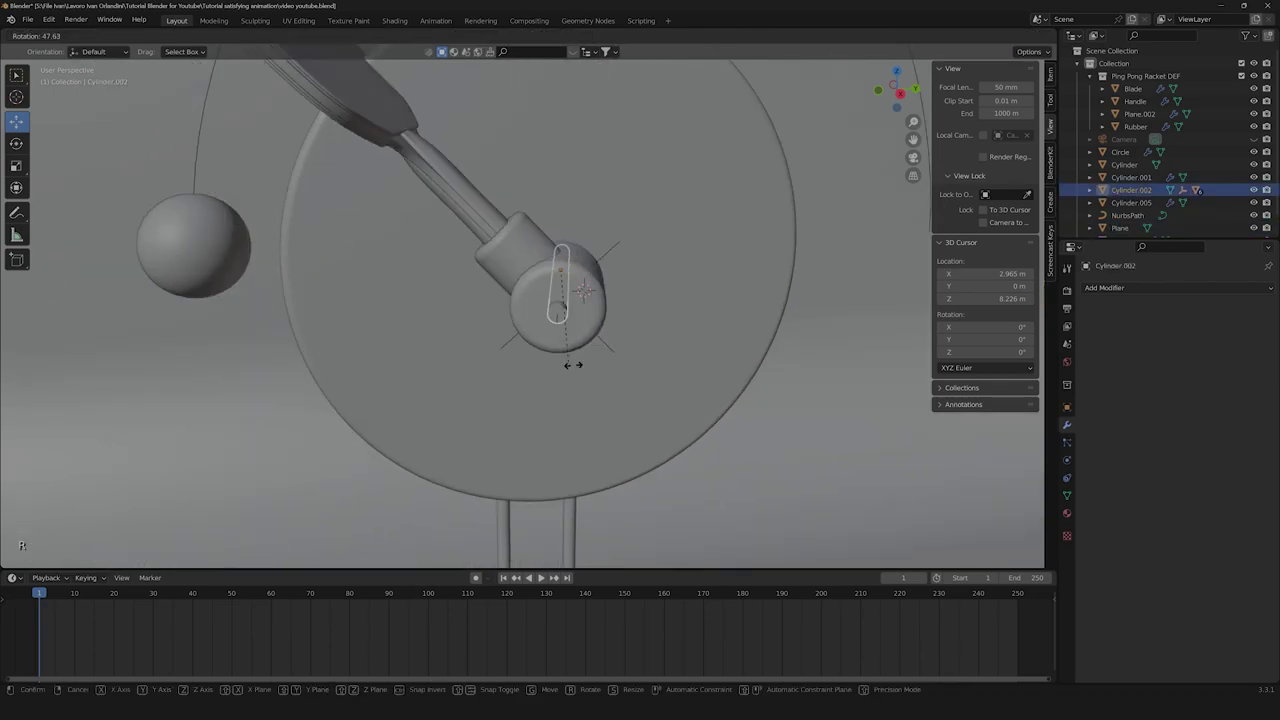
key(Escape)
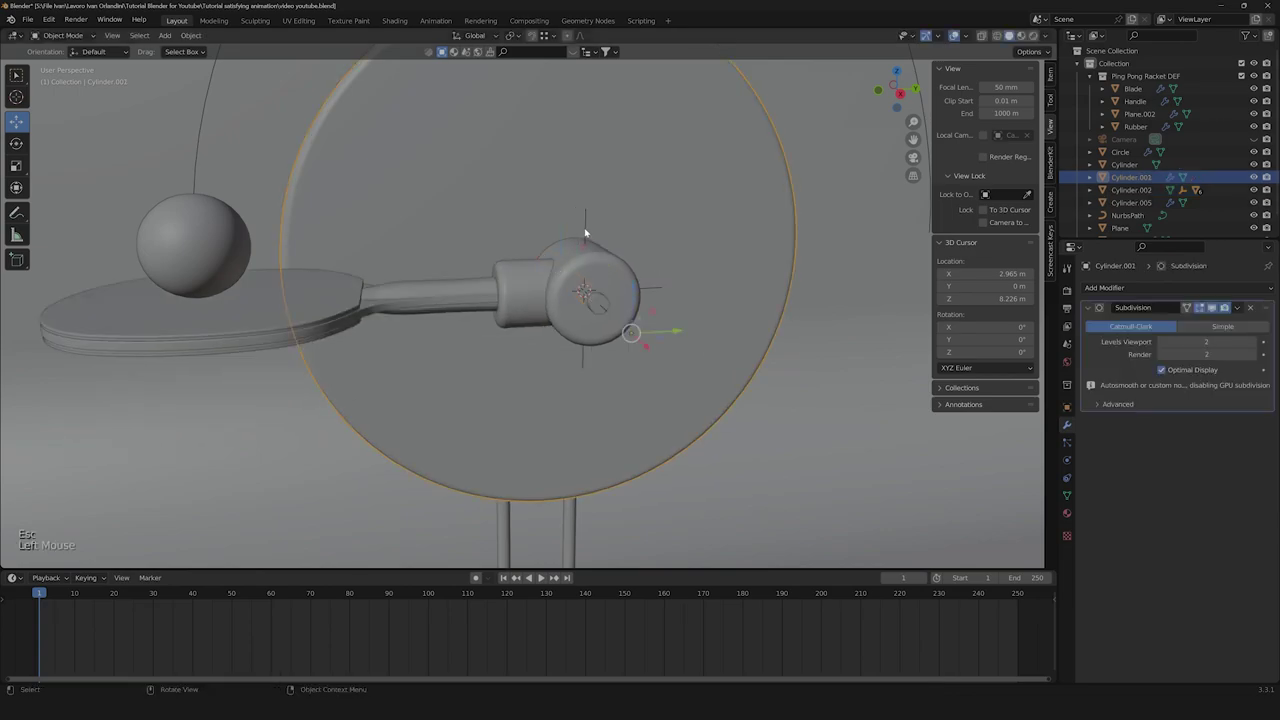